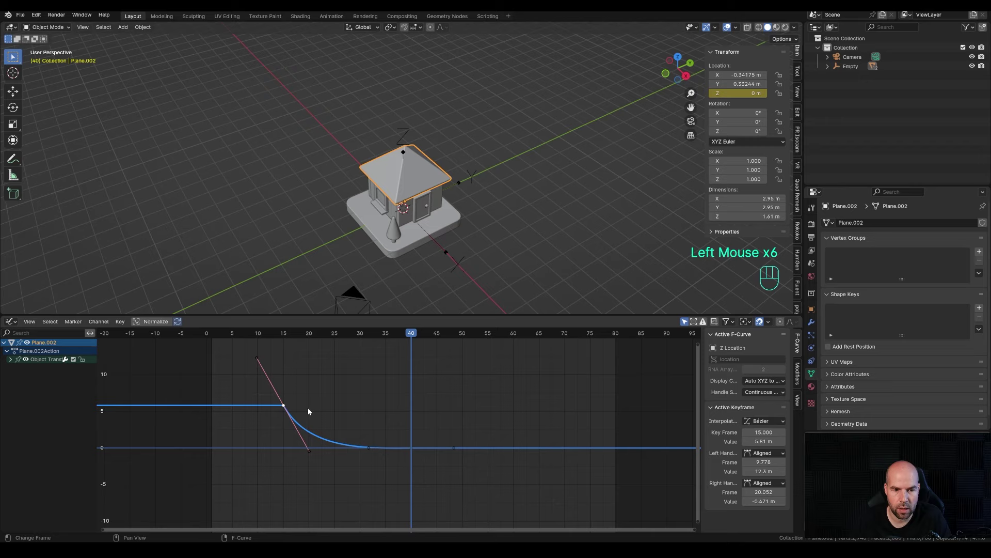
Set the house's fall keyframes to Bounce interpolation so it settles with small bounces.
key(t)
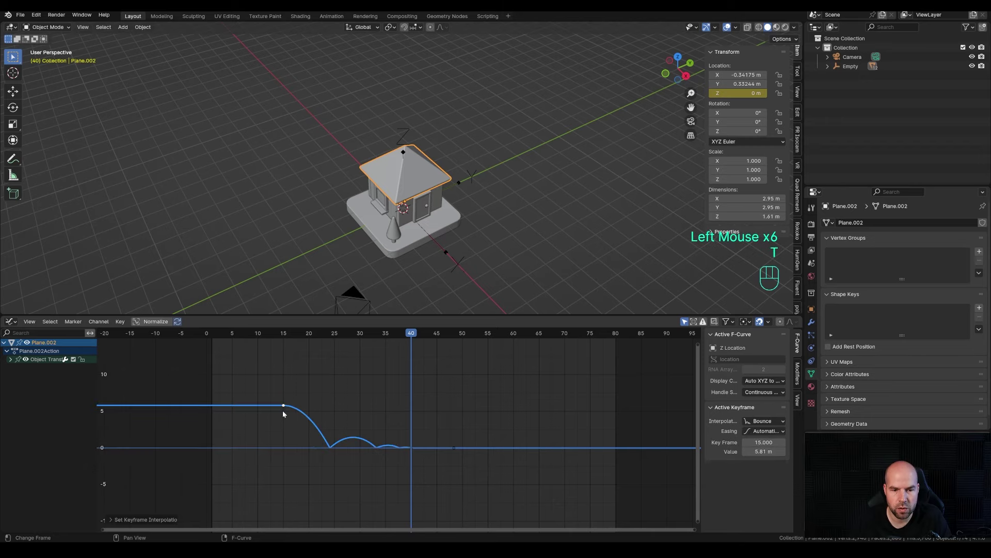
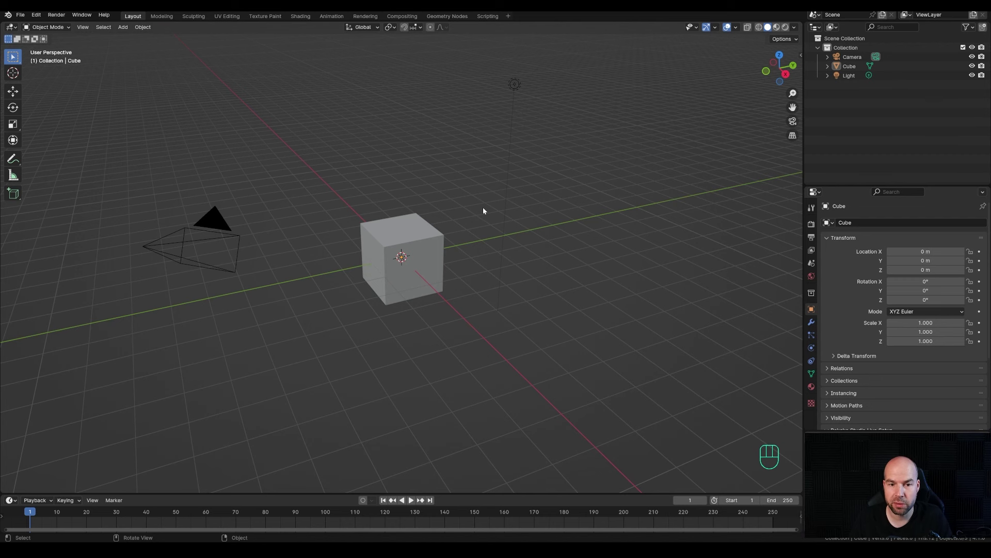
Delete the default cube and light and add a plane in their place.
drag(348, 62, 572, 375)
key(x)
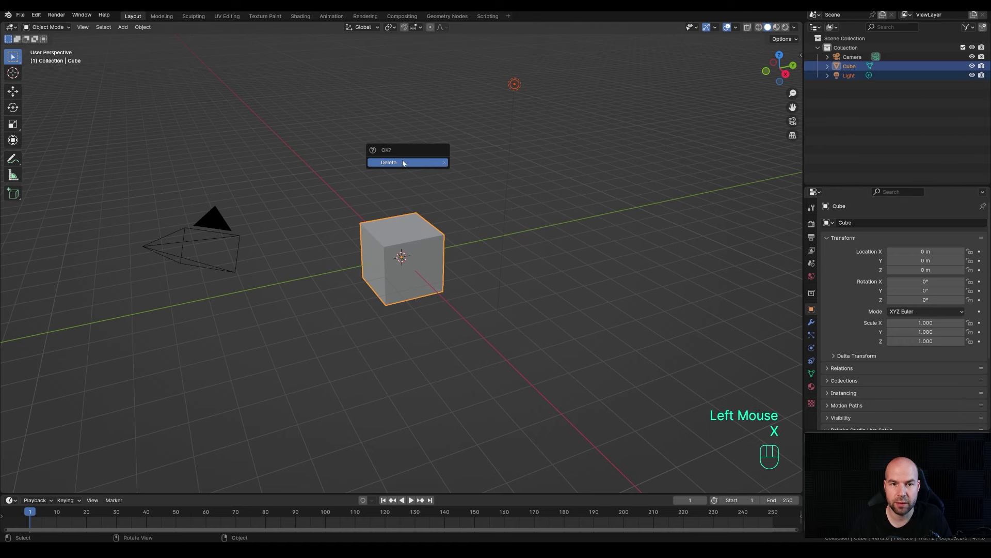
key(shift+a)
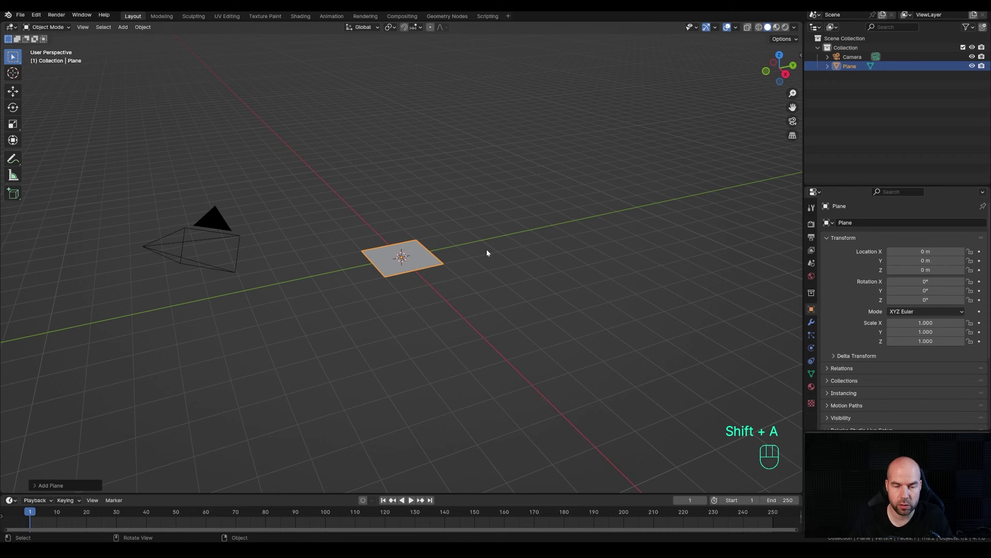
Scale the plane to 2x in Edit Mode and round its corners with a multi-segment vertex bevel.
key(Tab)
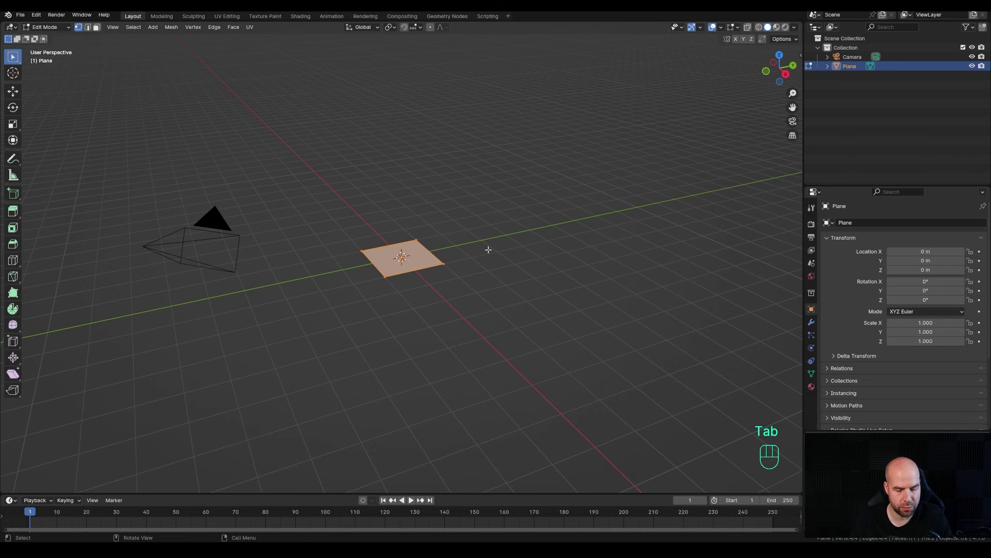
key(s)
key(KP_2)
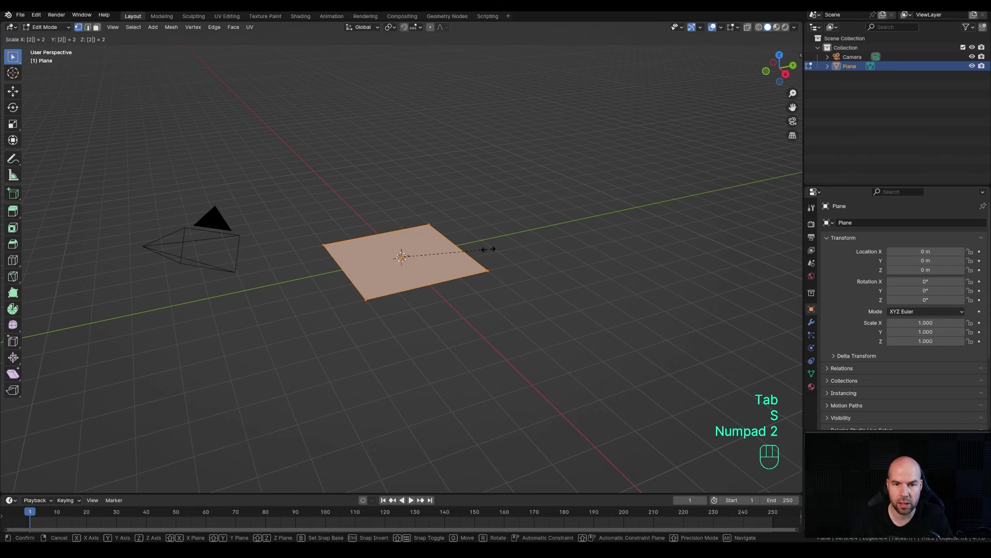
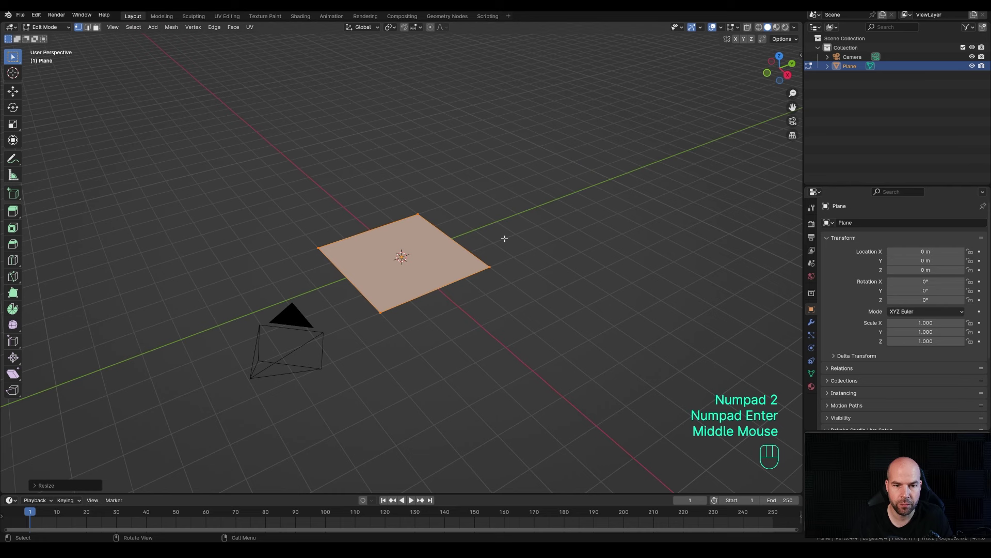
key(ctrl+shift+b)
scroll(up, 3)
scroll(up, 3)
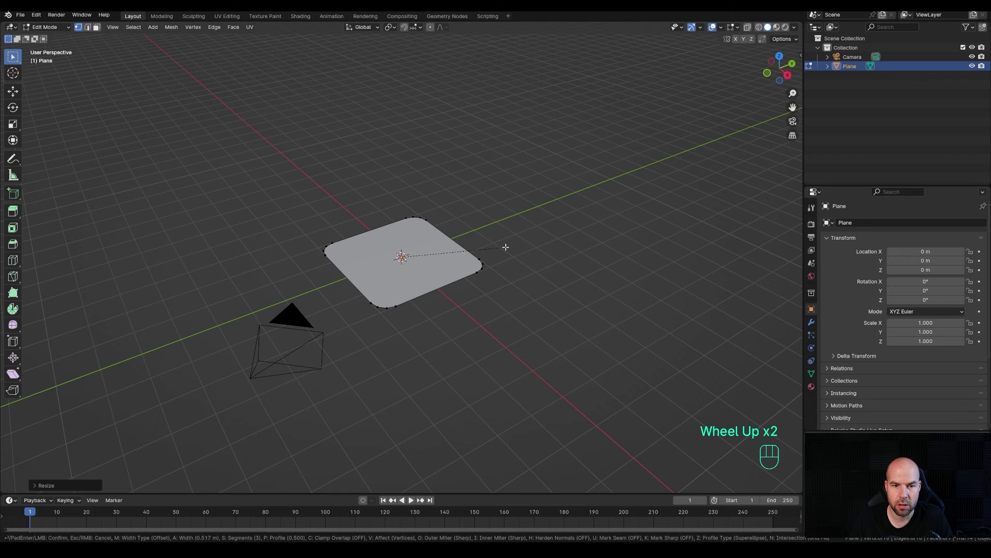
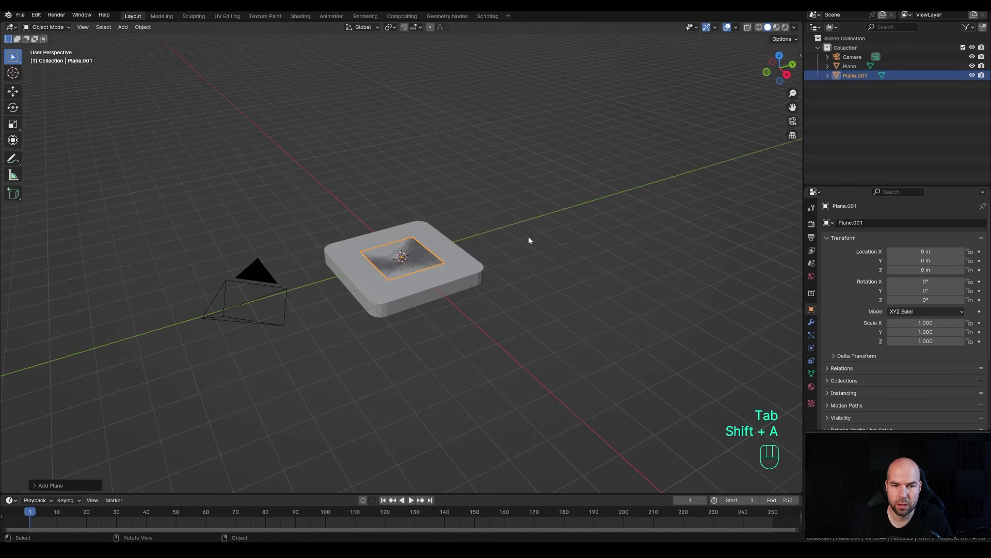
Move the small square plane off-centre along the ground, locked to the XY plane.
key(g)
key(shift+z)
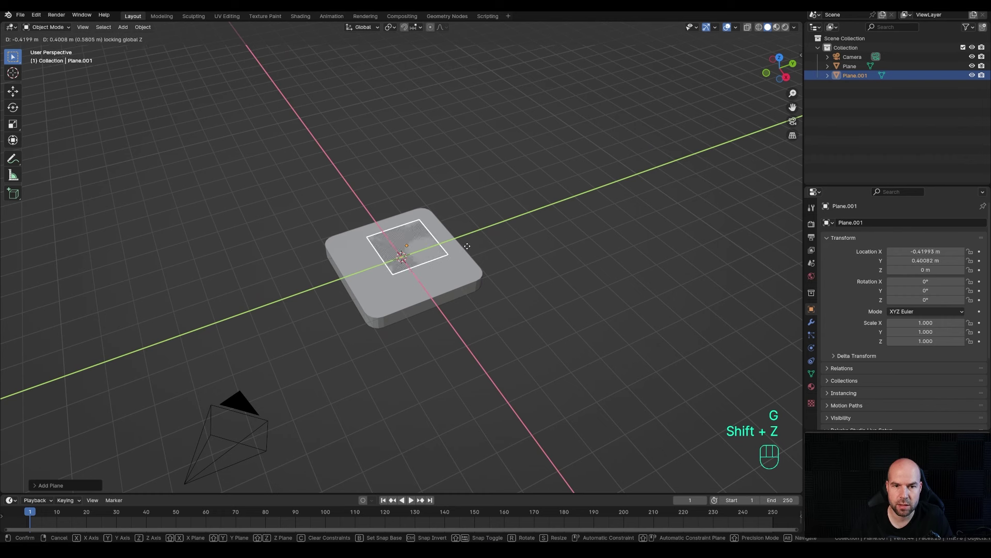
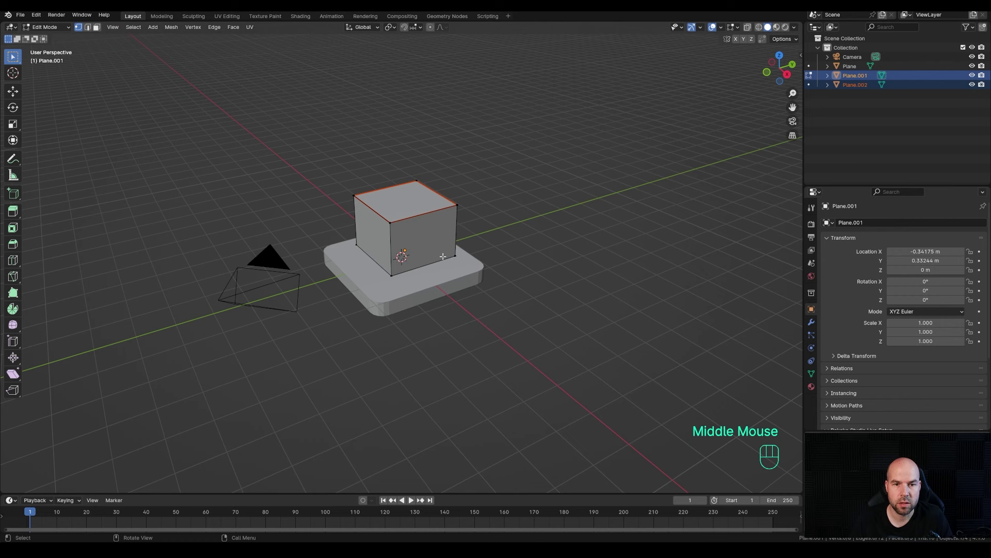
Select the top box piece, switch to face selection and bring up the face operations for Poke Faces.
key(Tab)
click(414, 198)
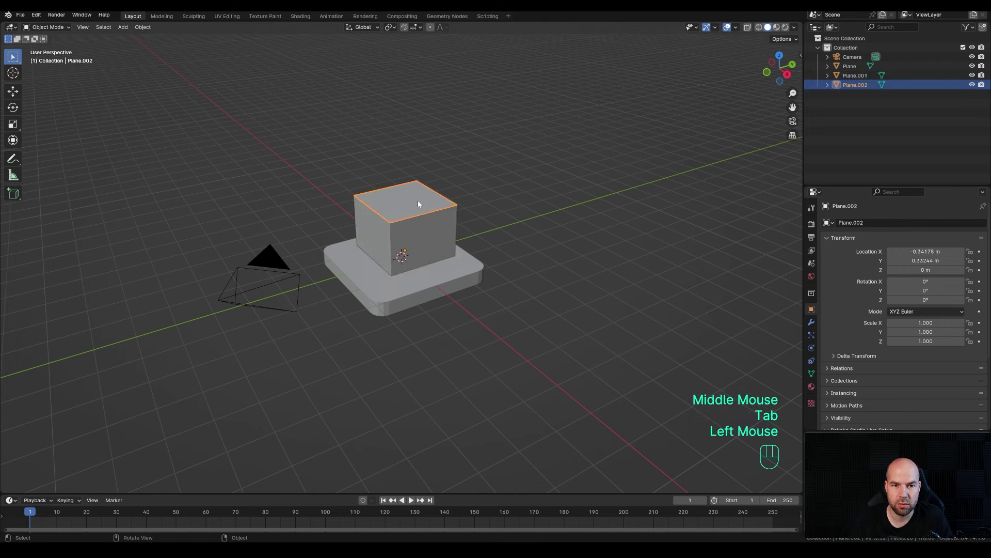
key(Tab)
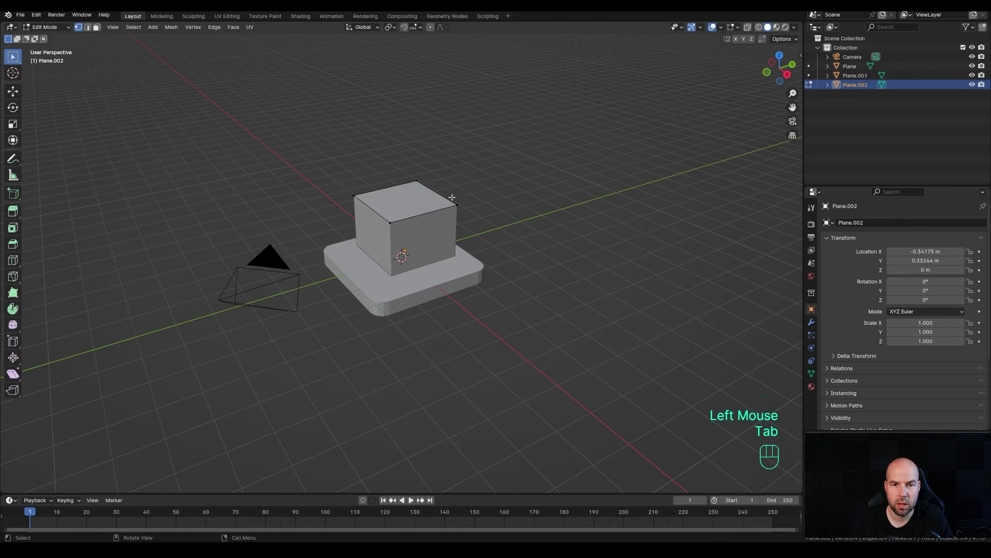
key(a)
key(ctrl+f)
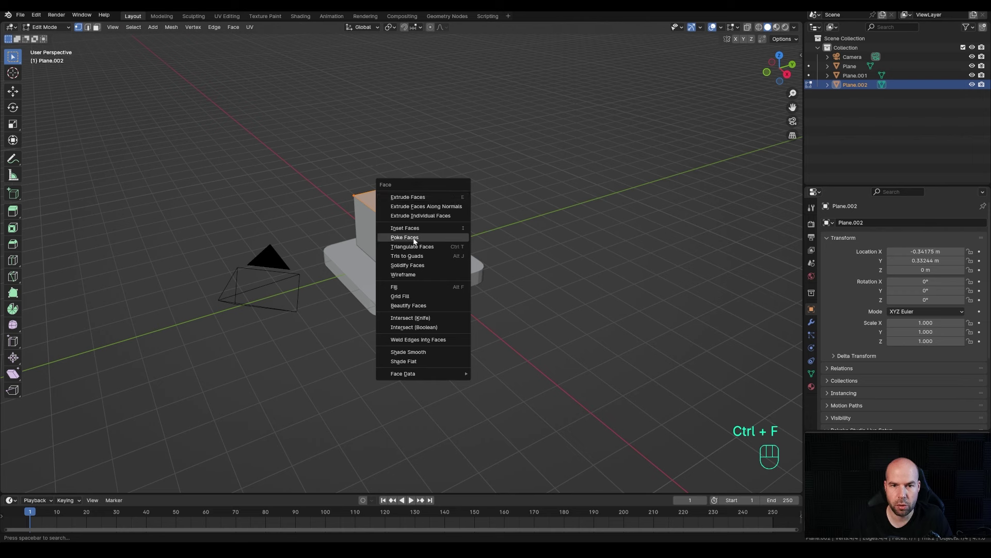
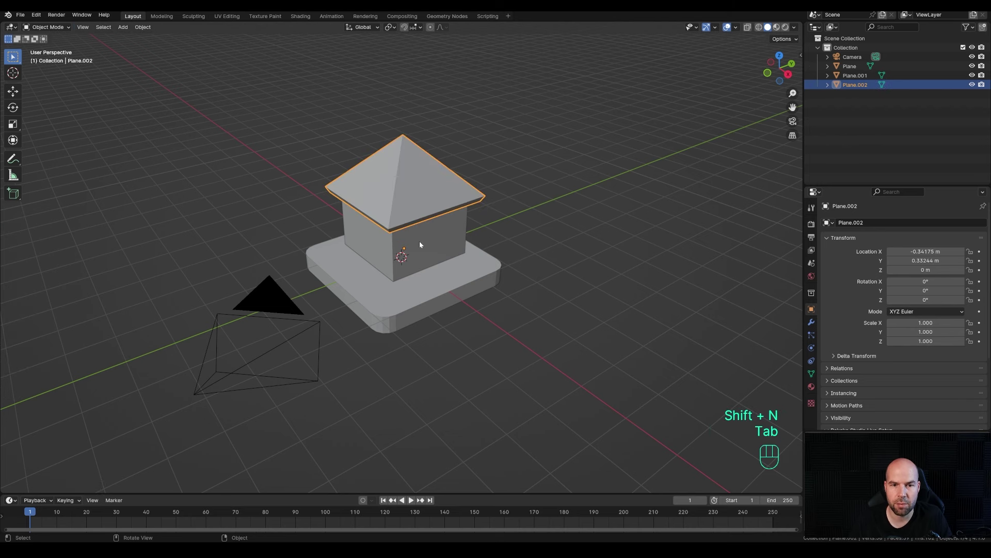
Edit the house body with X-Ray on, select all faces and separate them by loose parts.
click(448, 236)
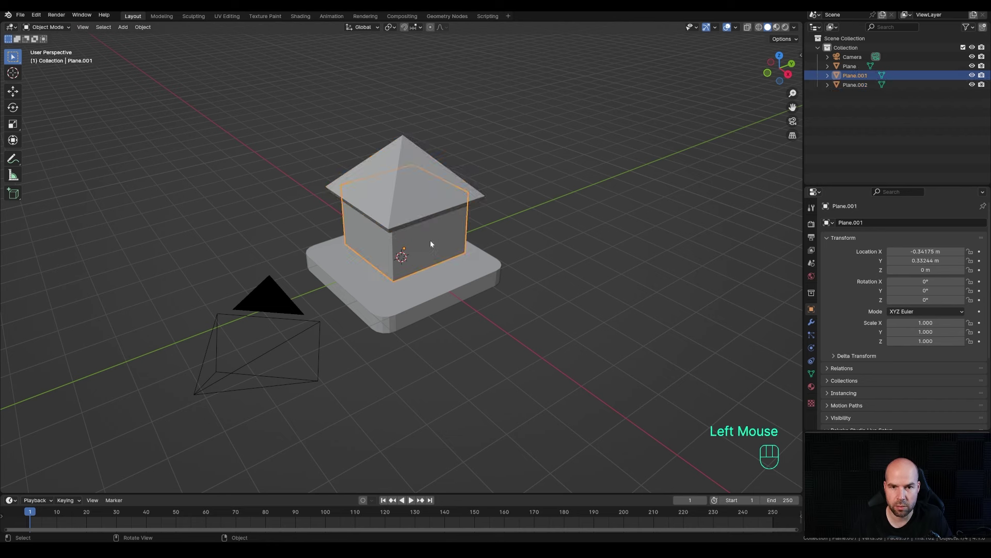
key(Tab)
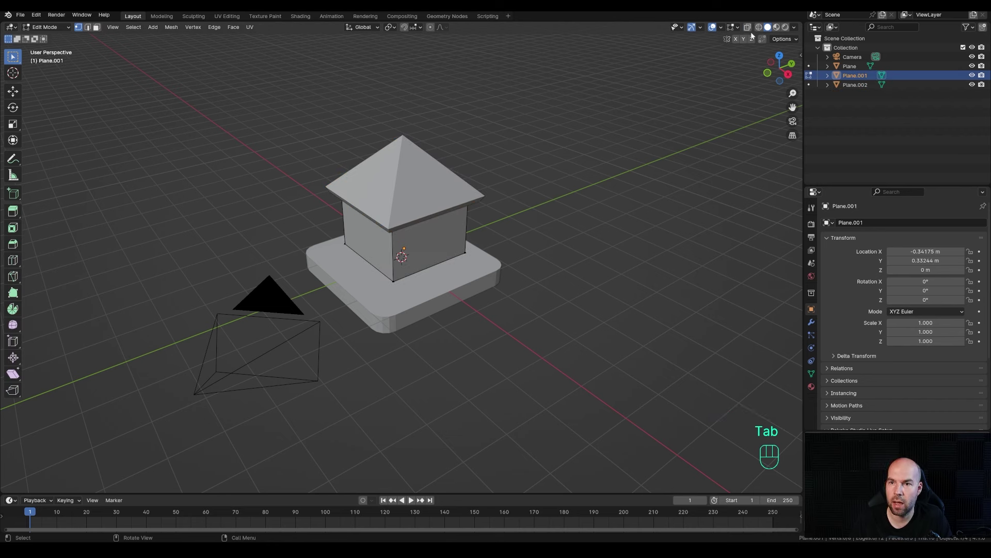
click(753, 31)
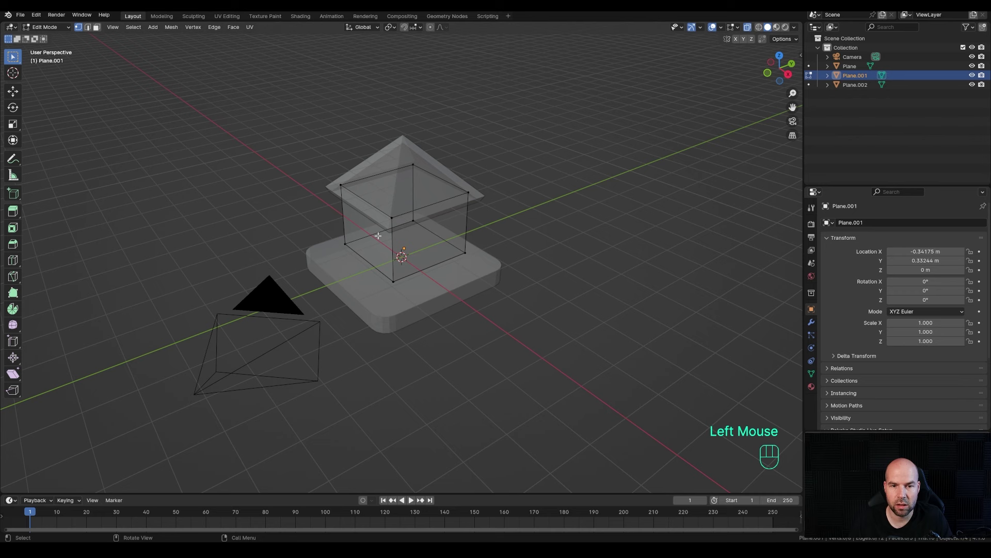
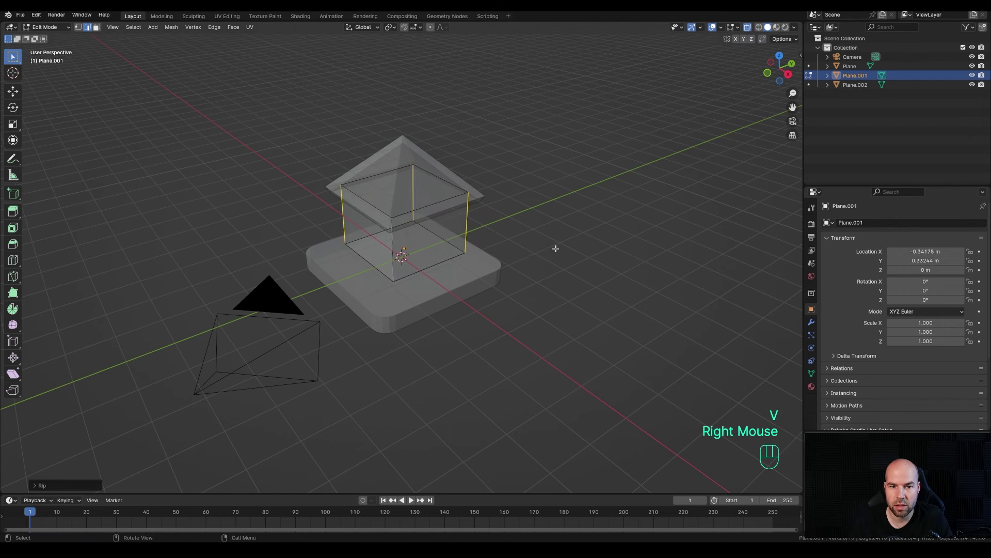
key(a)
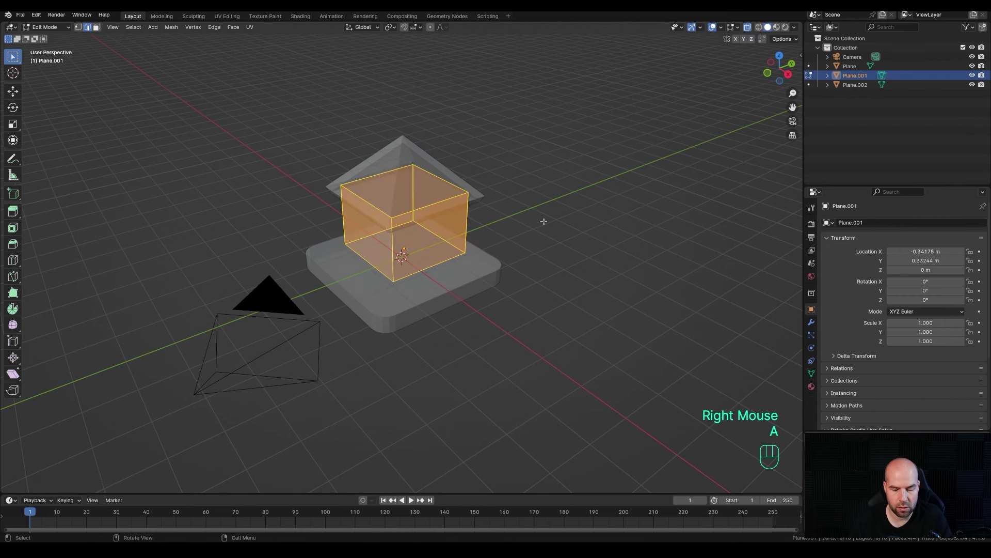
key(p)
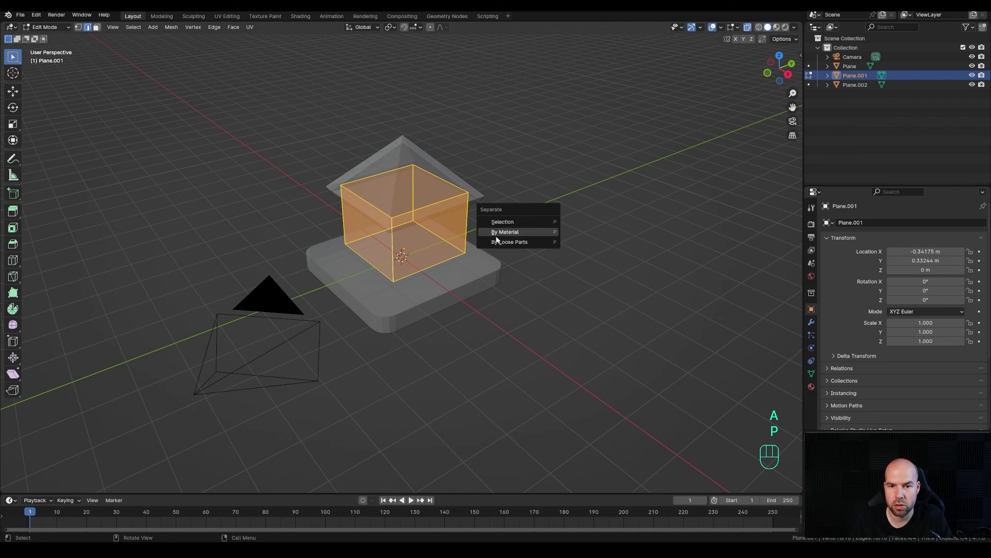
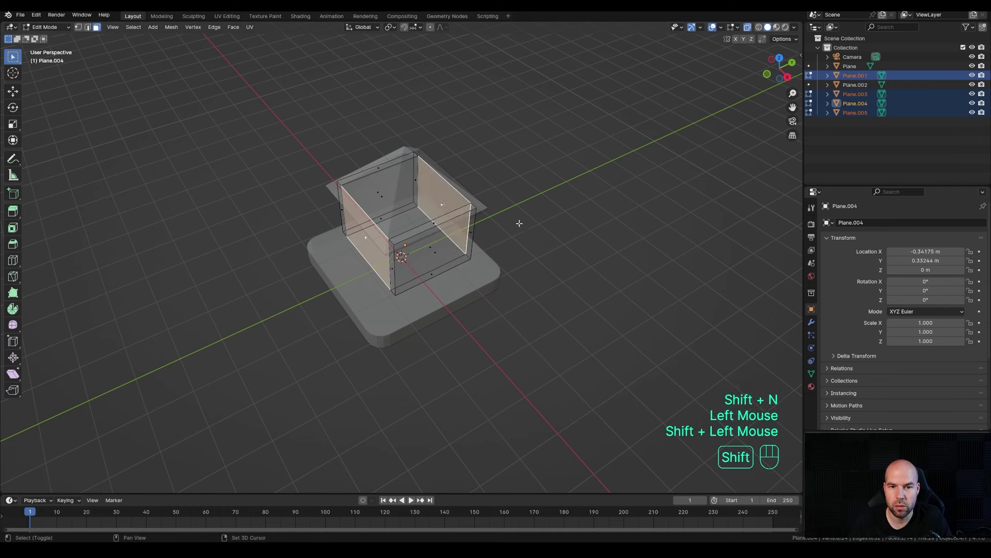
Extrude the wall faces along normals for thickness, then scale them narrower on X in front view.
key(alt+e)
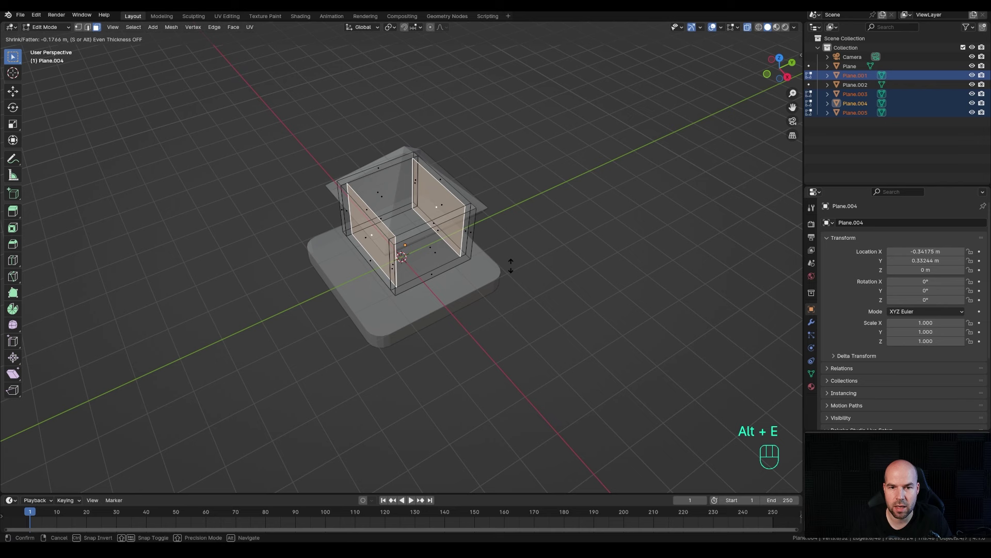
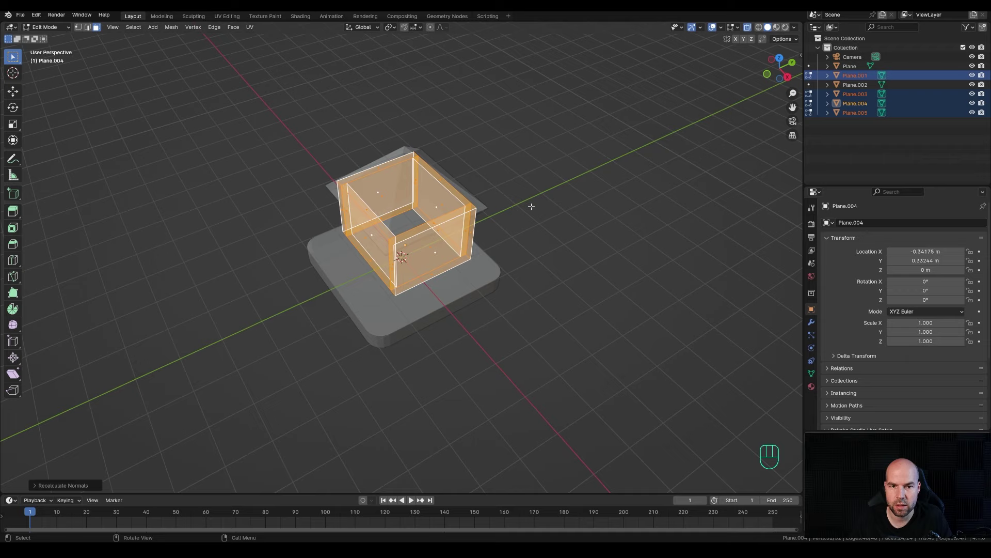
key(KP_1)
scroll(up, 3)
key(s)
key(x)
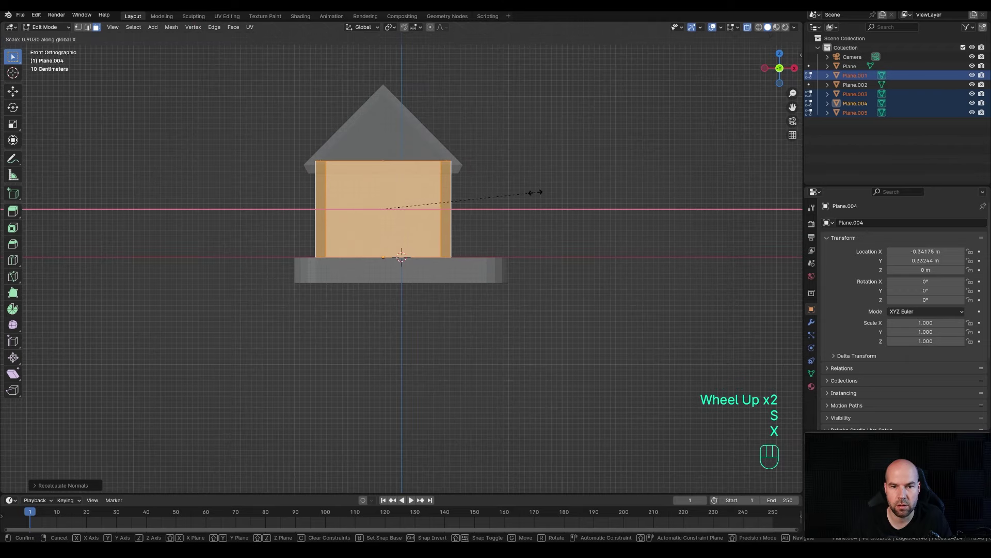
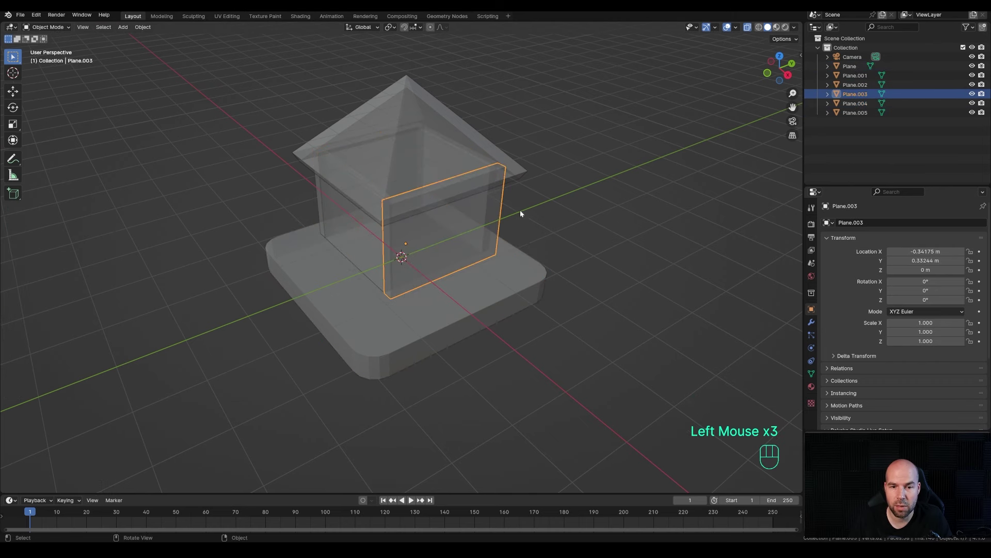
Snap the 3D cursor to the front wall's bottom edge and add a new plane there.
scroll(down, 3)
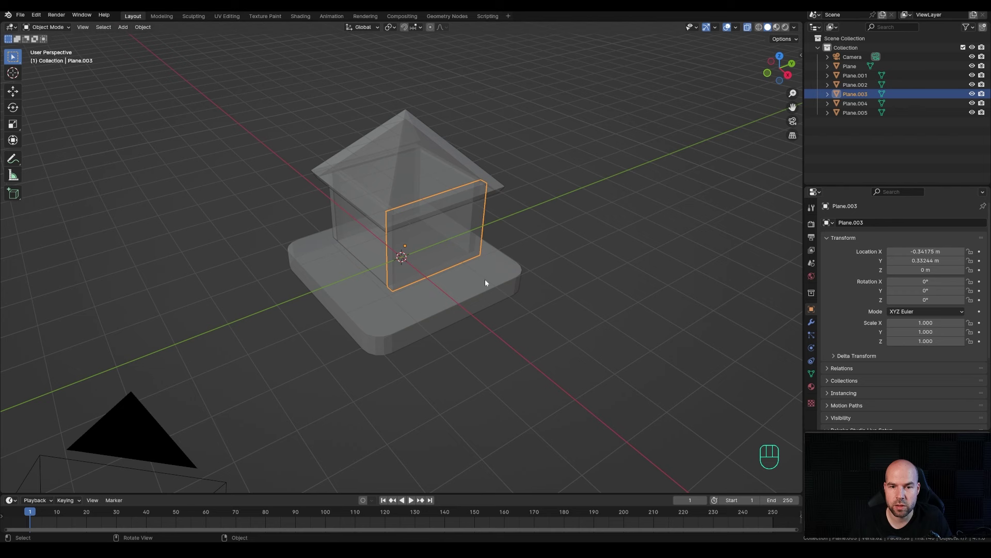
key(Tab)
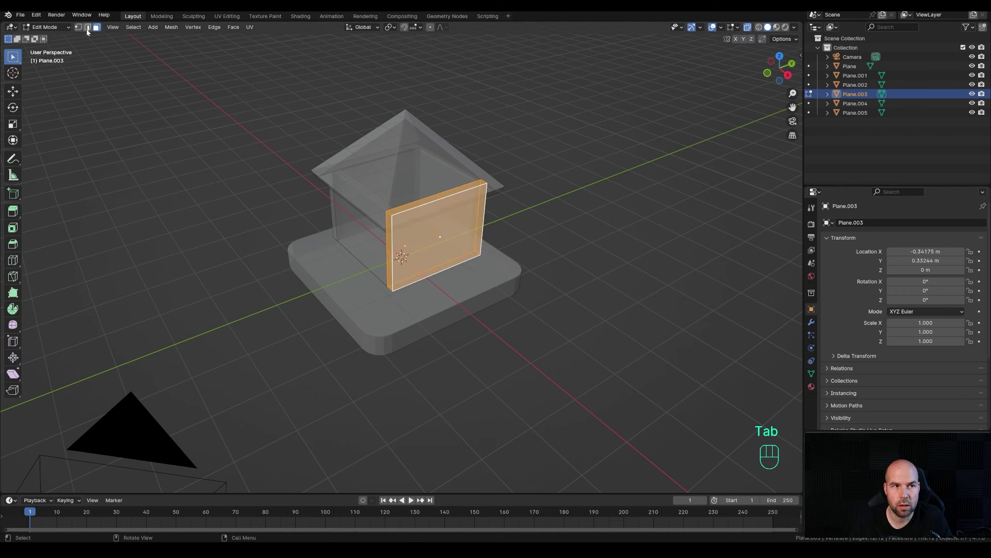
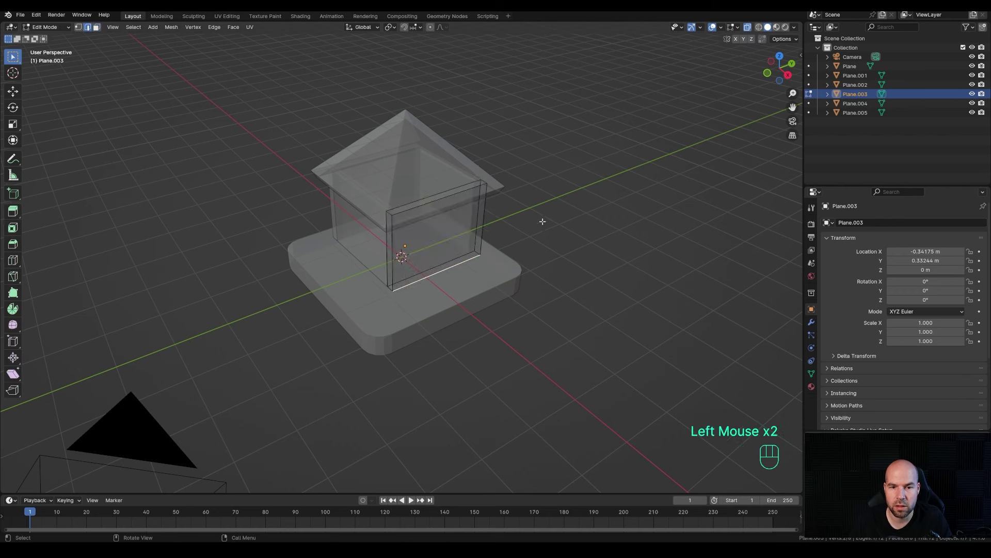
key(shift+s)
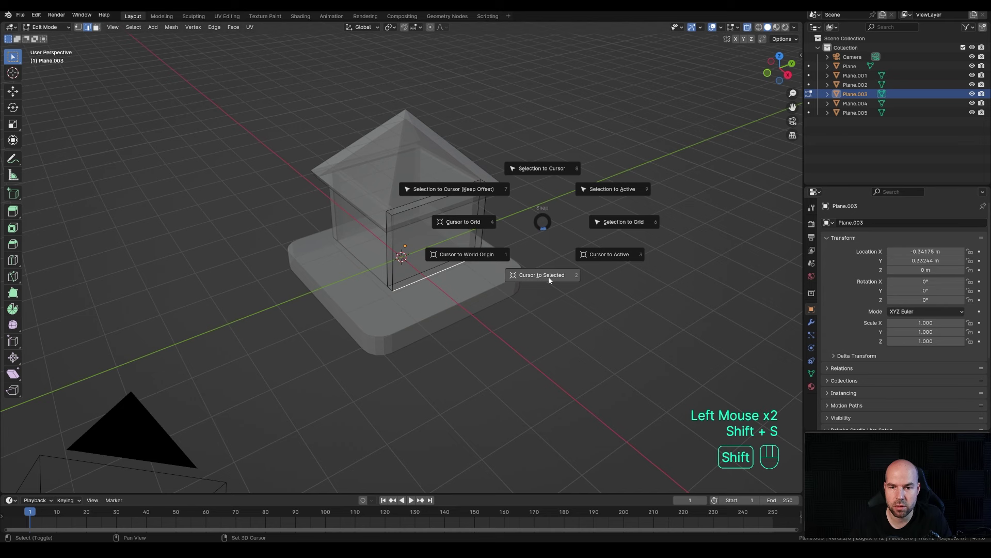
key(Tab)
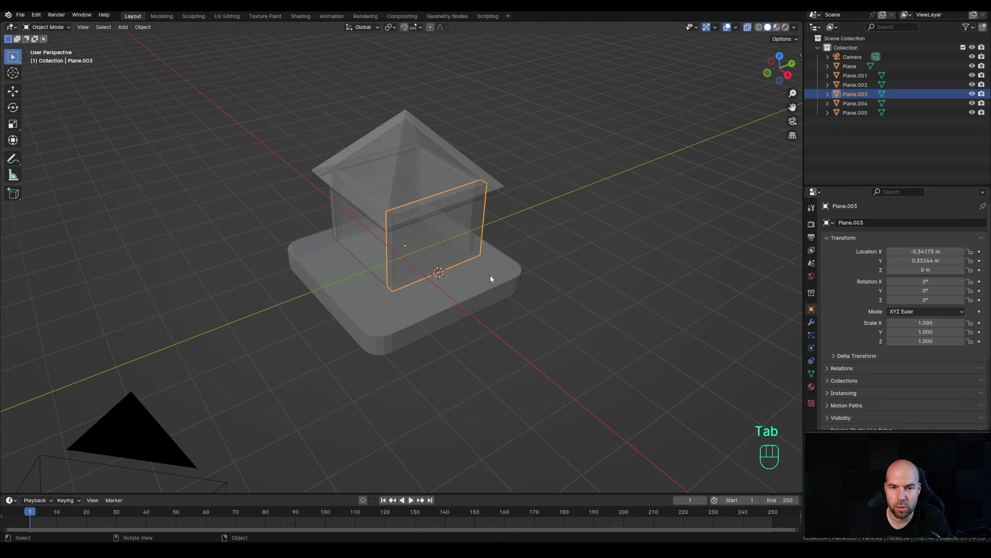
key(shift+a)
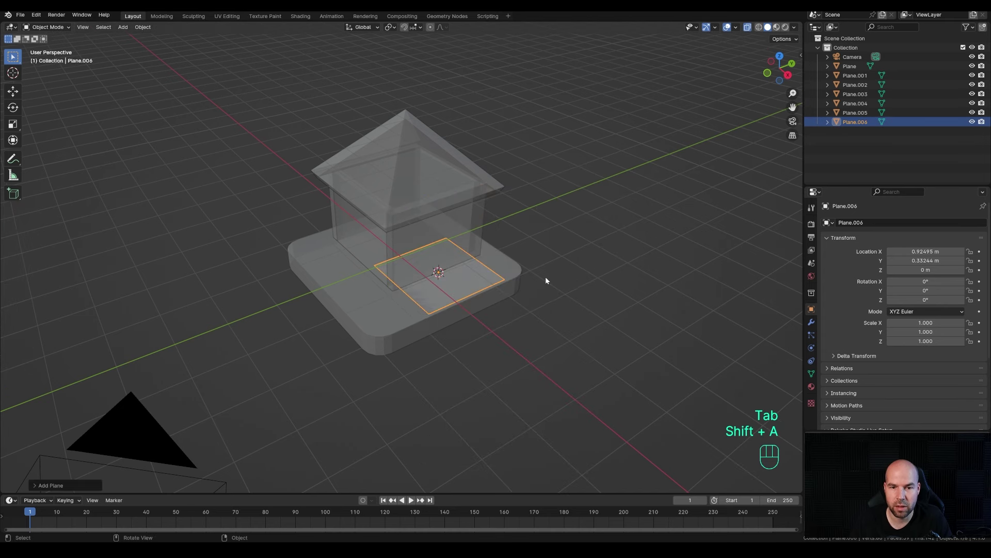
Rotate the new plane upright by 90 degrees and raise it 1 m on Z.
key(Tab)
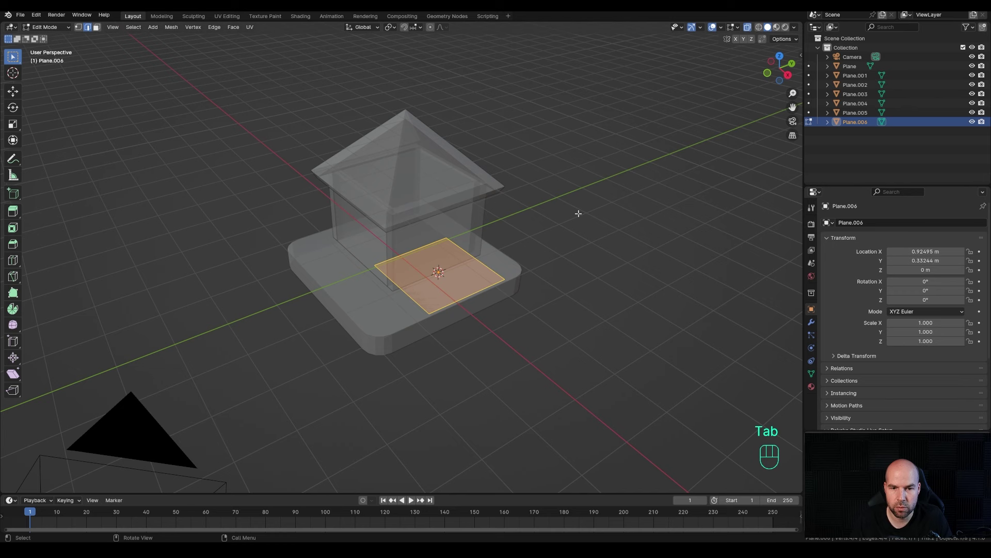
key(r)
key(y)
key(KP_9)
key(KP_0)
key(KP_Enter)
key(g)
key(z)
key(KP_1)
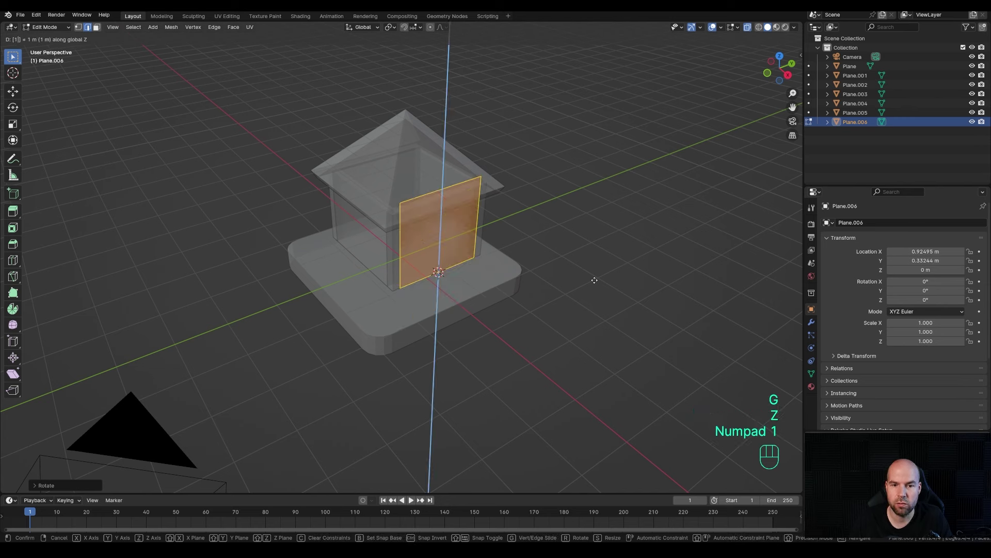
key(KP_Enter)
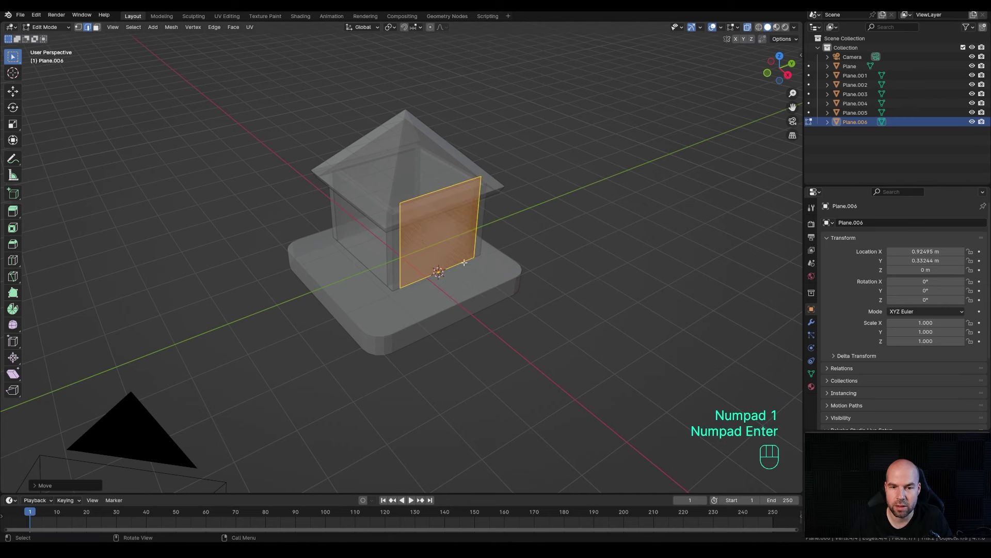
Narrow the plane along Y into a door shape and shrink it slightly.
key(s)
key(x)
key(Escape)
key(s)
key(y)
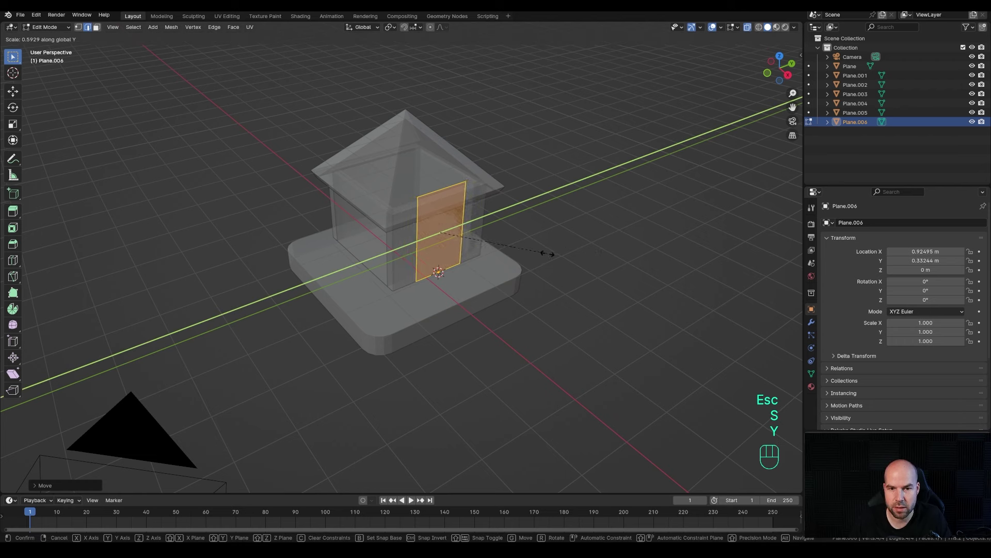
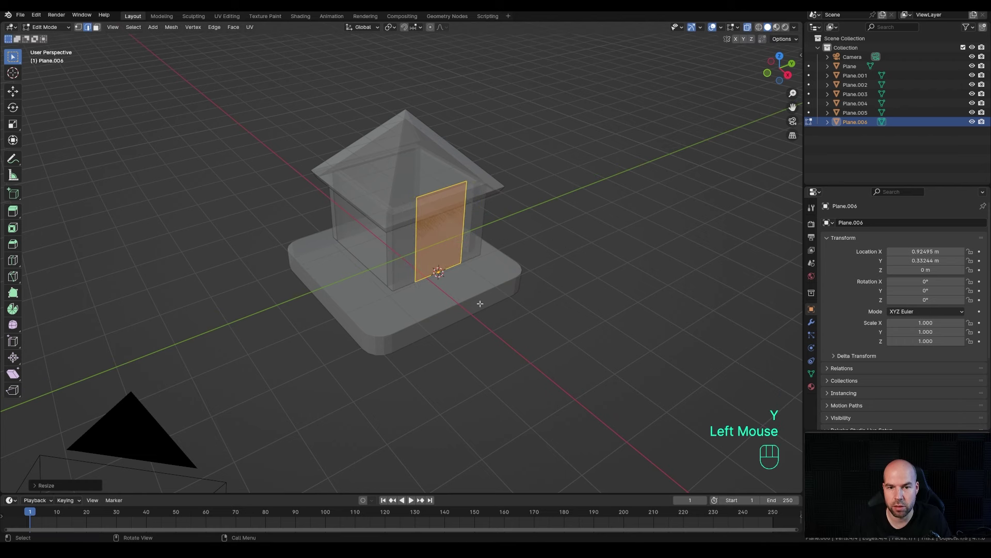
key(Tab)
key(s)
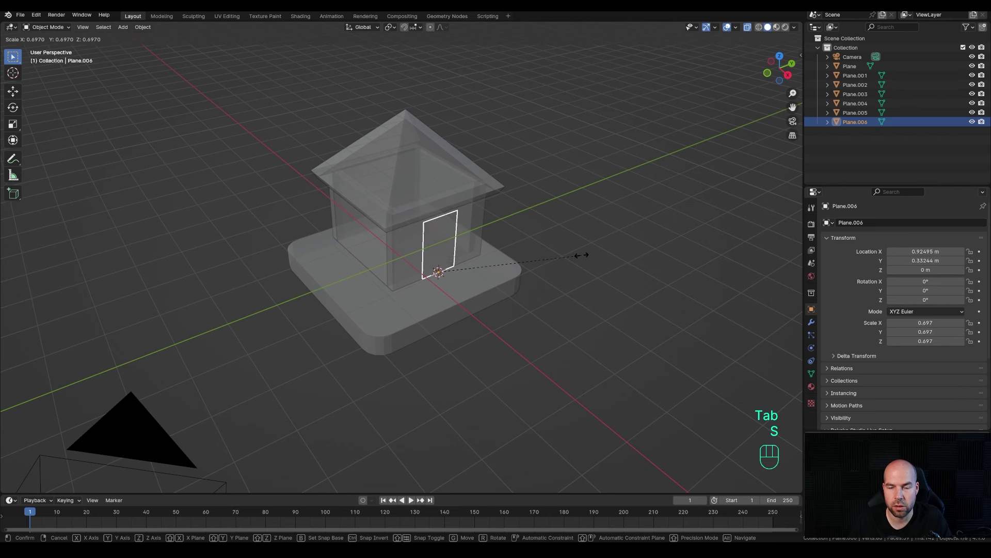
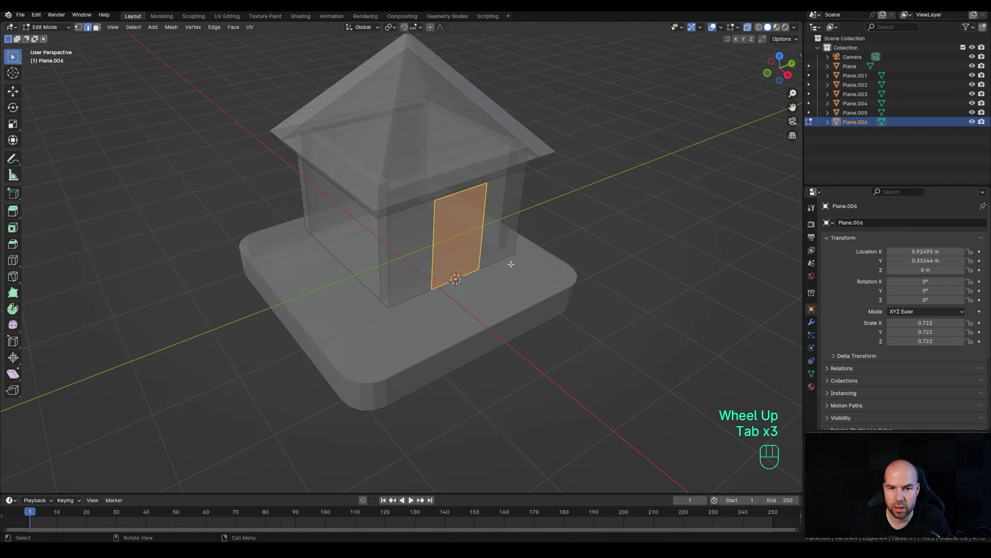
Inset and extrude the door into a frame, recalculate normals outward, turn X-Ray off and select the side wall.
key(e)
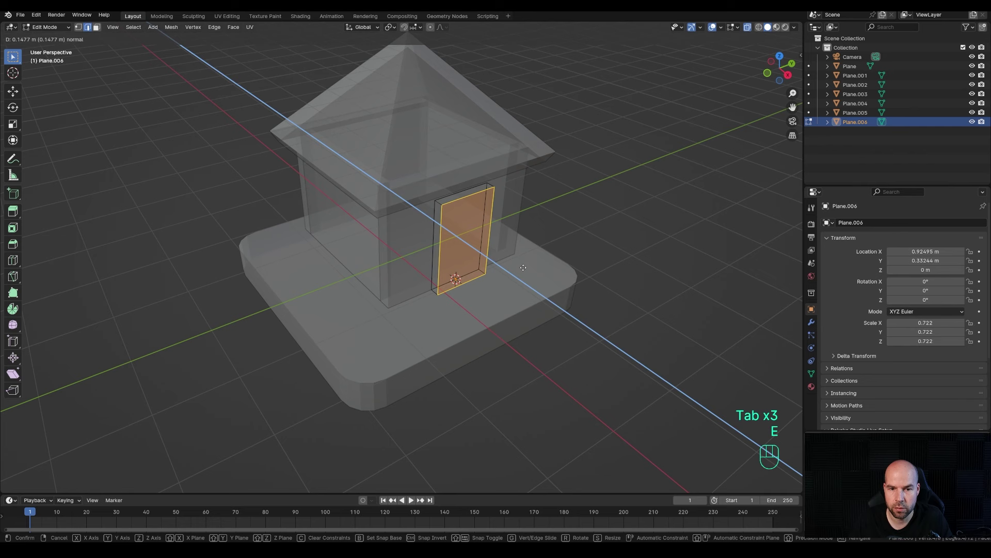
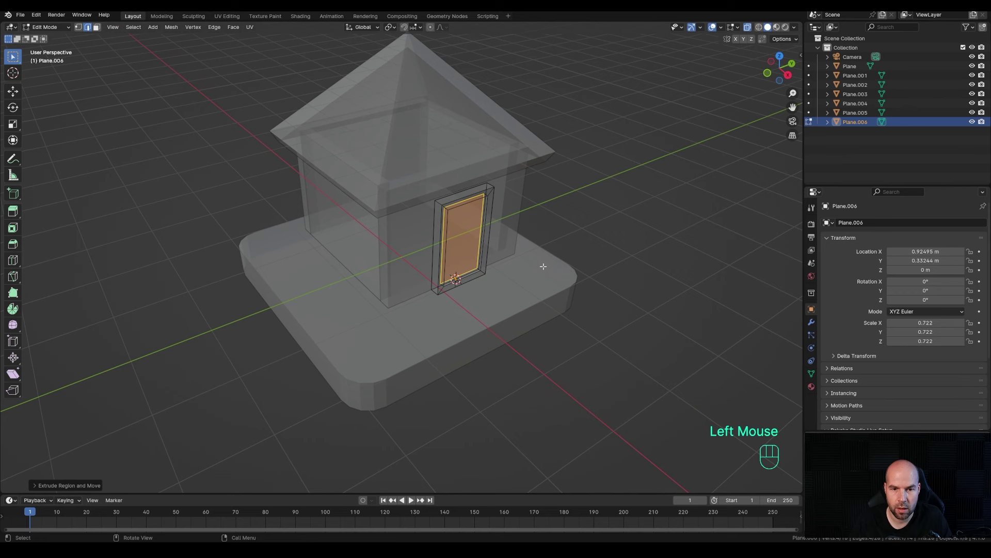
key(a)
key(shift+n)
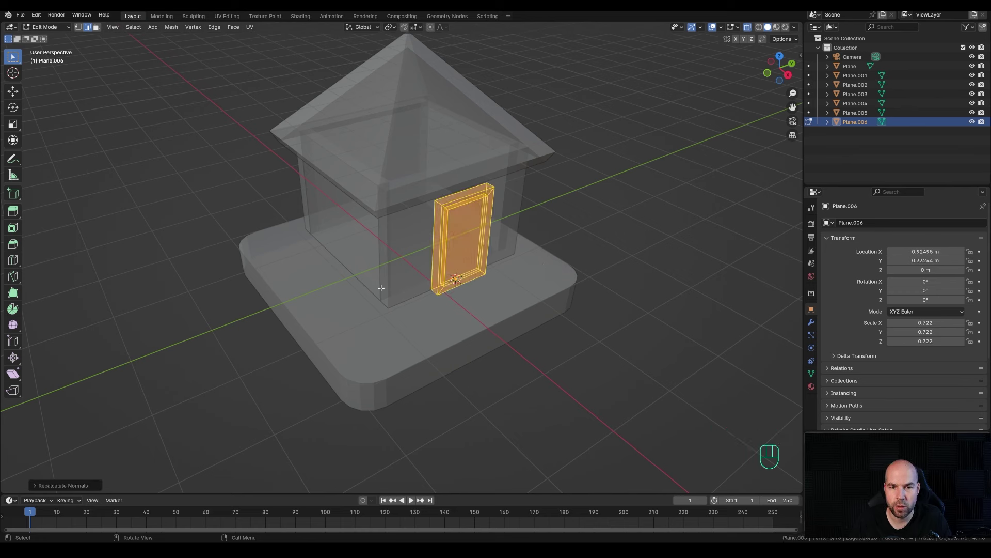
key(Tab)
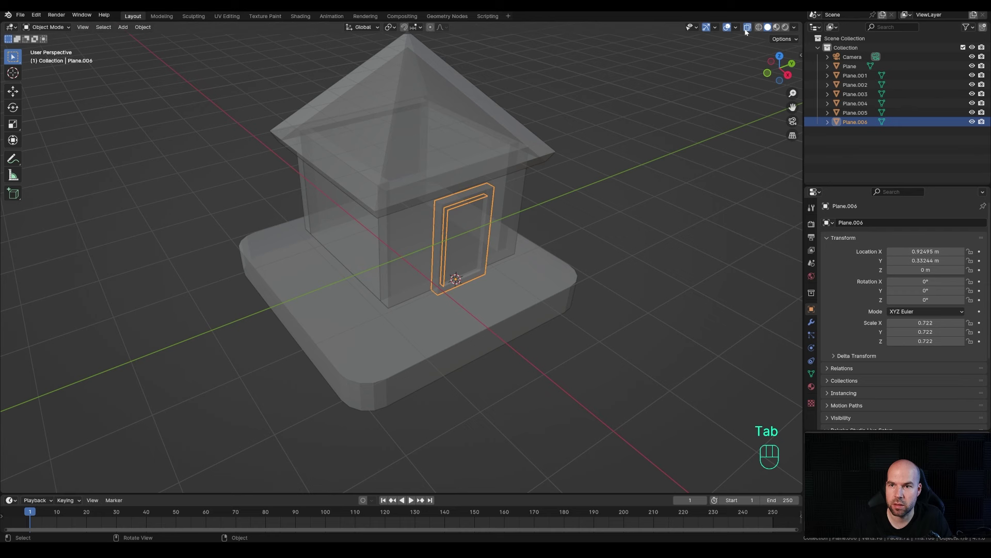
click(747, 31)
click(340, 232)
key(Tab)
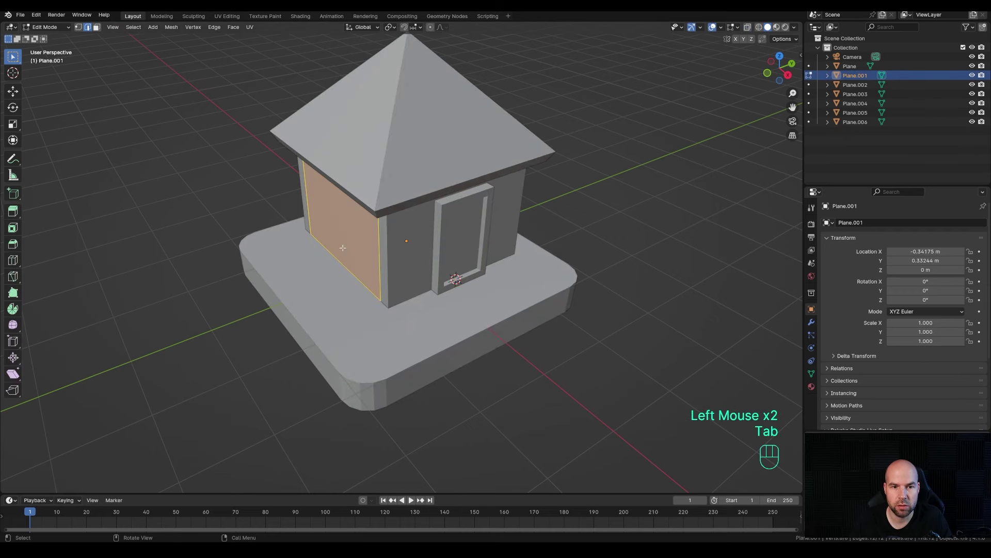
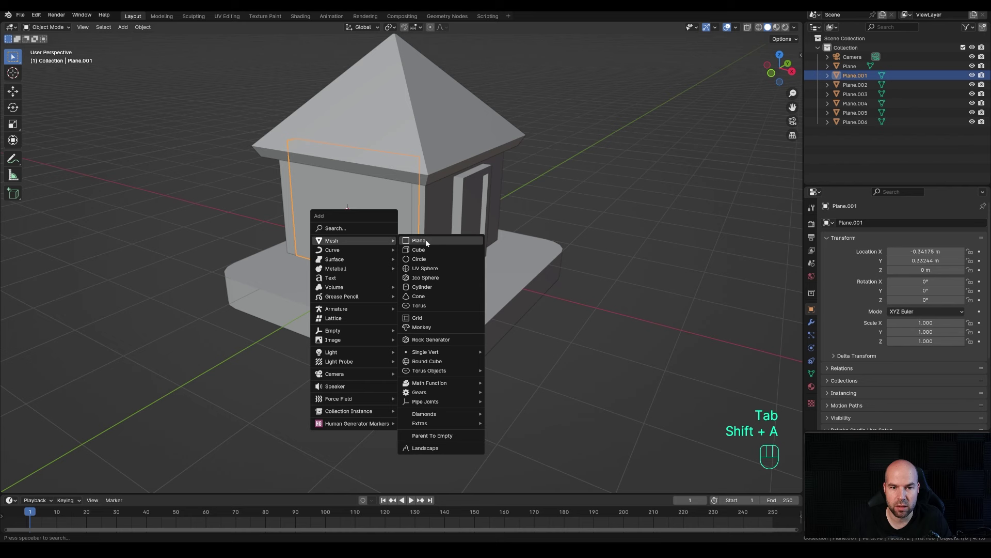
Stand the window plane upright with a 90-degree X rotation and scale it to about half size.
key(Tab)
key(r)
key(x)
key(KP_9)
key(KP_0)
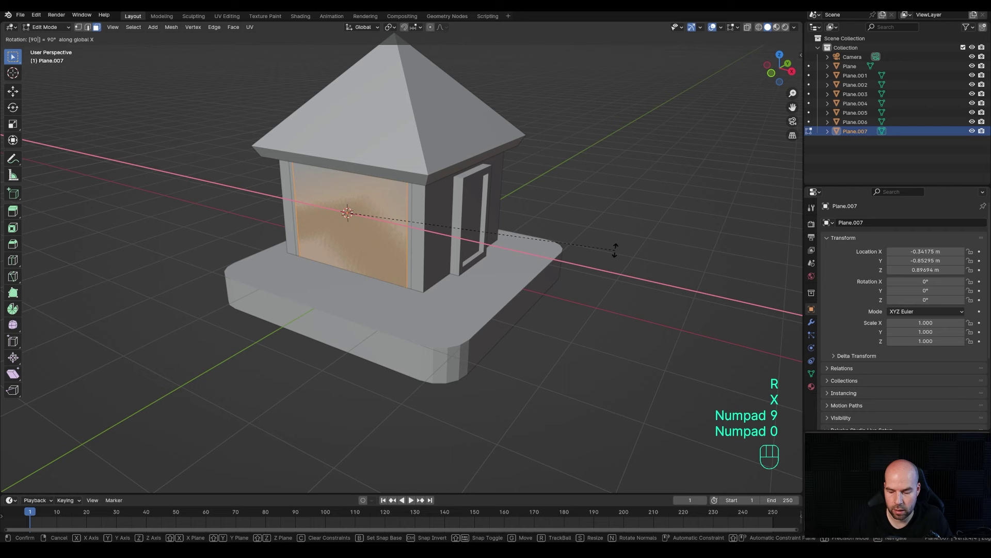
key(KP_Enter)
key(s)
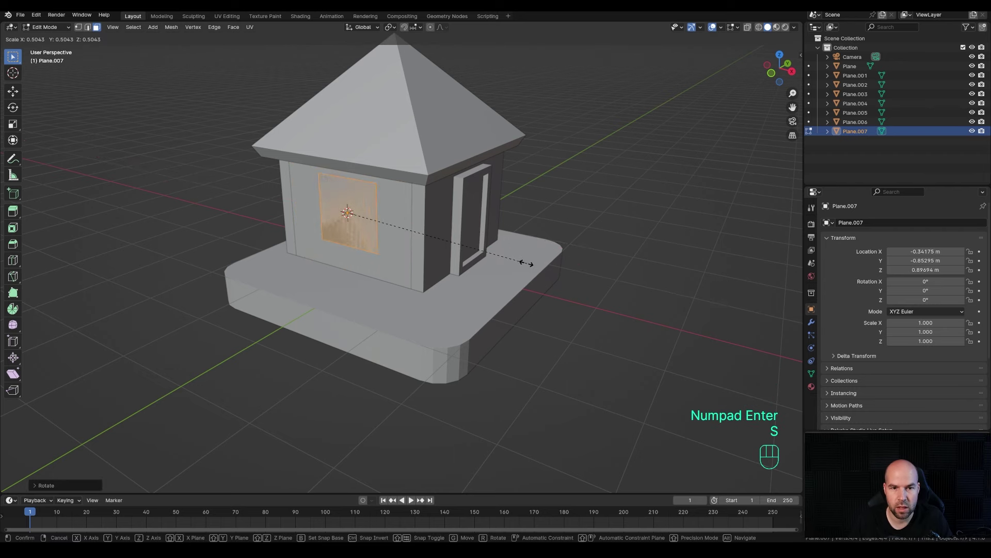
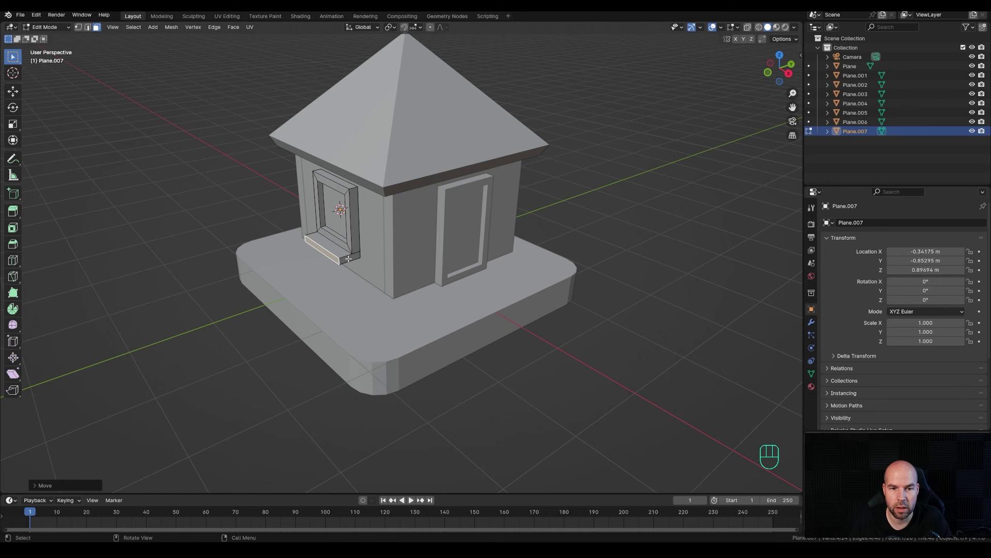
Finish editing the window frame and sill and return to Object Mode.
key(Tab)
key(shift+s)
middle_click(479, 227)
scroll(down, 3)
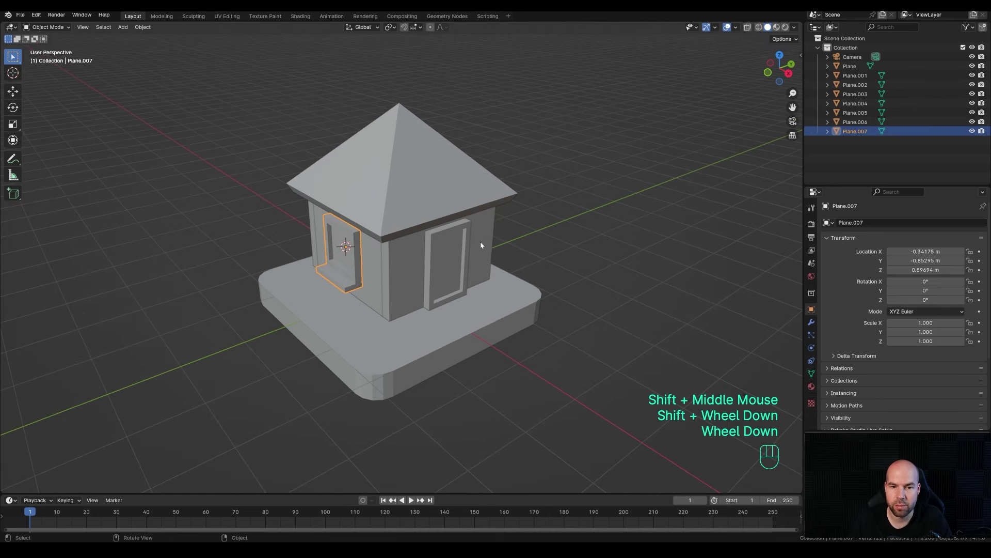
Increase the Bevel modifier segments on the rounded base and inspect the house from higher up.
click(452, 340)
click(812, 326)
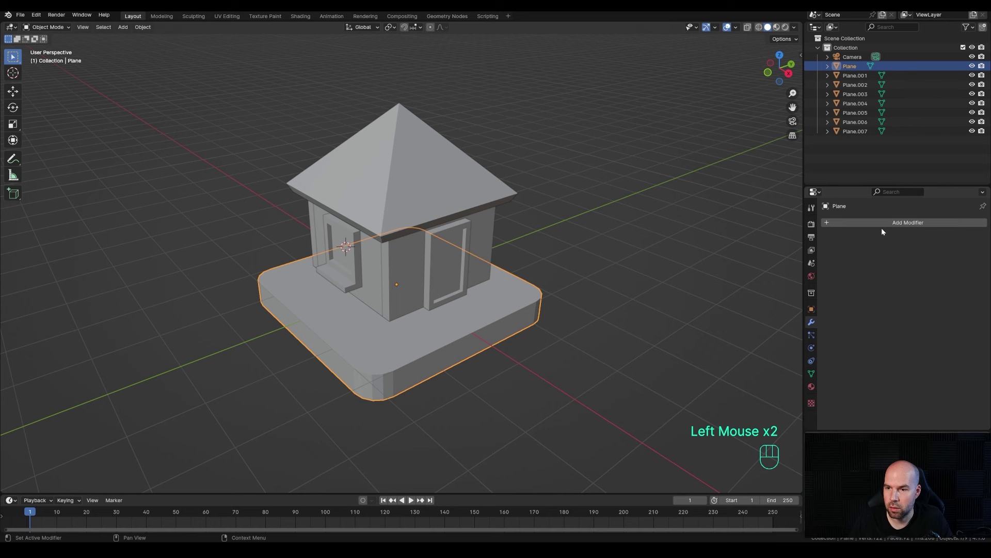
drag(880, 227, 931, 268)
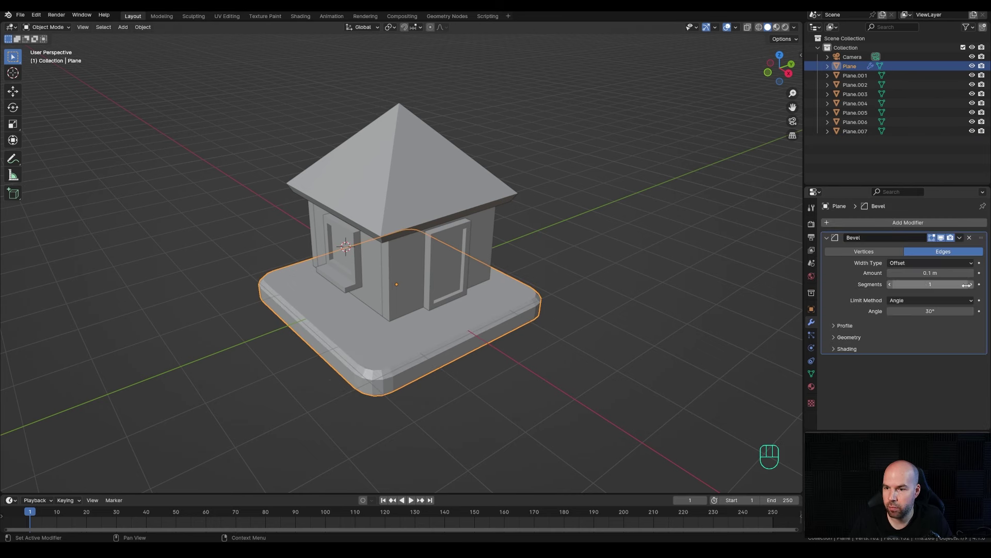
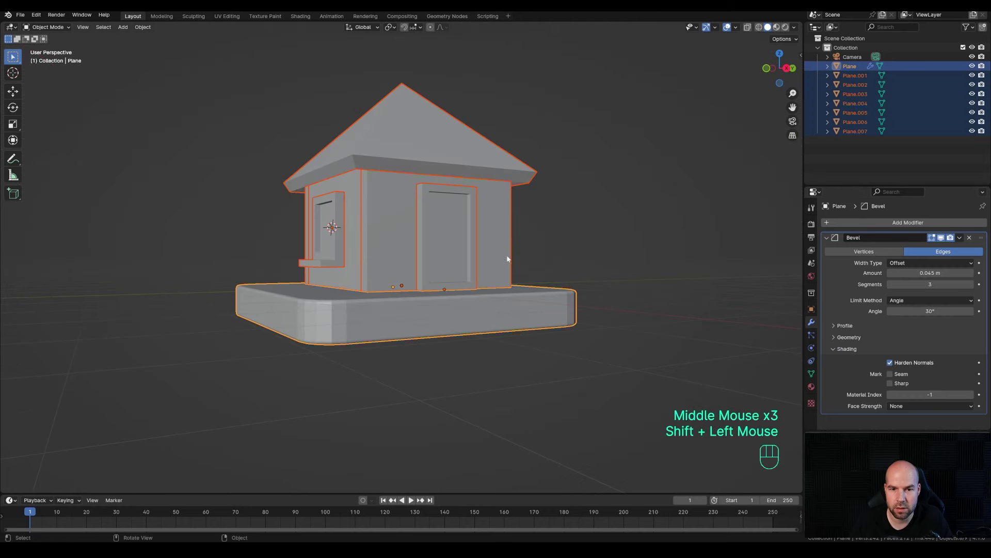
drag(964, 241, 935, 269)
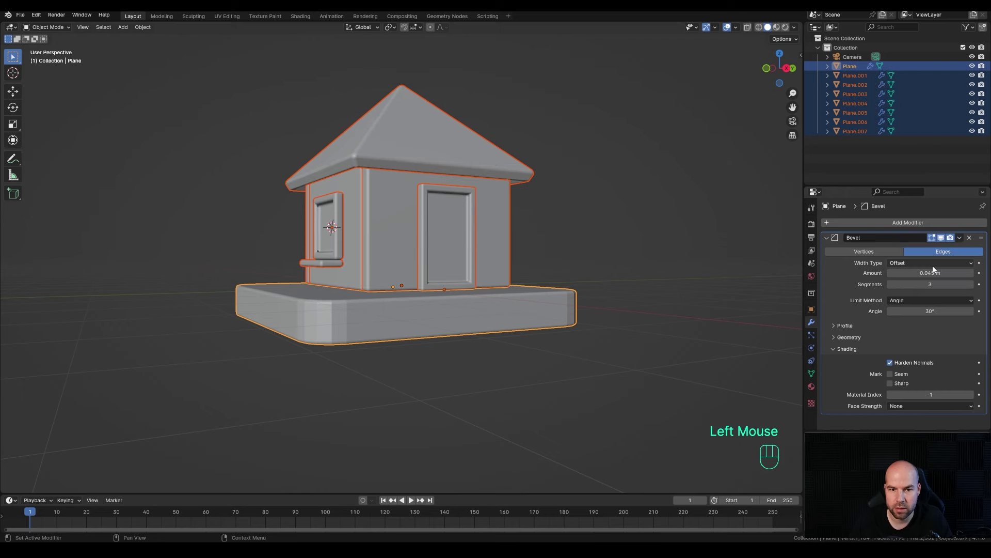
middle_click(549, 260)
drag(427, 258, 397, 259)
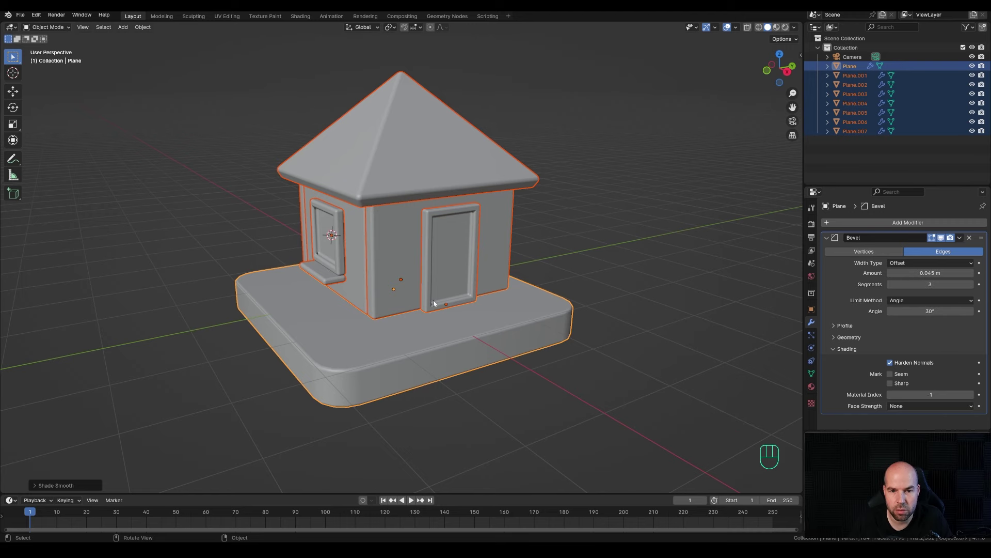
middle_click(342, 271)
scroll(up, 3)
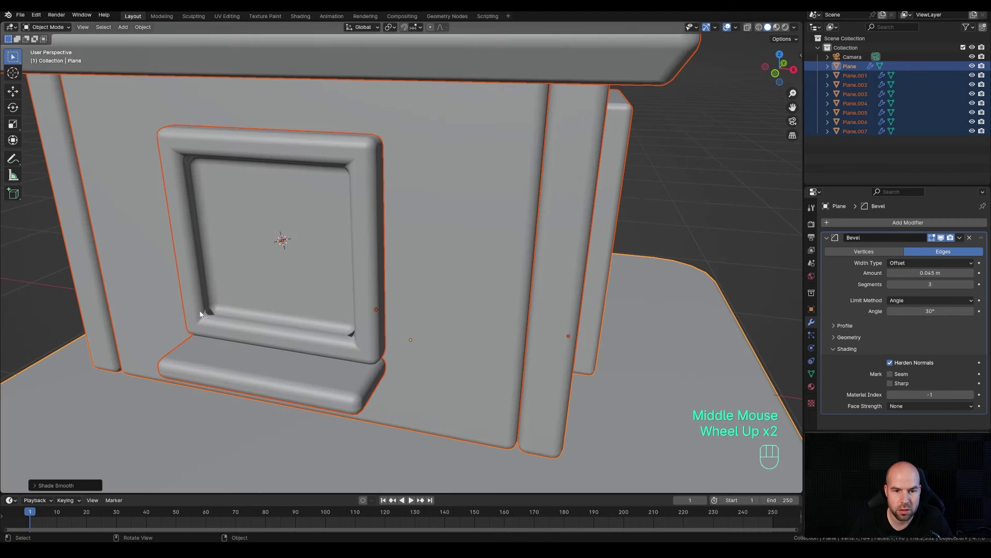
scroll(down, 3)
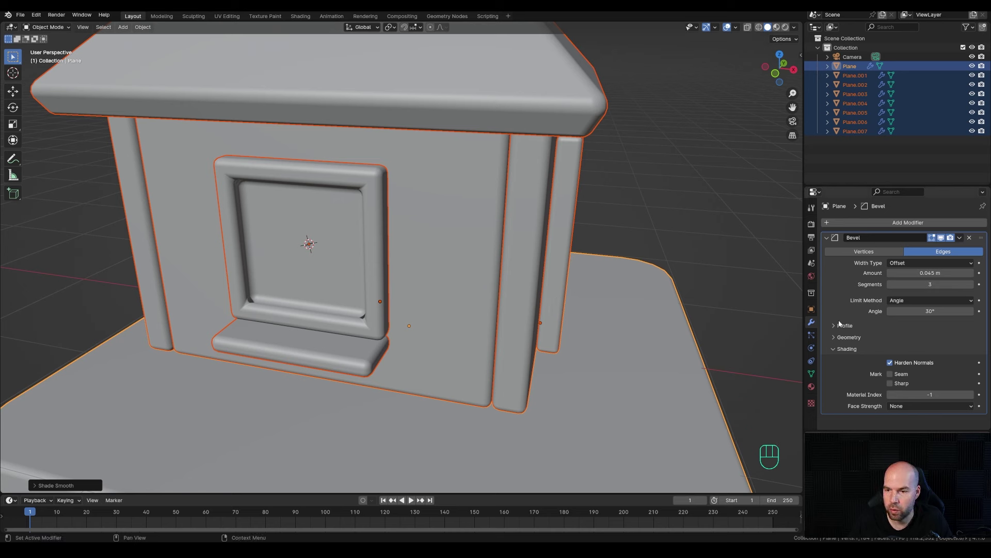
Expand the Bevel modifier options and set arc-shaped corner profiles for smoothly curved frame edges.
click(837, 342)
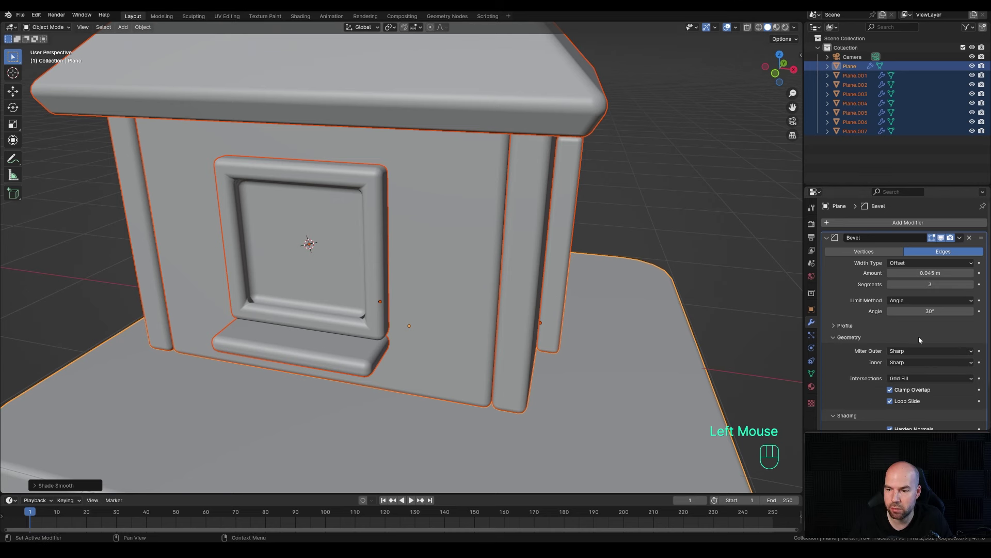
scroll(down, 3)
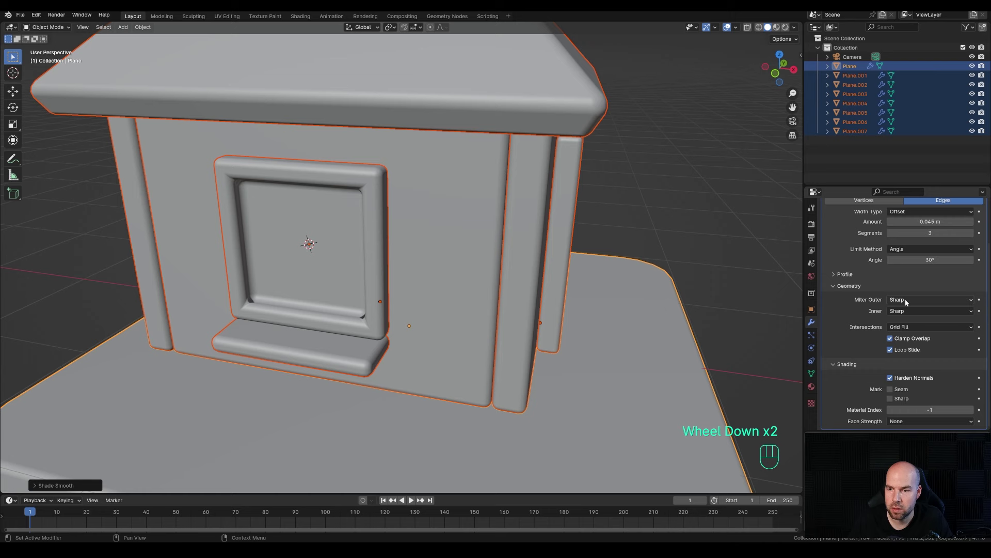
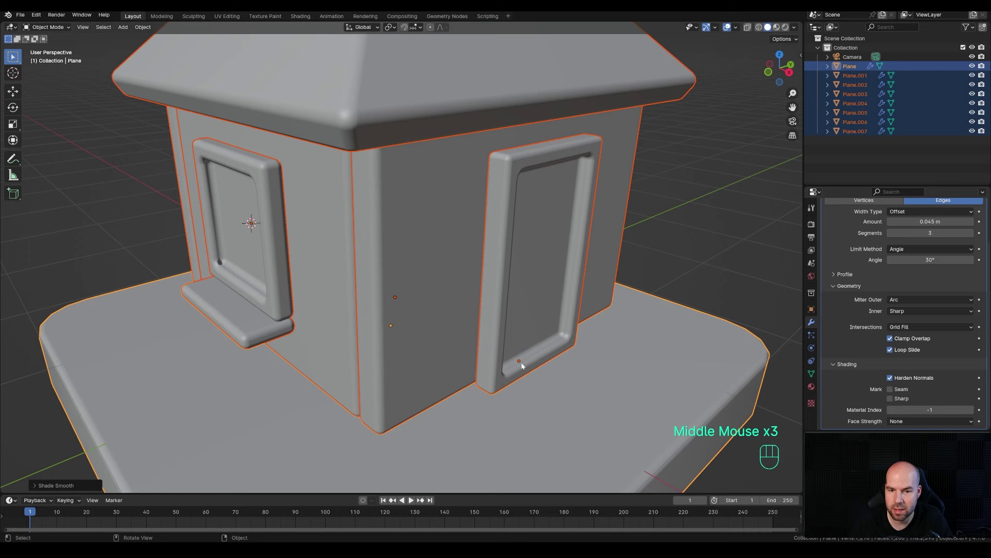
scroll(up, 3)
scroll(down, 3)
middle_click(428, 249)
scroll(up, 3)
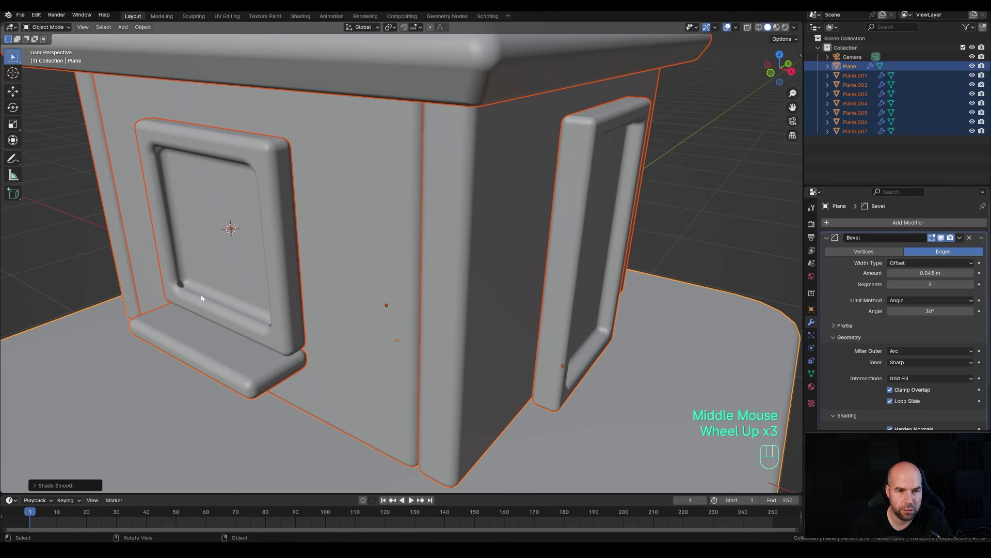
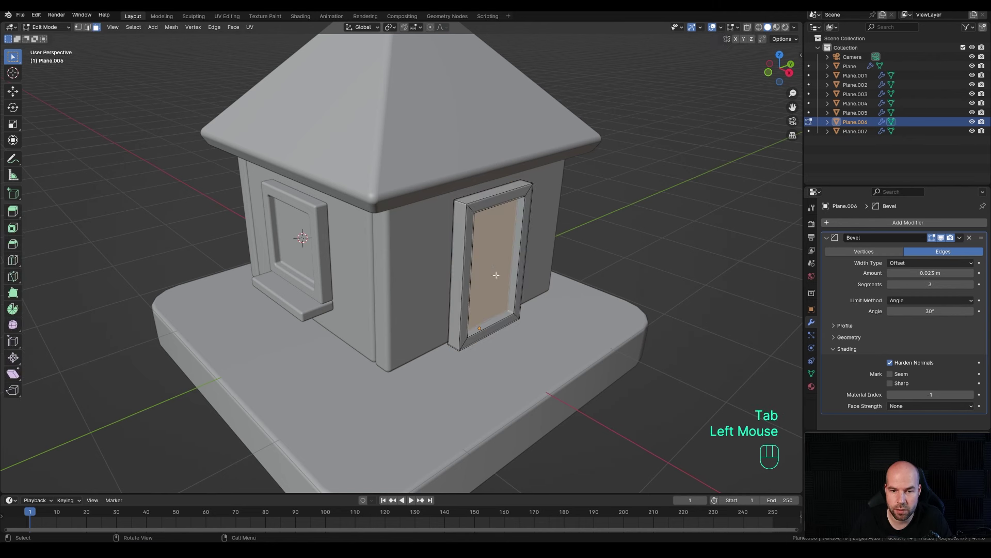
Separate the door's inner panel into its own object and inset it along X.
key(p)
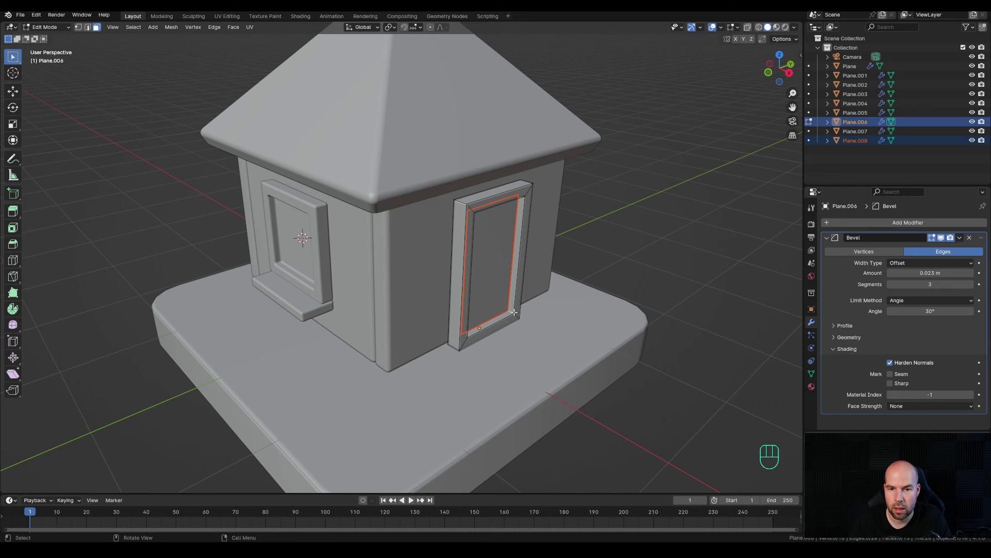
key(Tab)
click(493, 279)
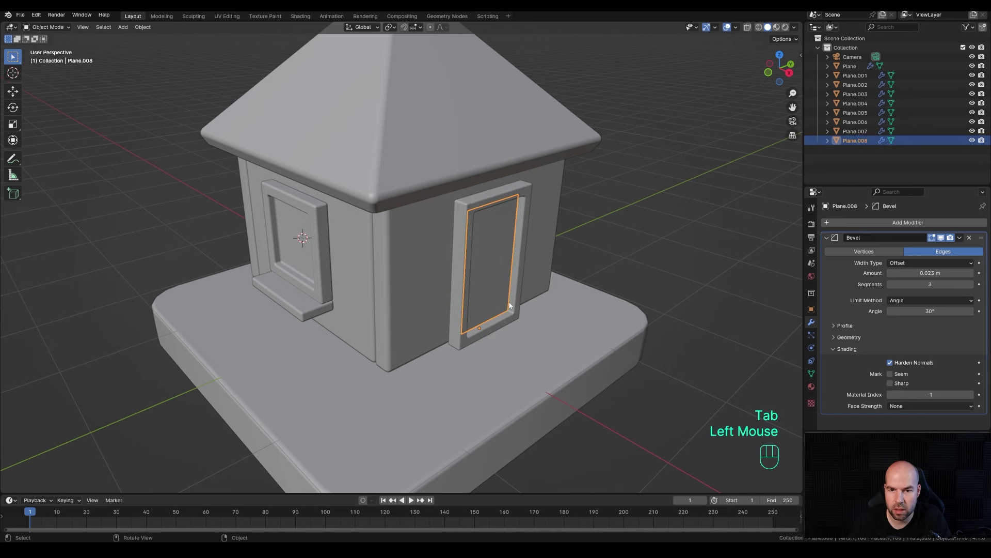
key(Tab)
key(a)
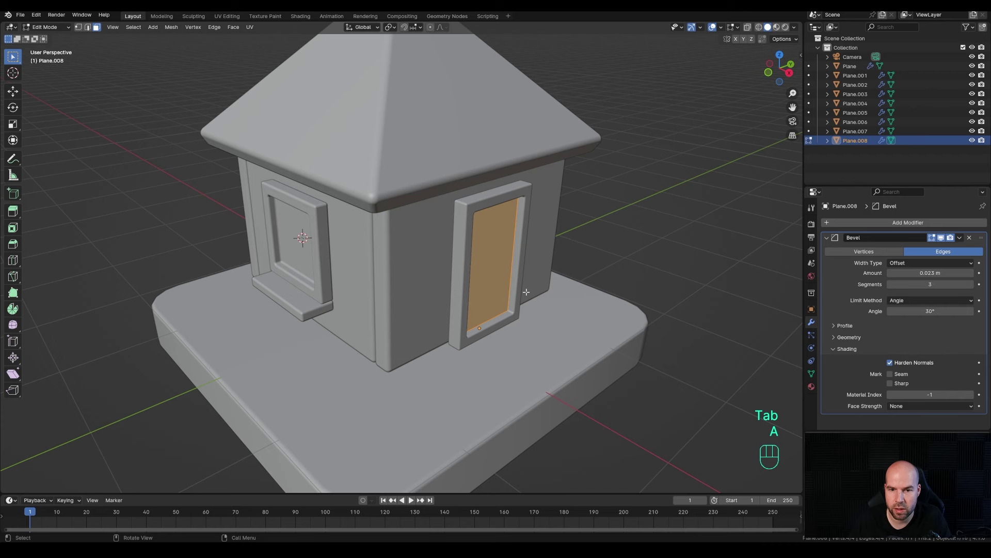
key(g)
key(x)
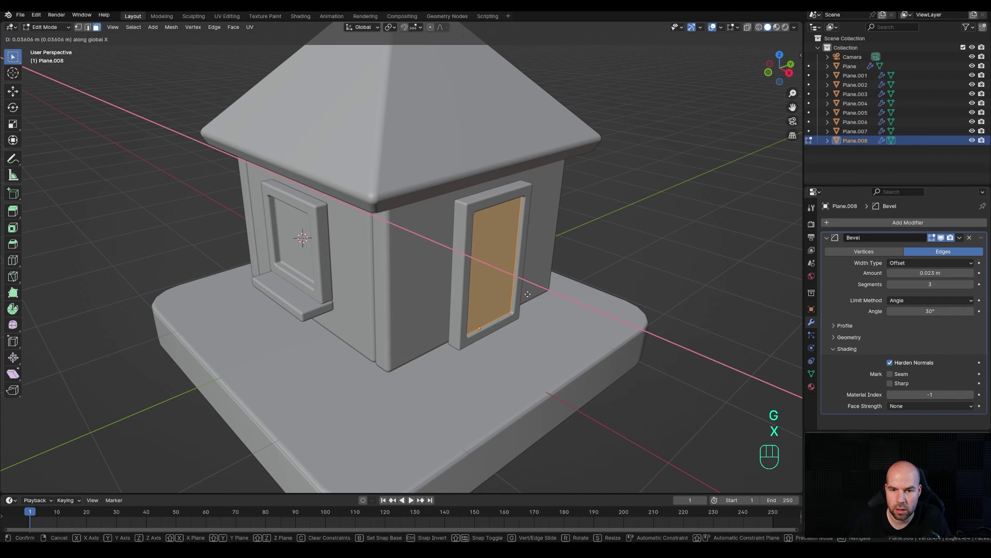
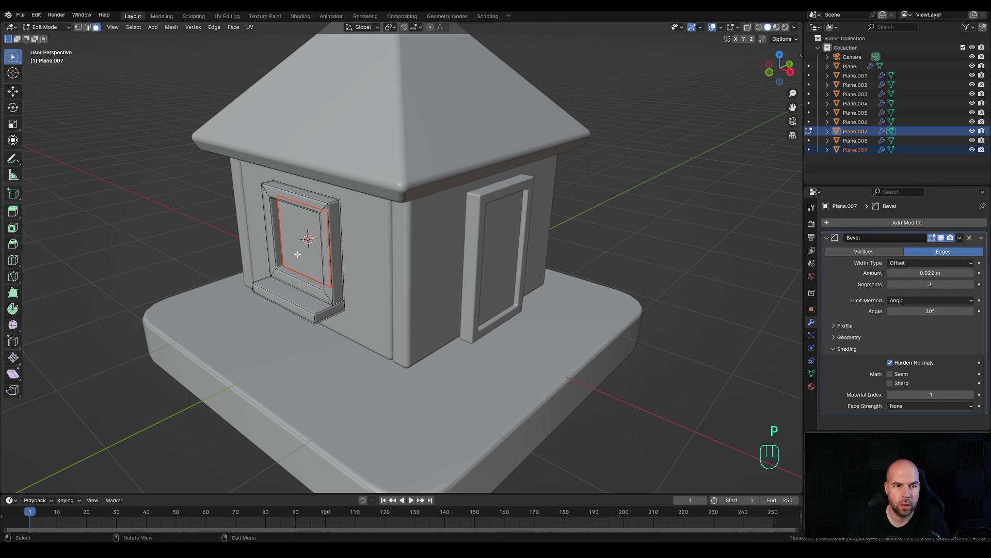
Separate the window's inner pane into its own object and inset it along Y.
key(Tab)
click(298, 251)
key(Tab)
key(a)
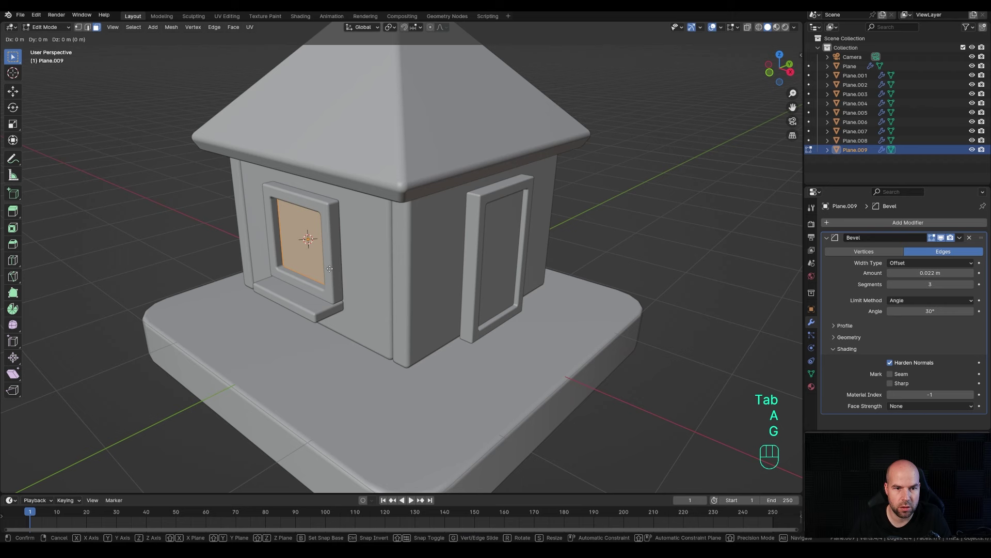
key(y)
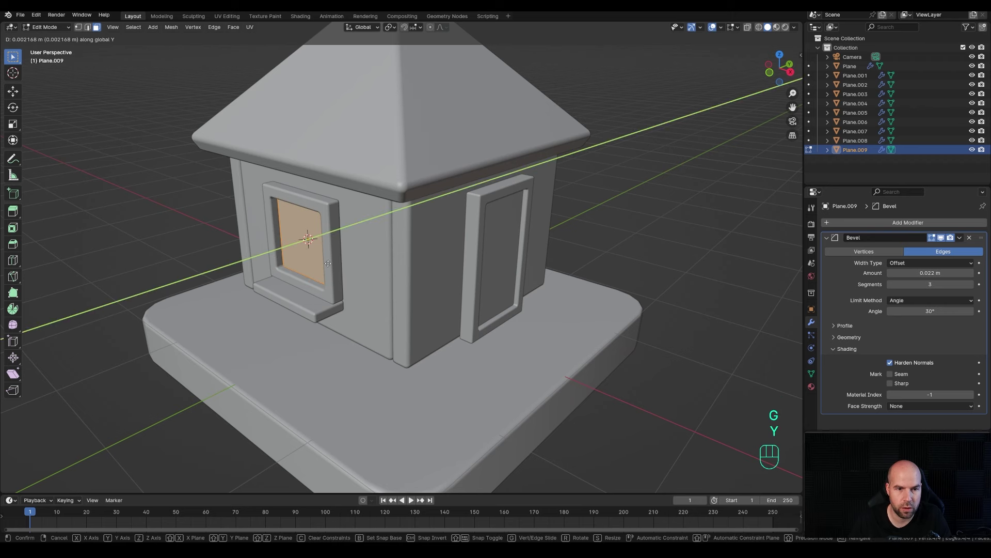
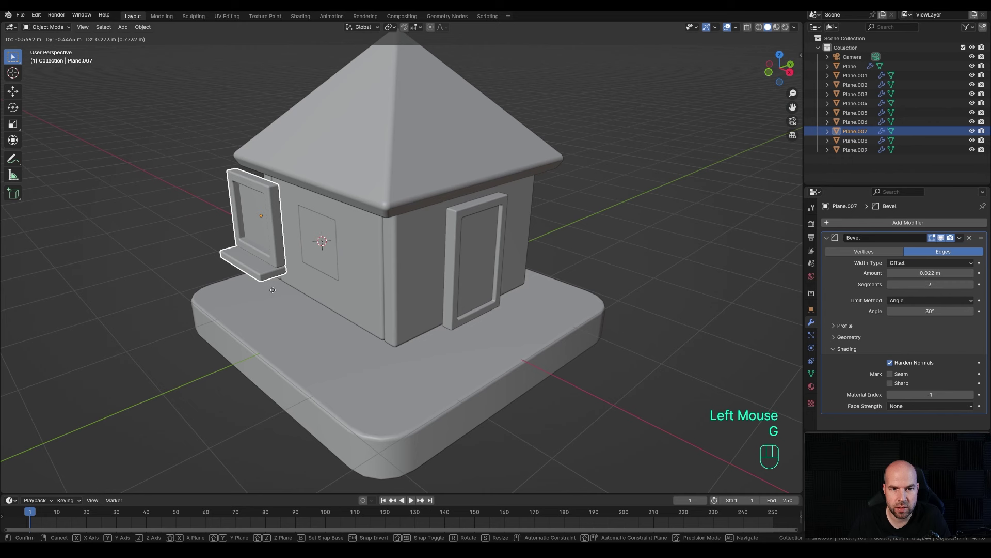
Parent the window pane to the window frame as an object parent.
key(Escape)
click(317, 245)
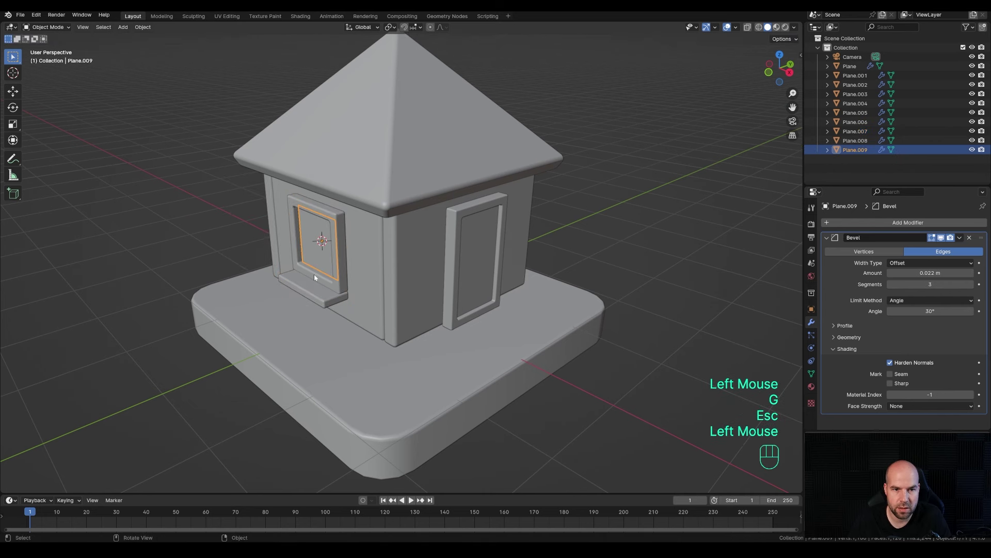
click(339, 292)
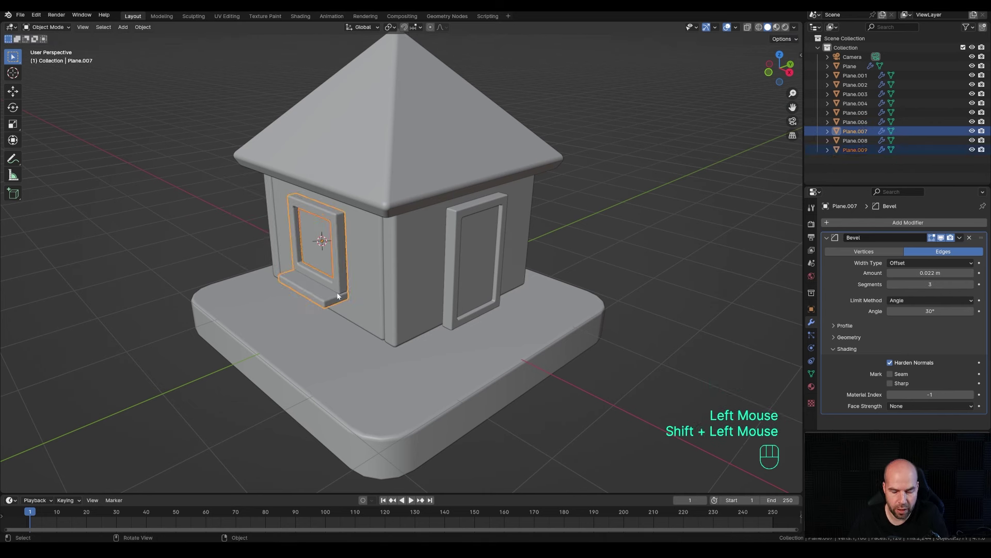
key(ctrl+p)
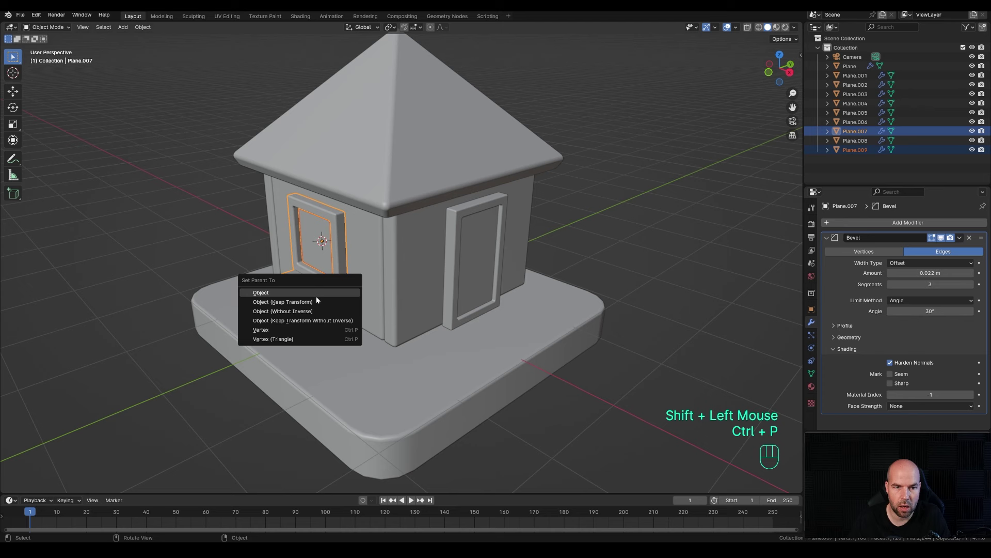
click(477, 262)
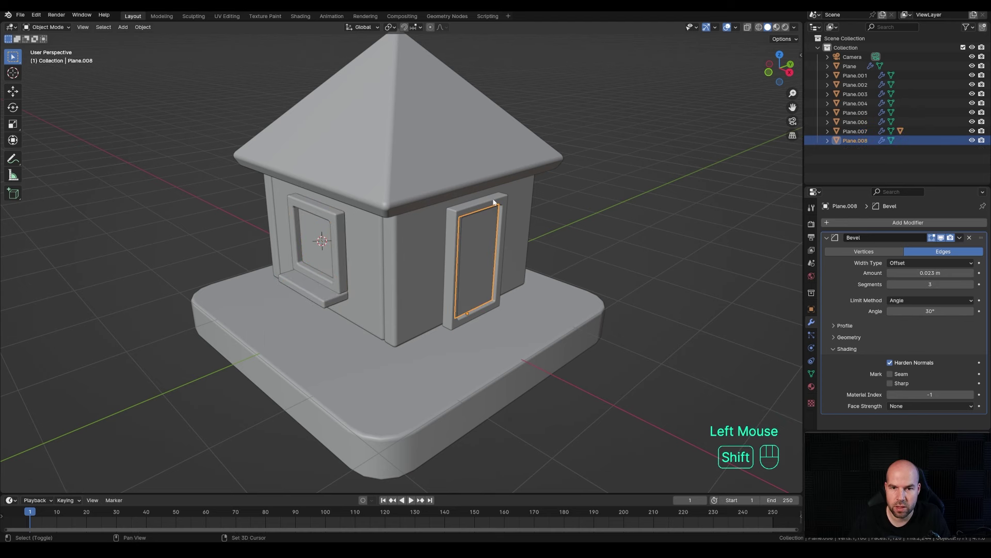
Parent the door panel to the door frame and place the 3D cursor on the door front.
click(496, 202)
key(ctrl+p)
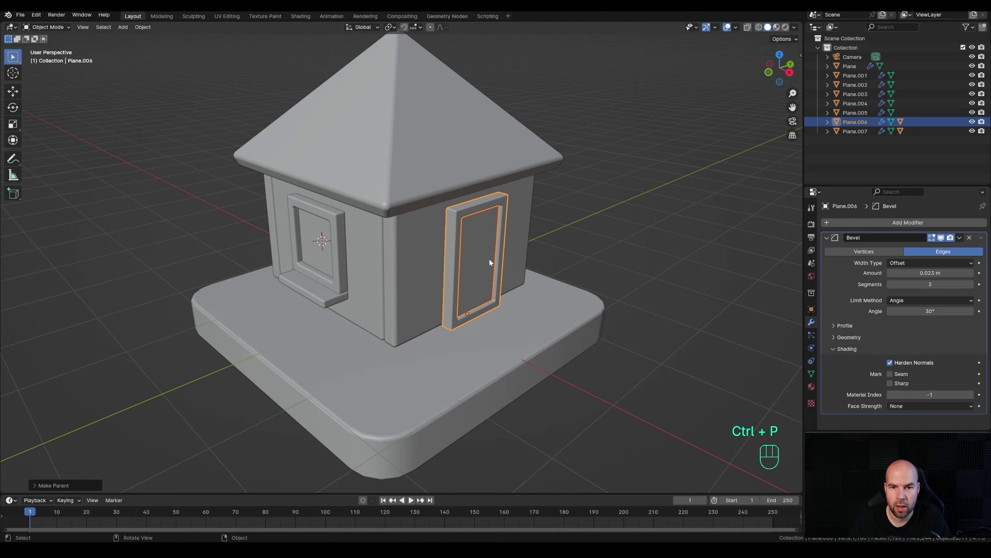
right_click(491, 261)
Add a UV sphere at the cursor and shrink it to doorknob size.
key(shift+a)
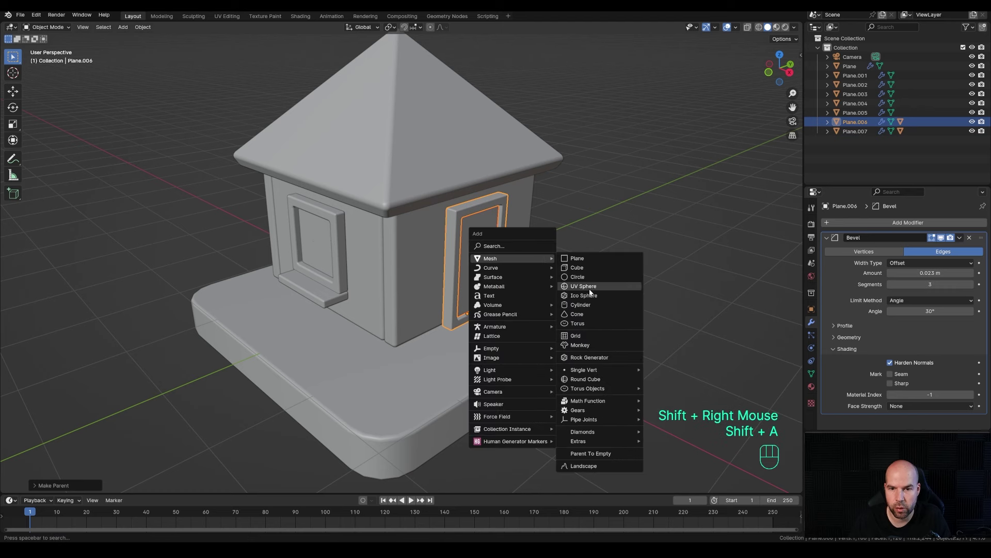
click(464, 378)
drag(530, 290, 537, 300)
key(s)
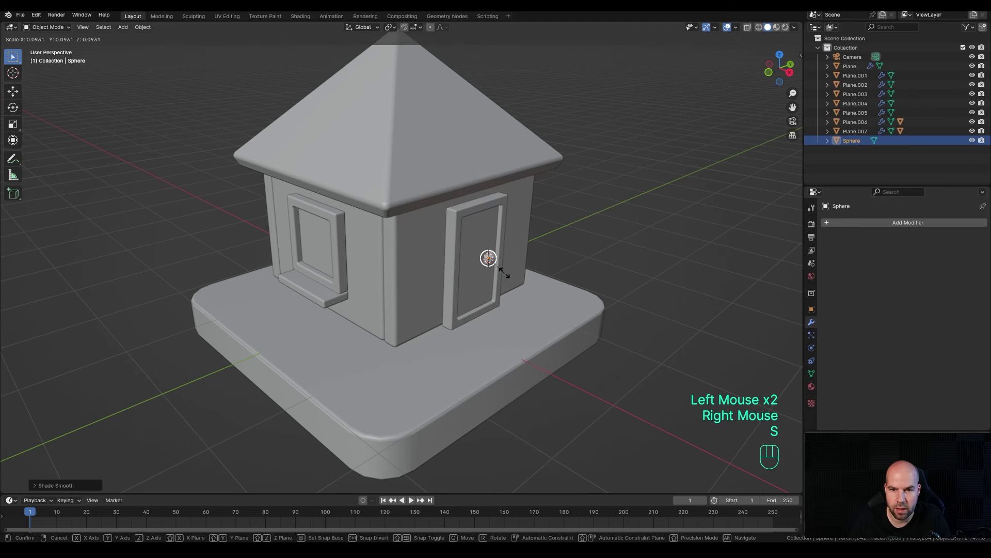
click(505, 274)
Slide the knob out along X onto the door and parent it to the door frame.
key(g)
key(x)
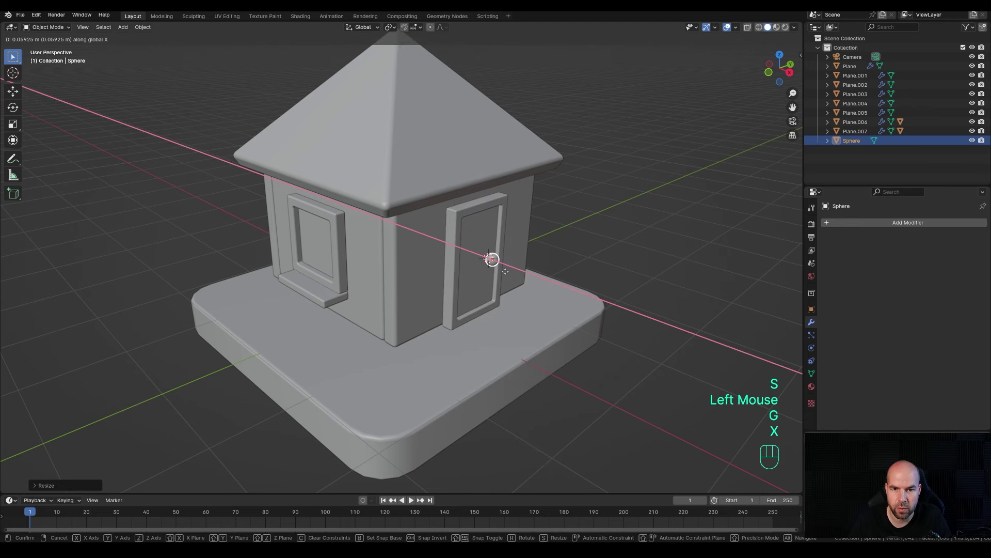
drag(498, 274, 448, 297)
click(456, 219)
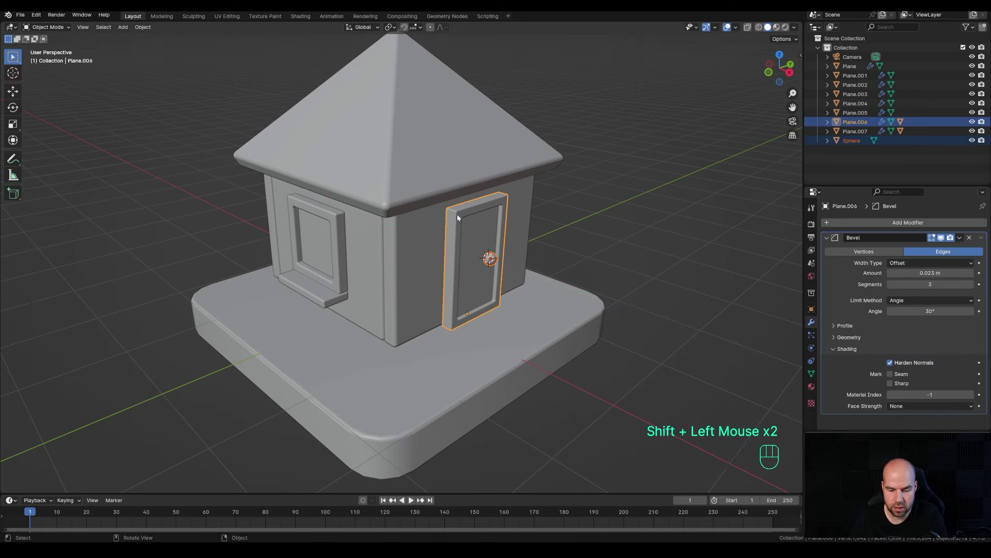
key(ctrl+p)
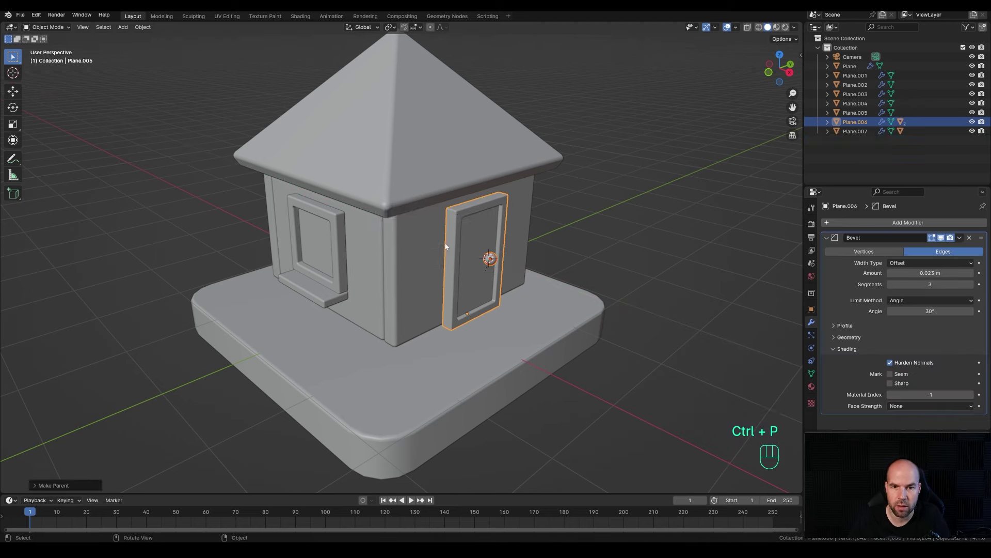
click(468, 212)
Place the 3D cursor on the base's front corner and add a circle mesh there.
key(g)
key(Escape)
middle_click(460, 295)
scroll(down, 3)
right_click(393, 376)
key(shift+a)
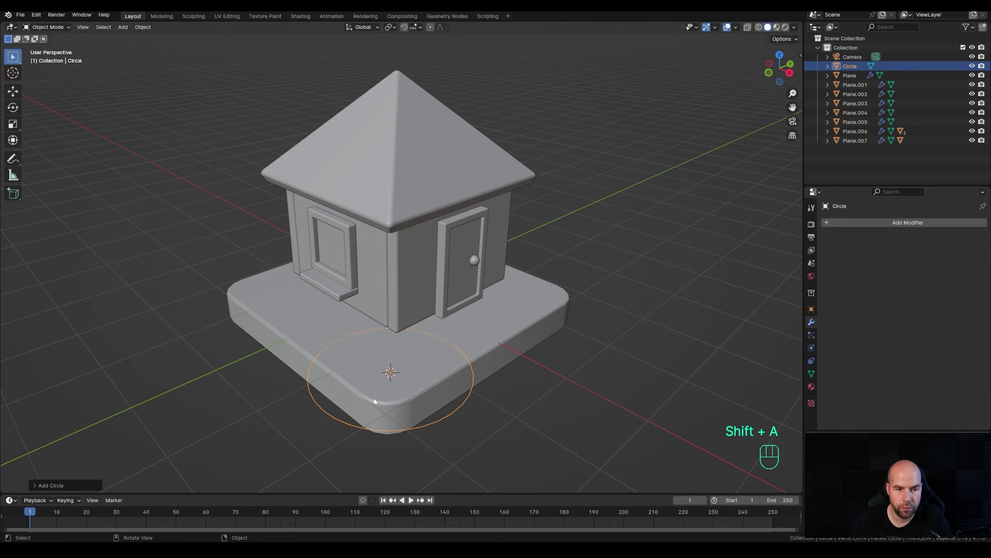
click(72, 490)
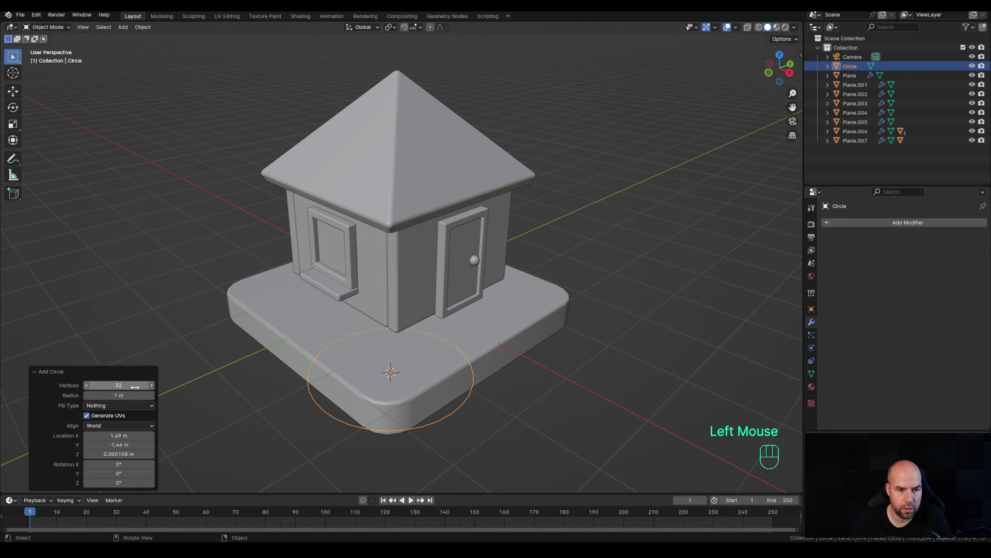
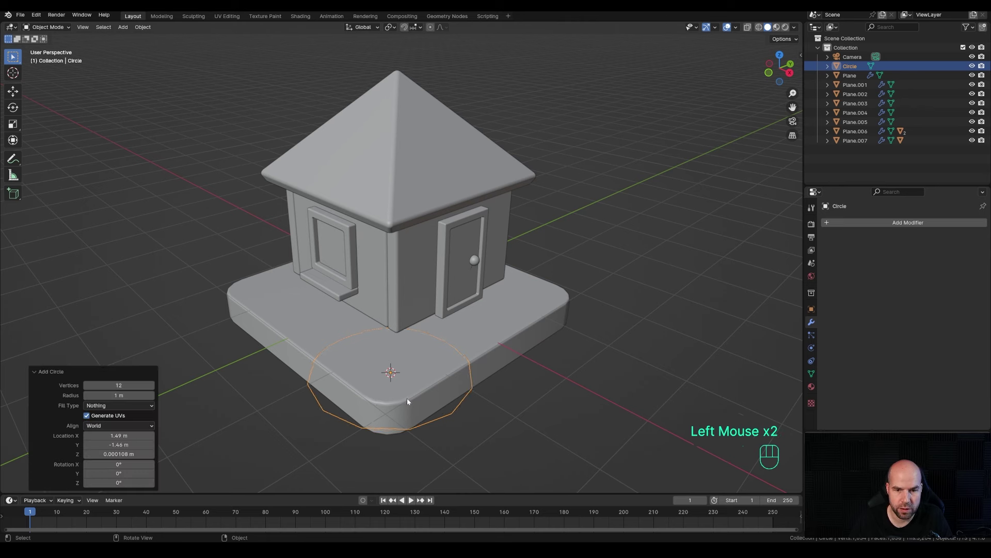
Shrink, extrude and taper the circle into a cone tree, smoothed with two subdivision levels.
key(Tab)
key(s)
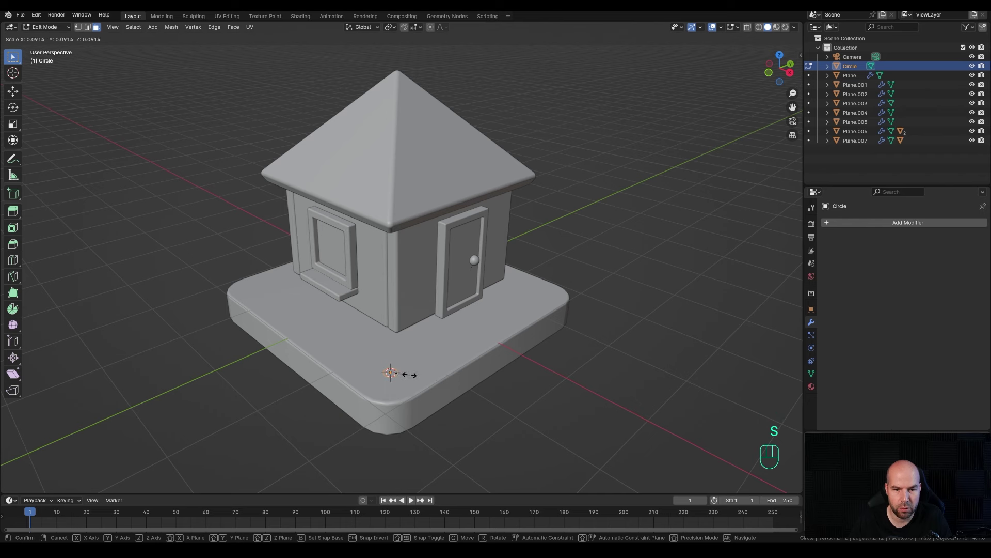
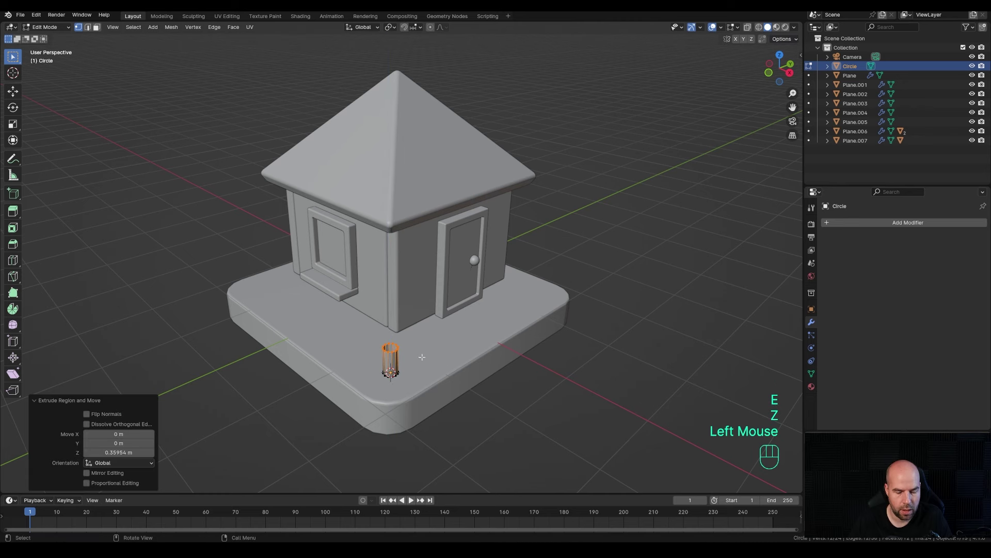
key(shift+d)
key(s)
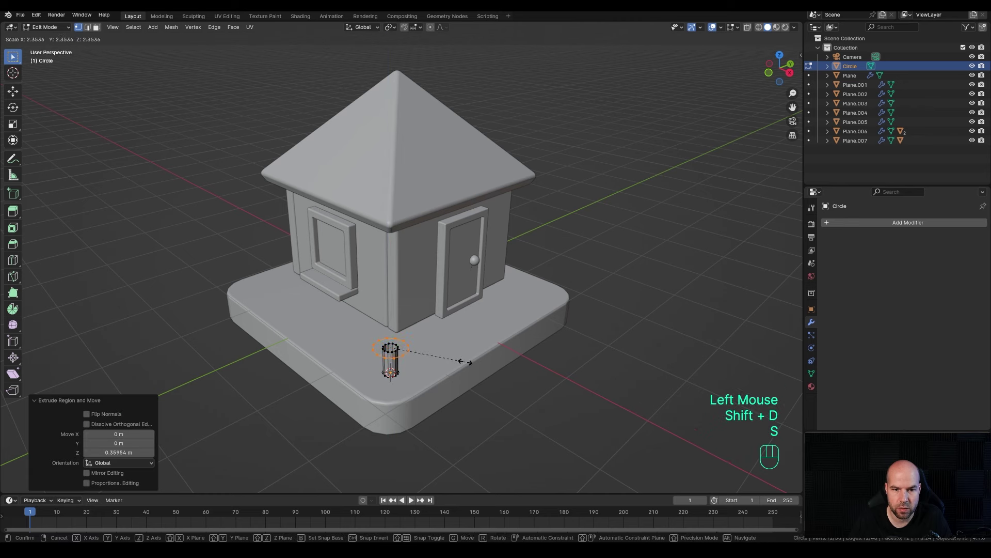
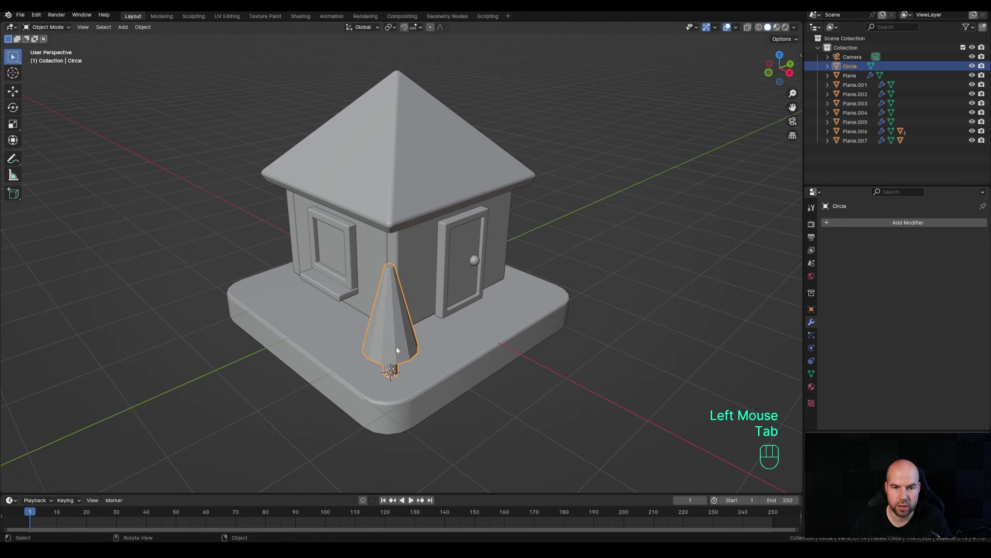
key(ctrl+2)
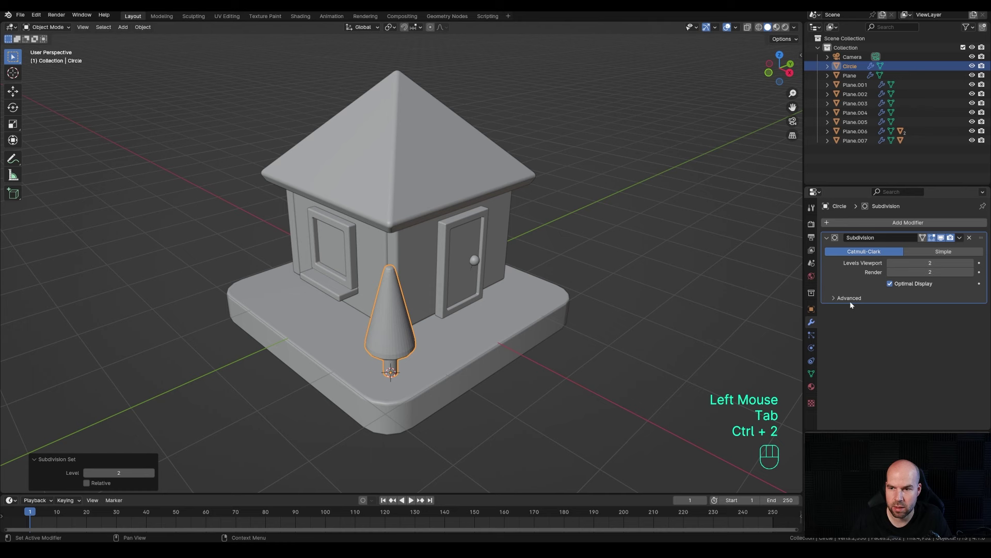
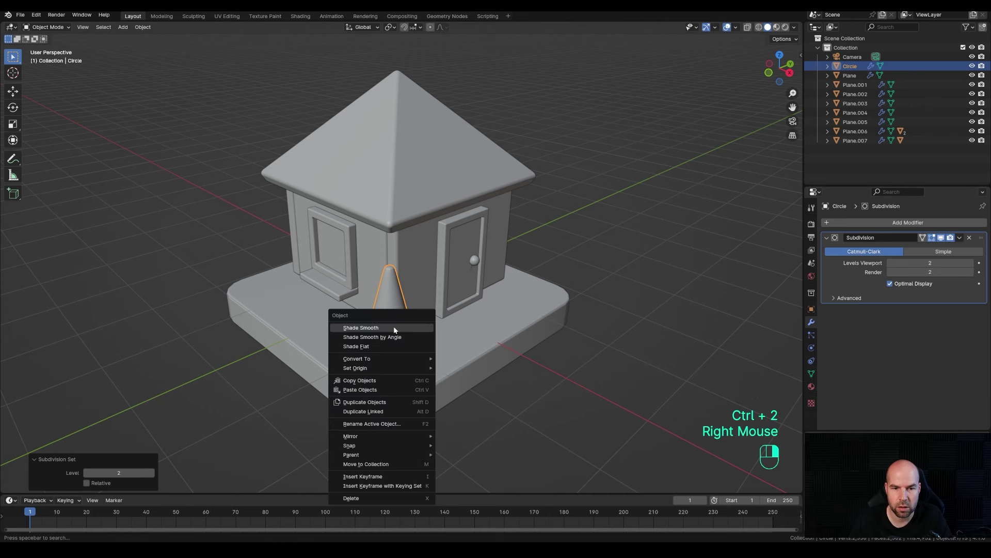
Enter the tree's mesh to inspect its trunk and lower ring after smoothing.
key(Tab)
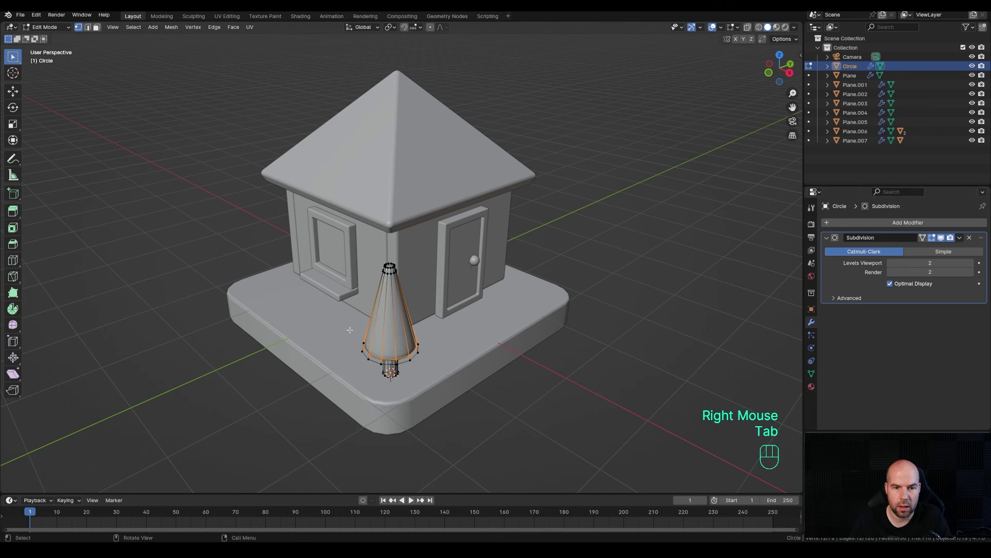
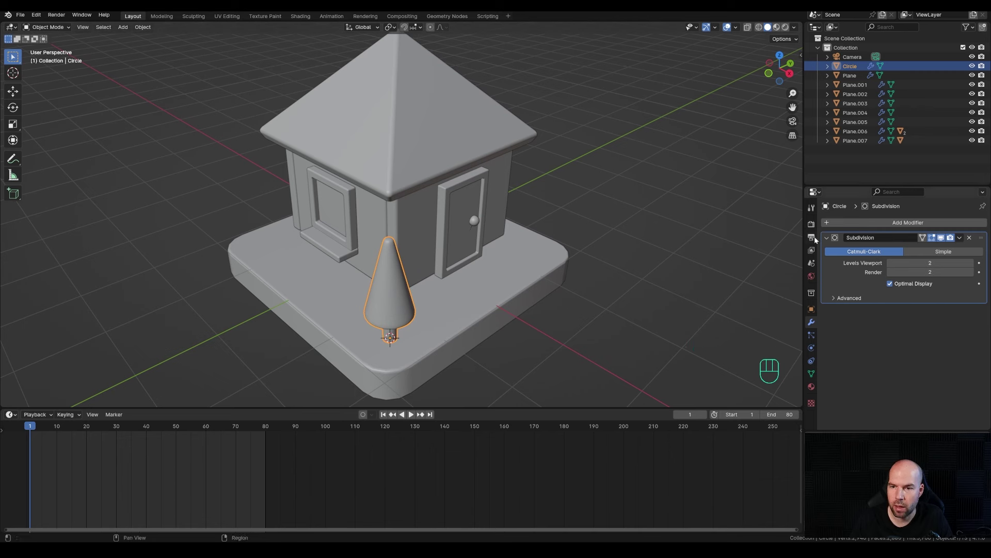
Show the 30 fps, frames 1-80 output settings and set the playhead to frame 40.
click(818, 240)
click(917, 308)
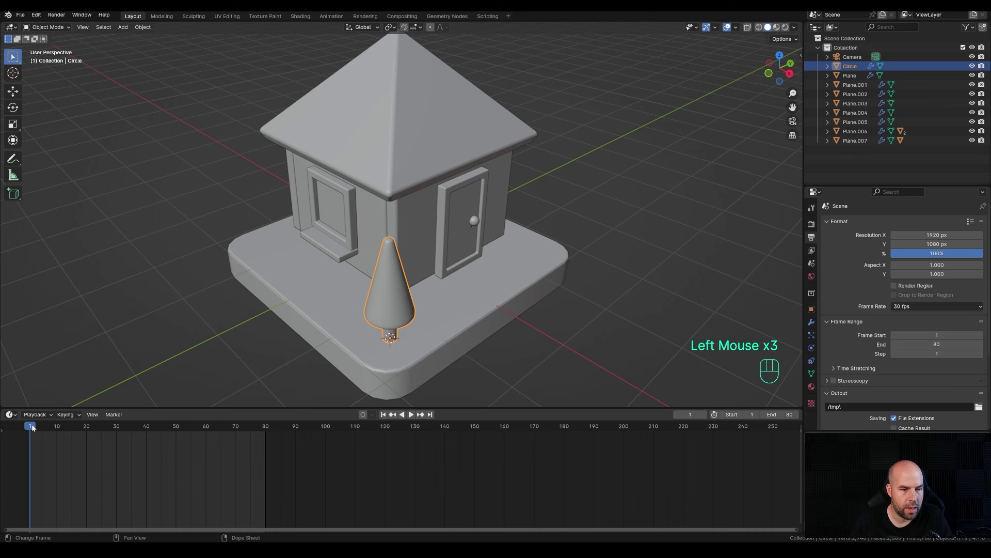
drag(34, 431, 345, 244)
scroll(down, 3)
key(shift+s)
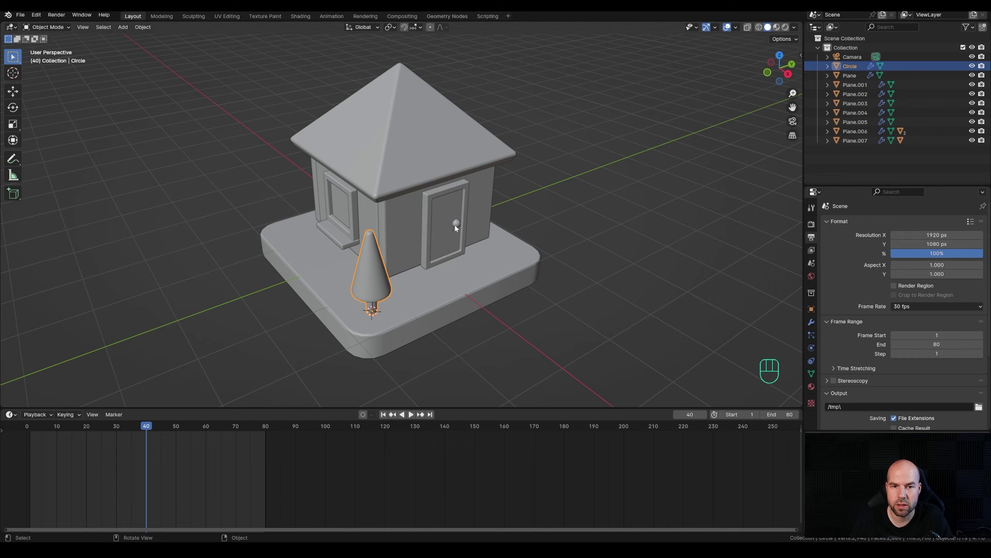
Add a 3.2 m arrows empty at the world origin and select the house pieces with it active.
key(shift+s)
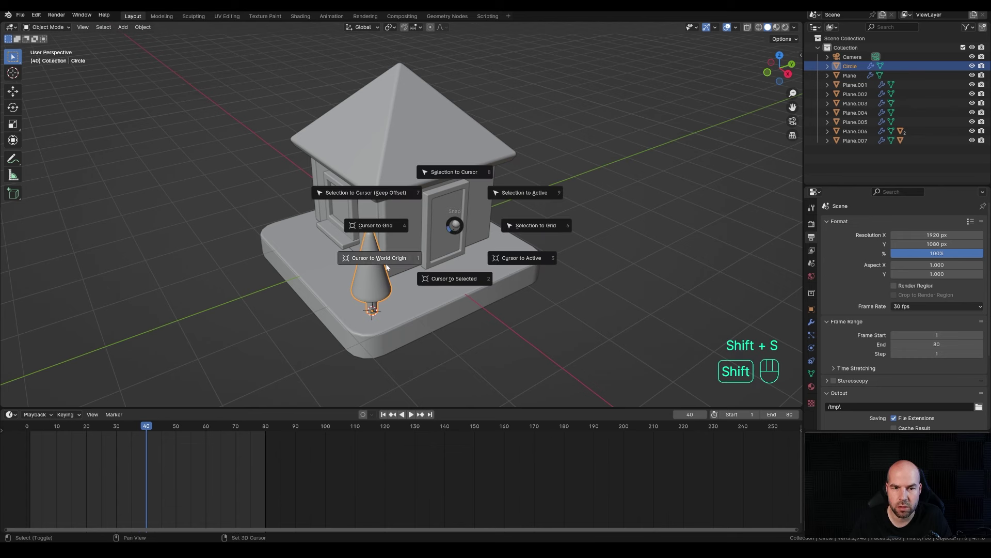
key(shift+a)
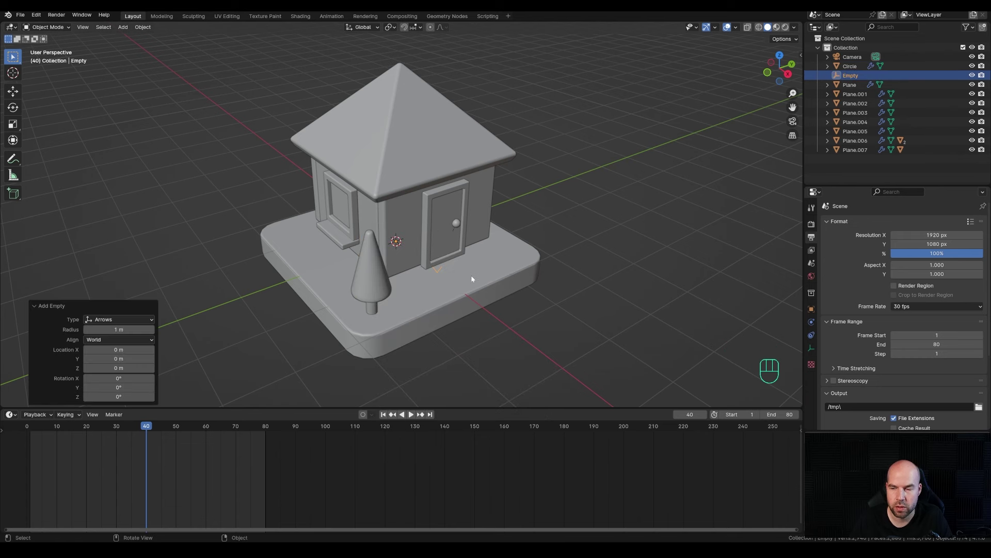
click(816, 350)
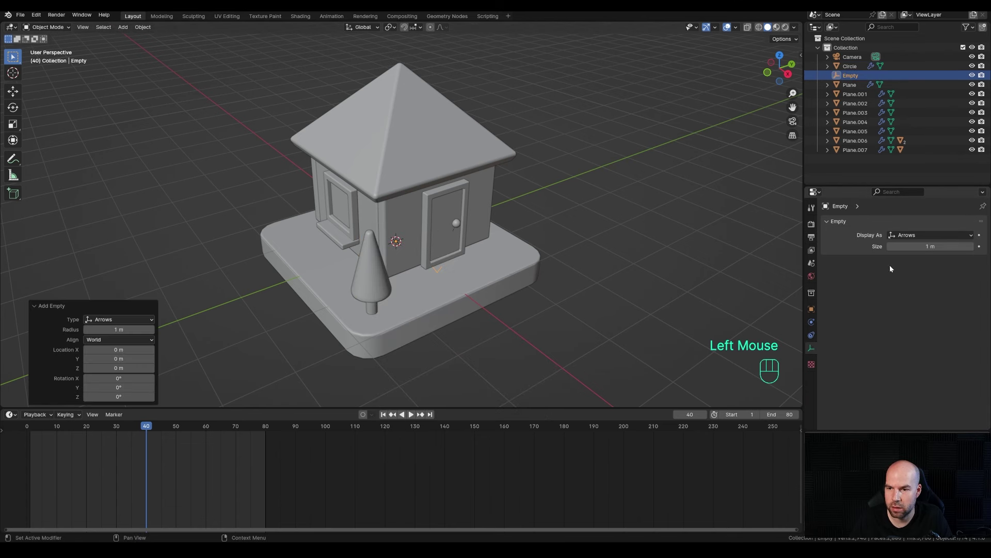
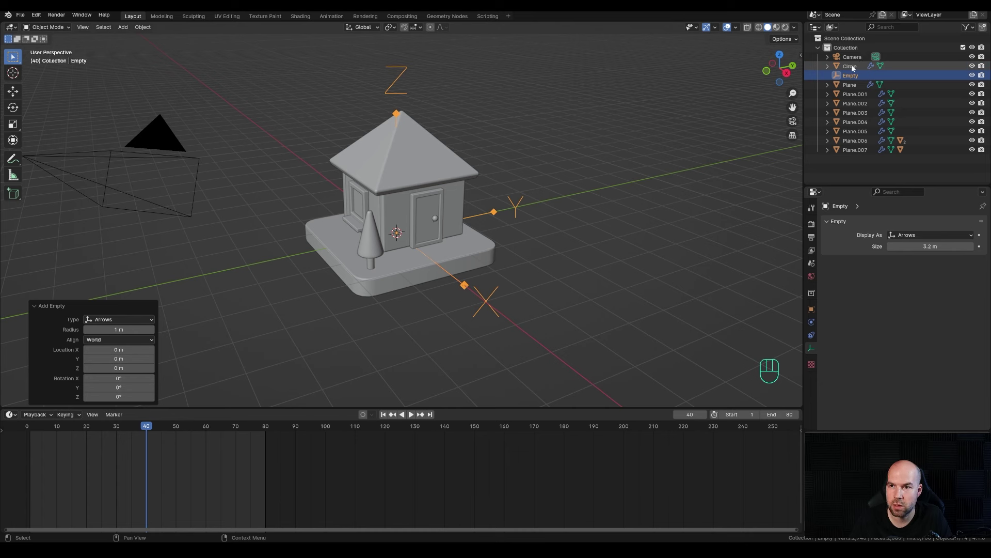
drag(855, 68, 852, 151)
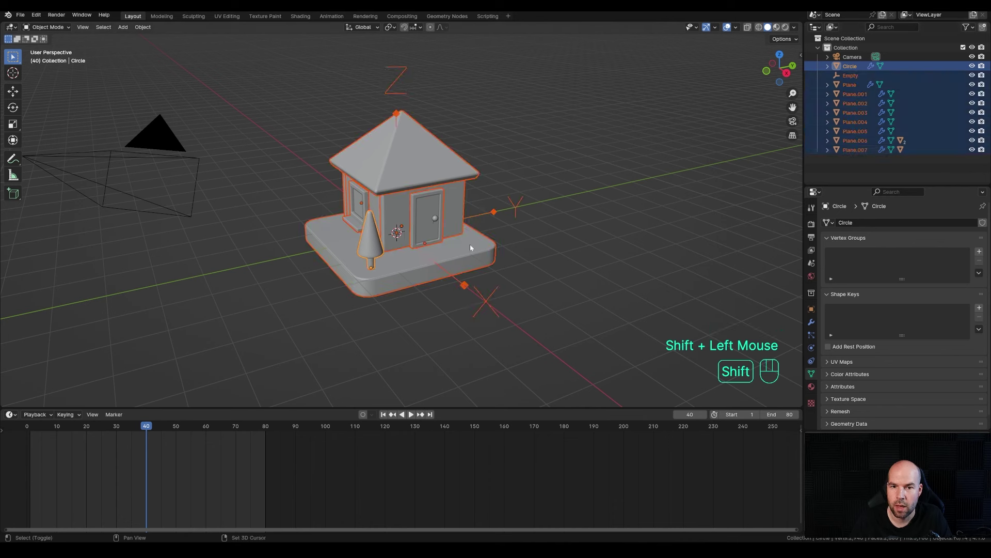
click(489, 215)
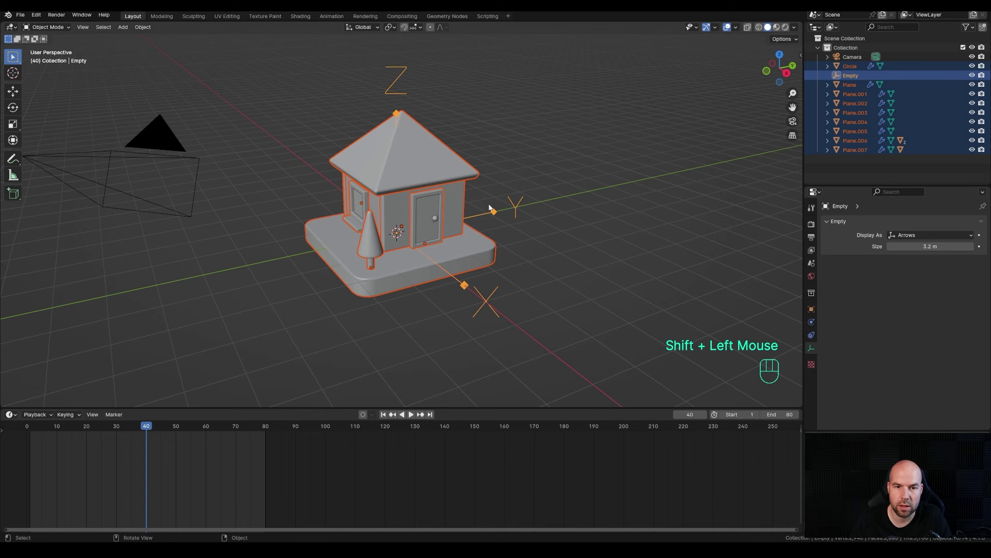
Parent all house pieces to the empty and show the sidebar transform values for keying.
key(ctrl+p)
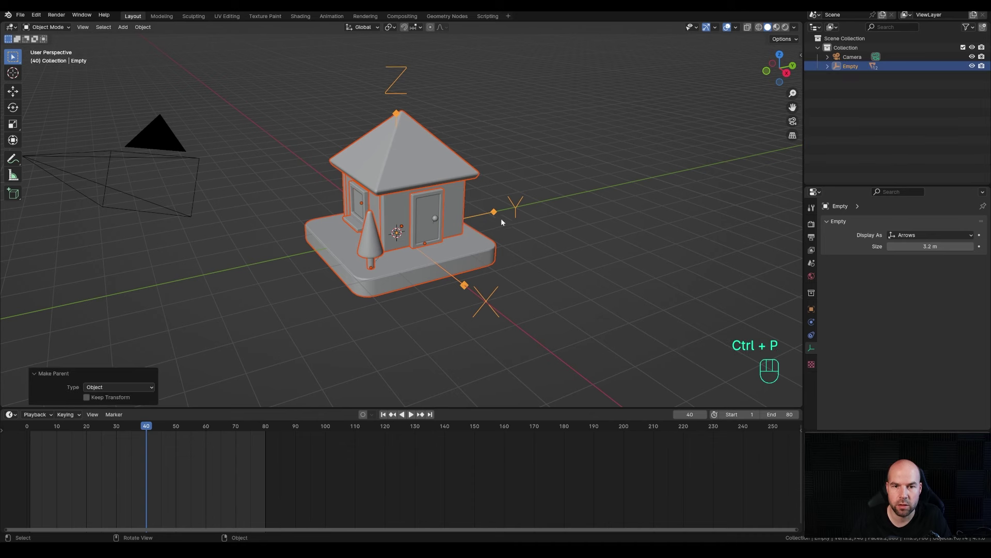
click(495, 217)
key(g)
key(Escape)
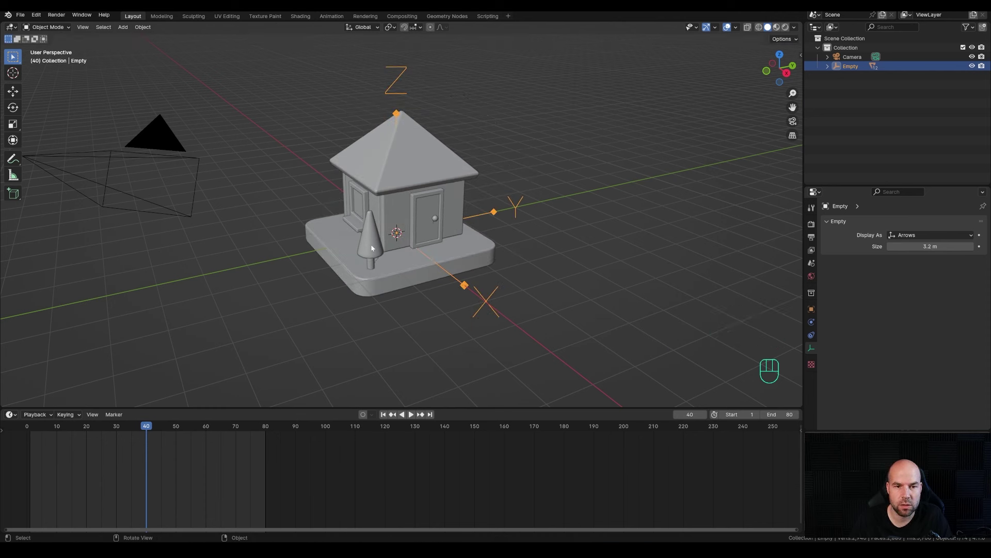
key(n)
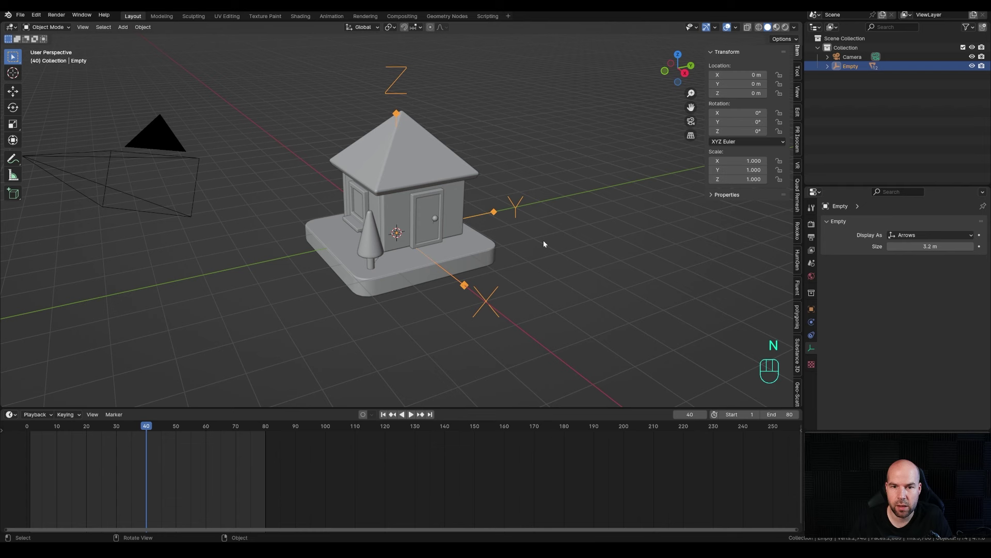
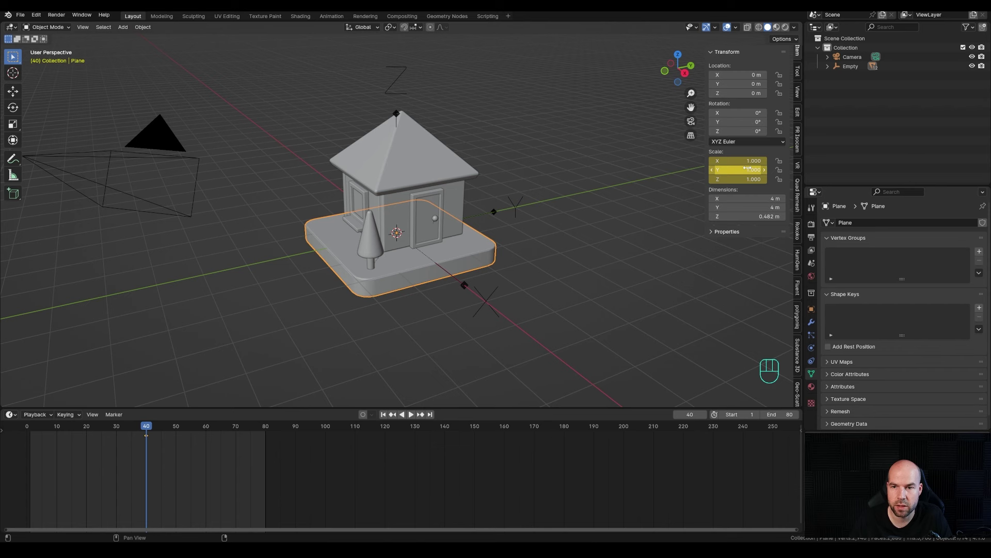
At frame 1 key the roof high above the walls, then view the front and select the door.
drag(138, 433, 63, 415)
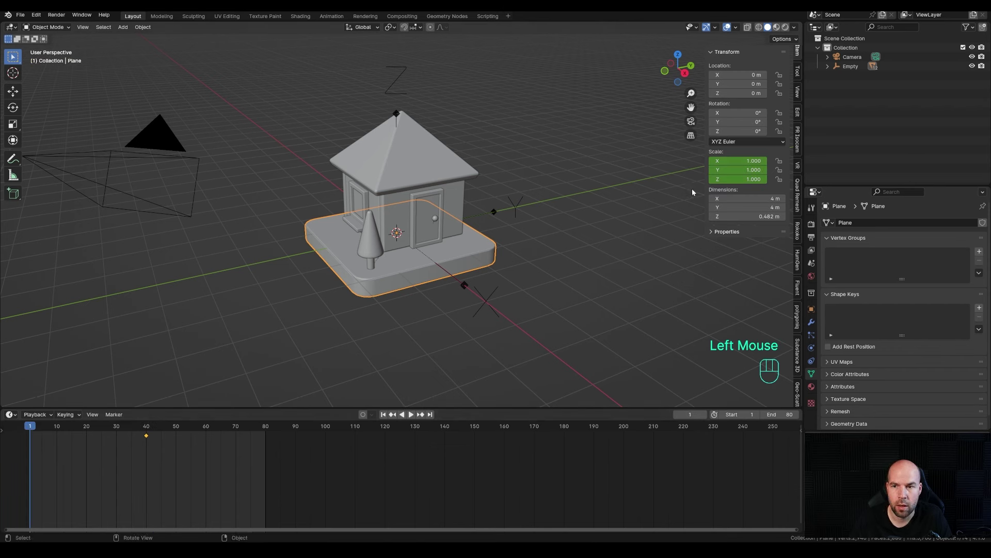
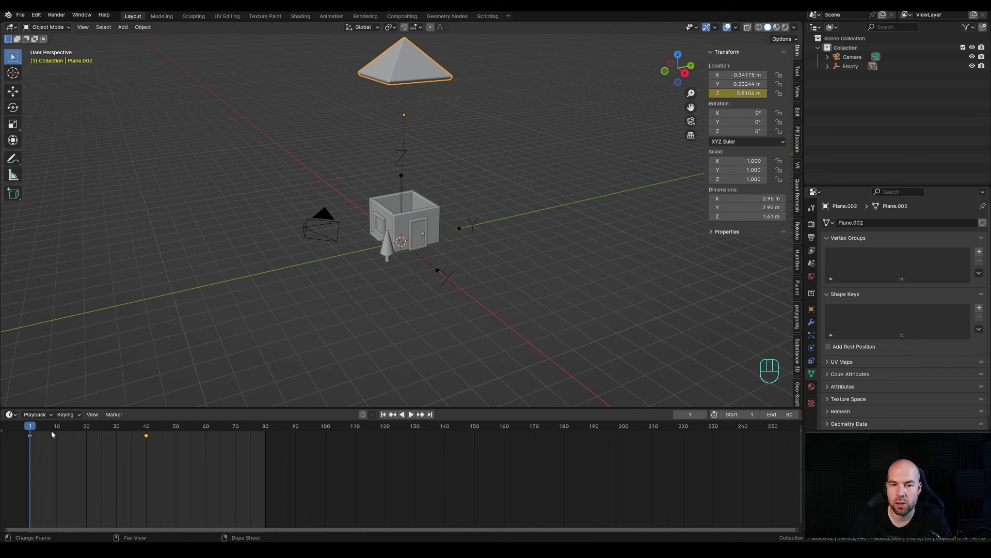
drag(42, 428, 150, 428)
drag(150, 429, 149, 431)
drag(148, 429, 150, 427)
scroll(up, 3)
scroll(down, 3)
click(432, 228)
middle_click(497, 280)
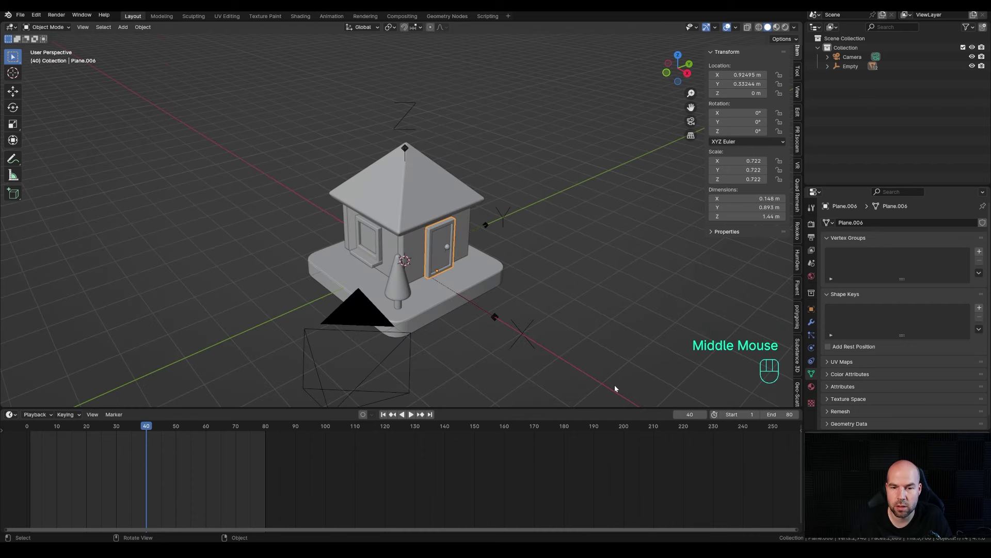
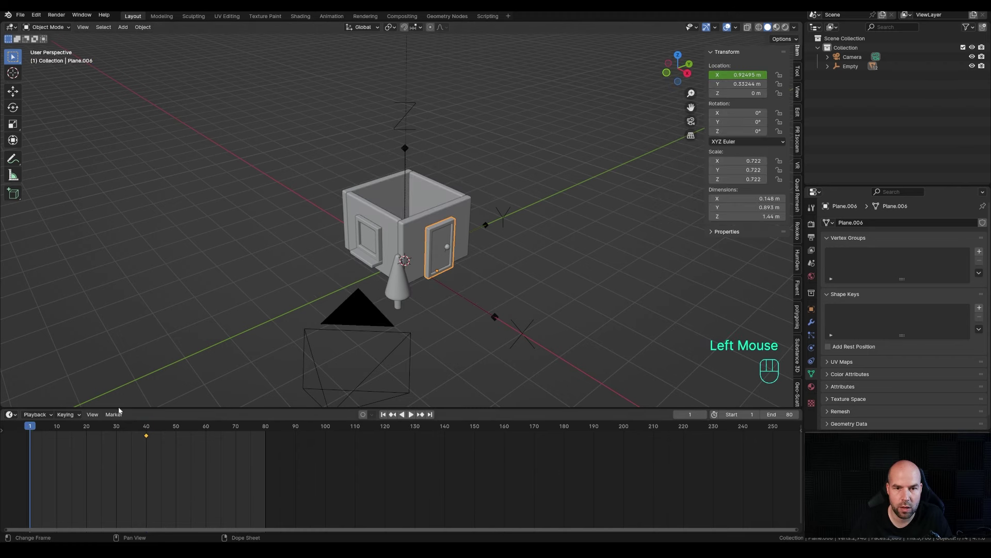
Move the door far out along X at frame 1 so it slides in by frame 40.
key(g)
key(x)
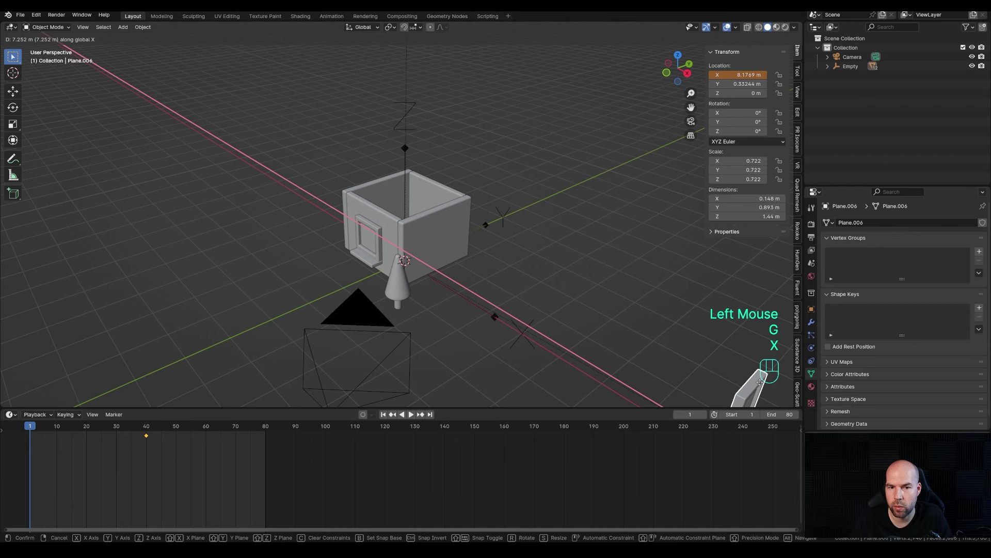
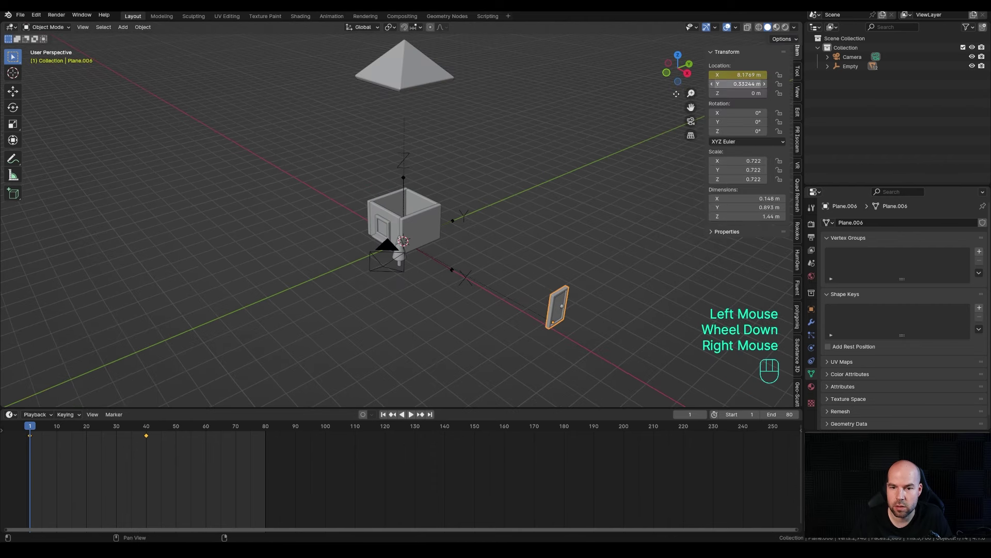
drag(122, 433, 236, 387)
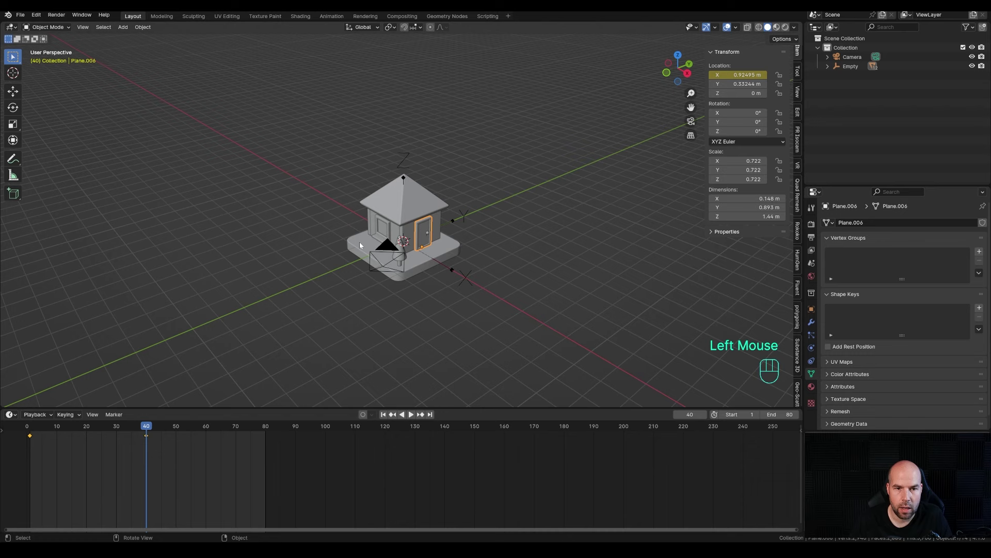
scroll(up, 3)
Move the window outward along Y at frame 1 for its slide-in.
click(370, 250)
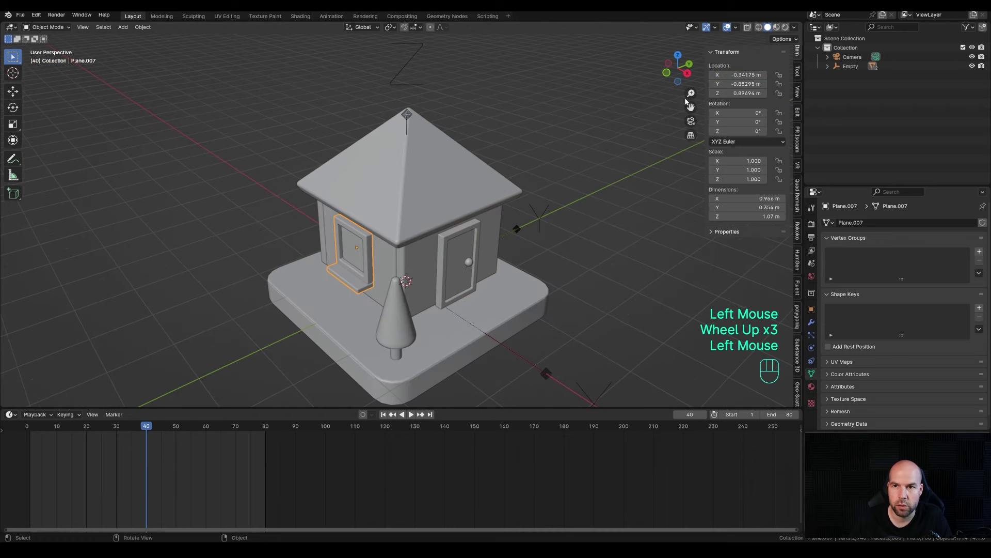
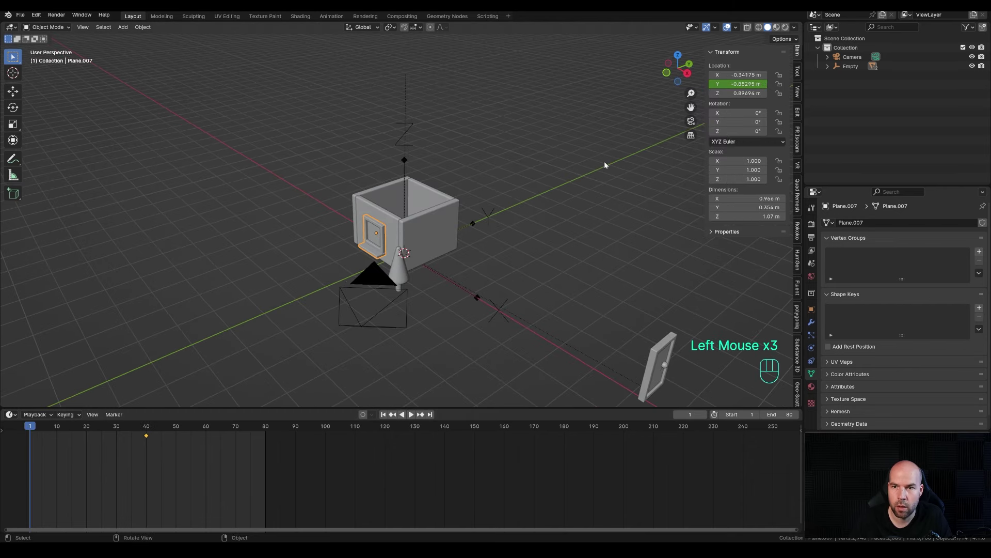
key(g)
key(y)
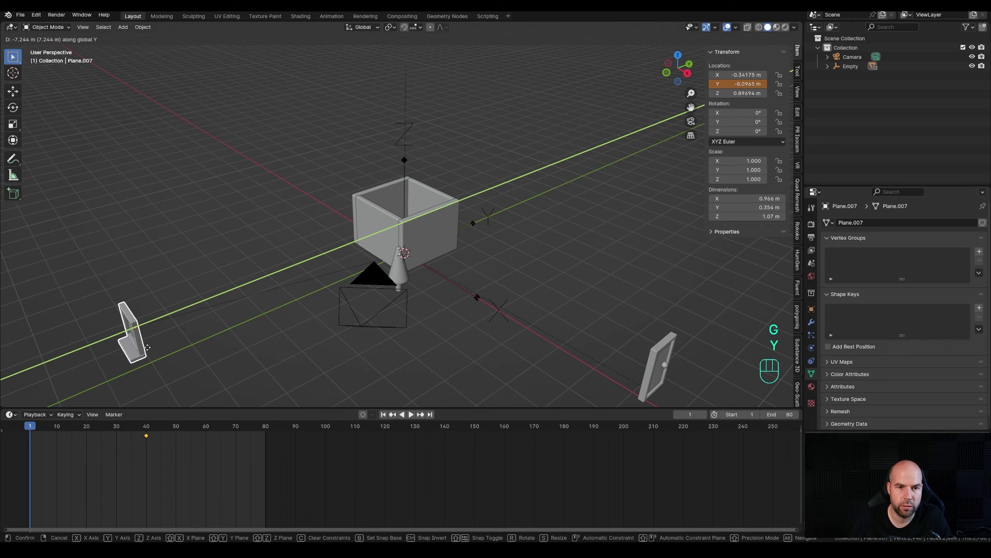
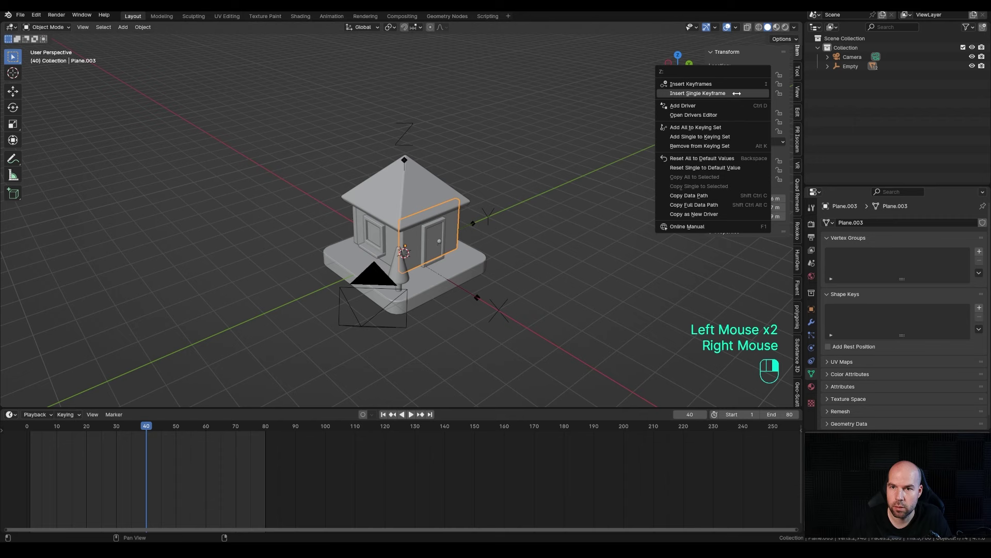
At frame 1, lift the back wall about 6 m straight up above the base with G Z.
drag(464, 227, 411, 256)
click(413, 249)
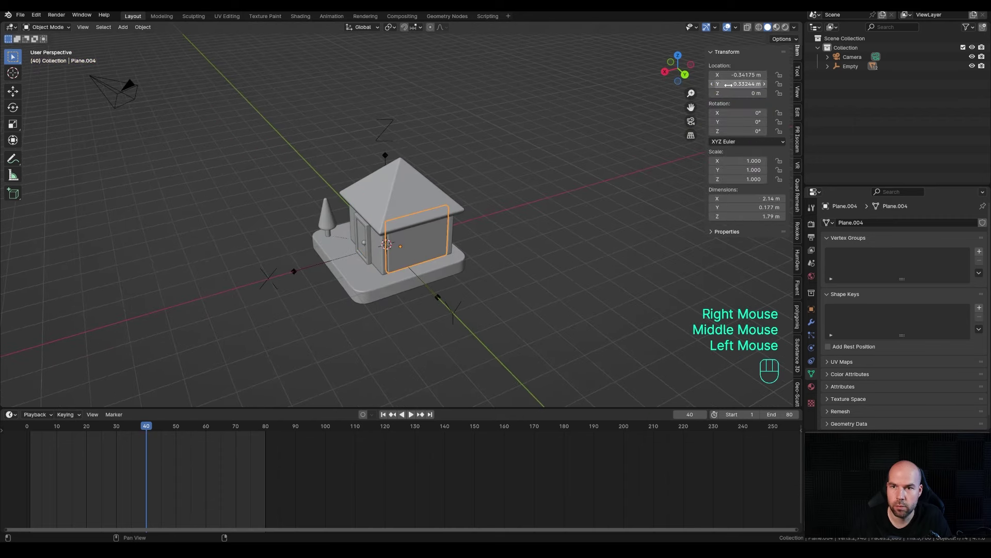
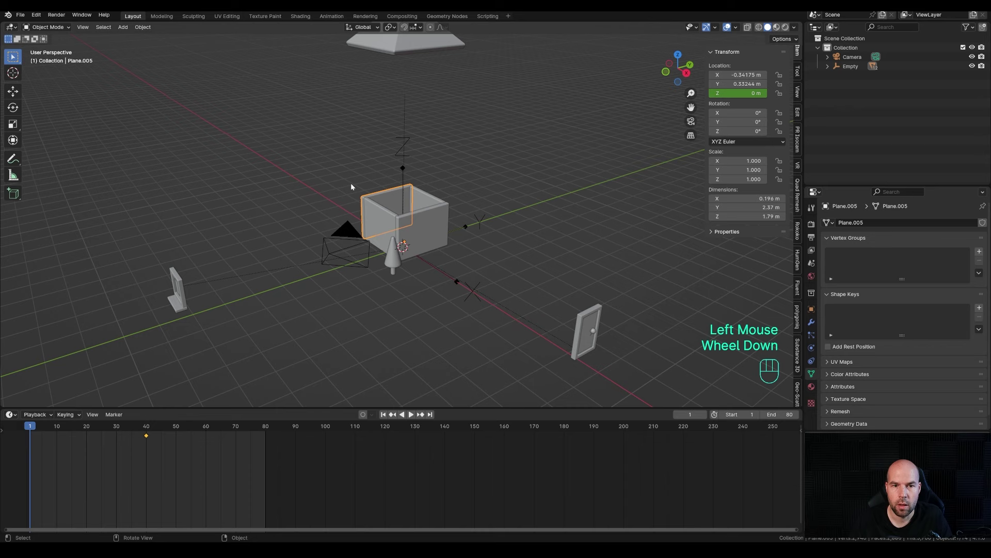
click(381, 209)
click(429, 220)
click(429, 202)
scroll(down, 3)
key(g)
key(z)
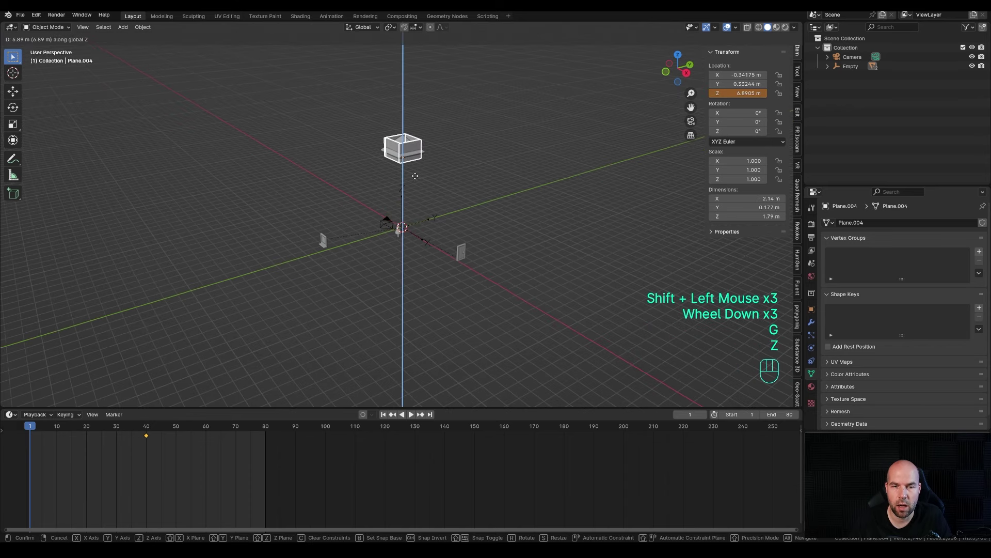
click(414, 188)
Raise the side wall to a similar height by dragging its Z location field.
scroll(up, 3)
drag(446, 139, 422, 269)
click(438, 237)
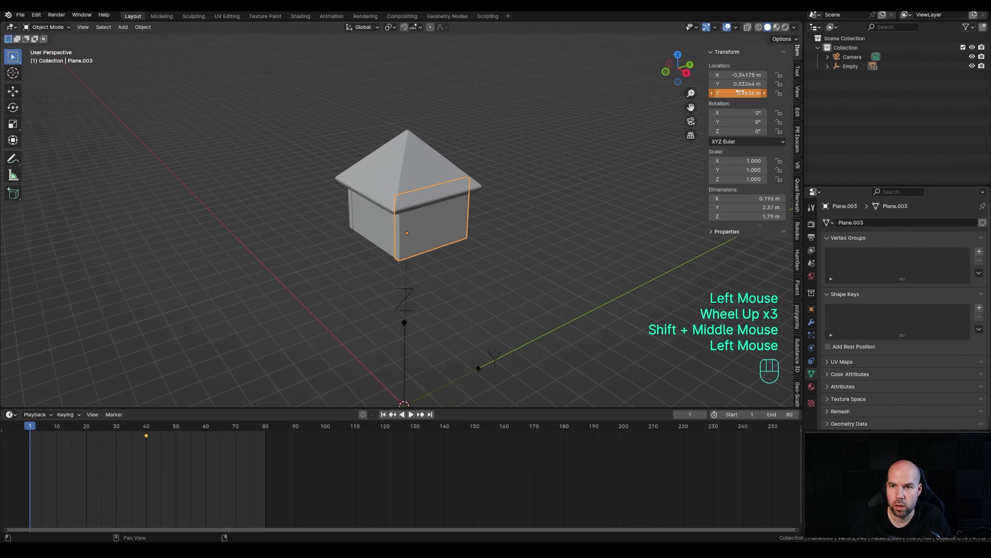
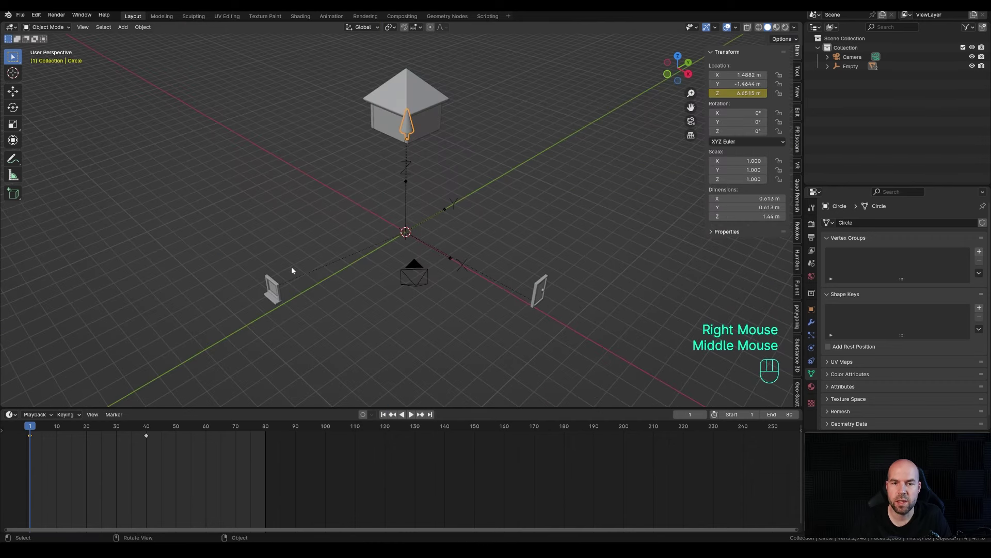
Keyframe the tree's raised position at frame 1, play the assembly, and zoom in on the house.
key(space)
click(177, 345)
key(space)
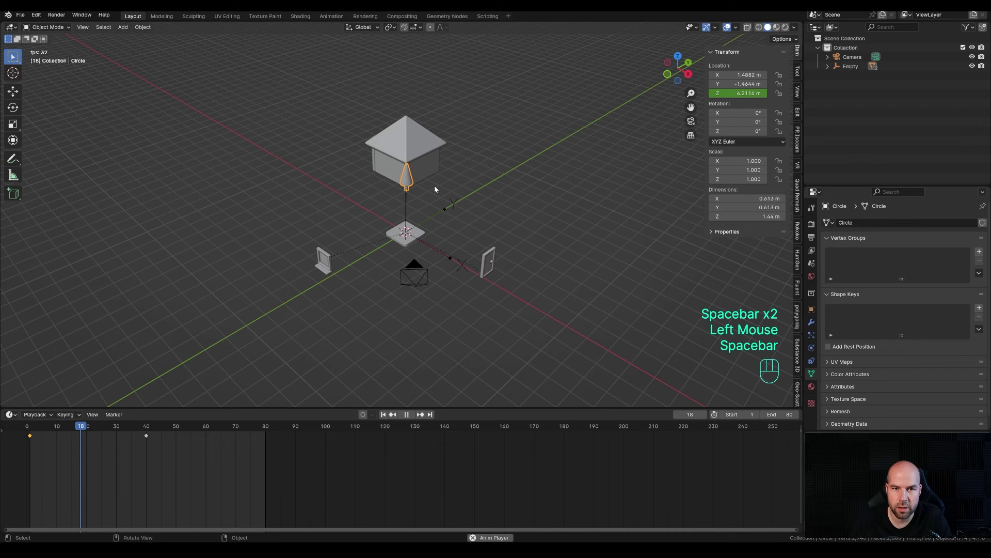
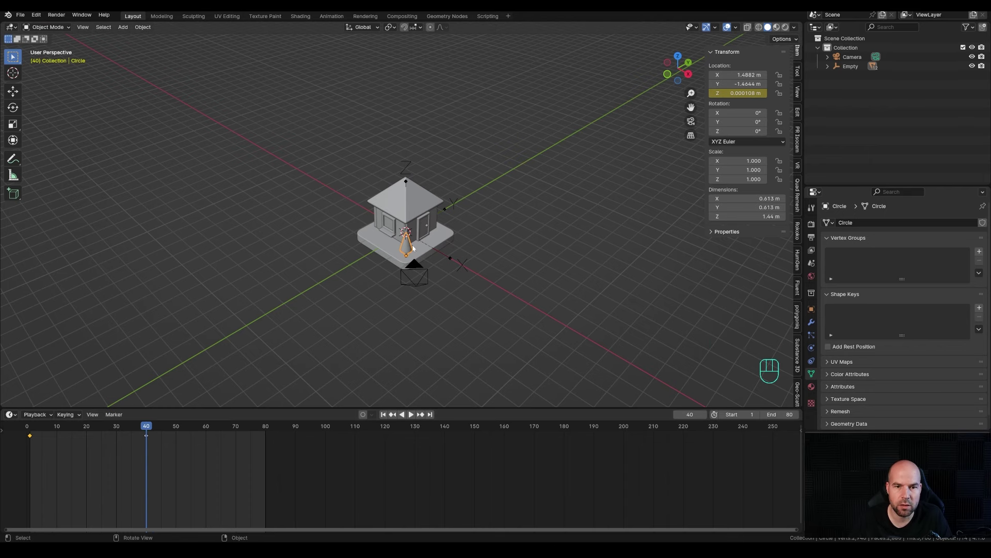
scroll(up, 3)
middle_click(441, 283)
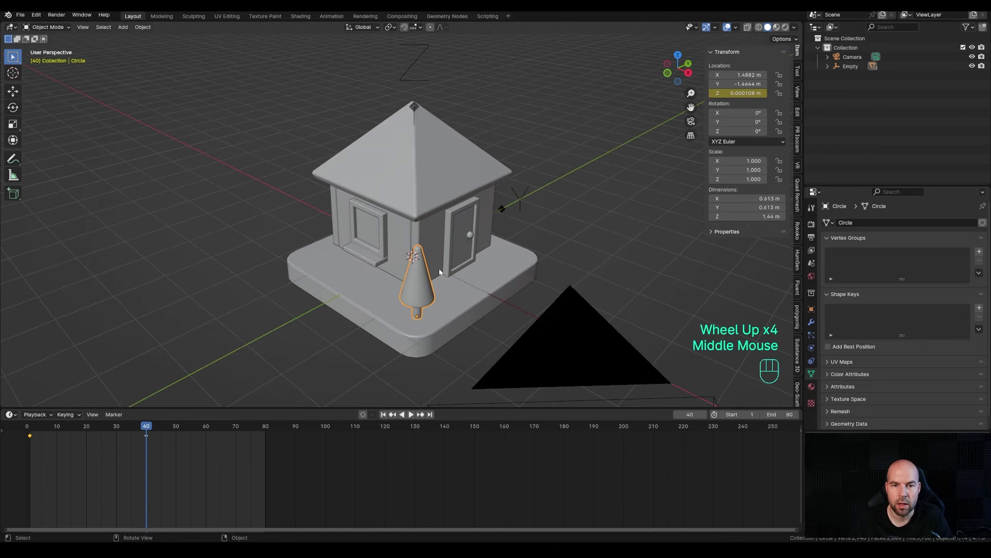
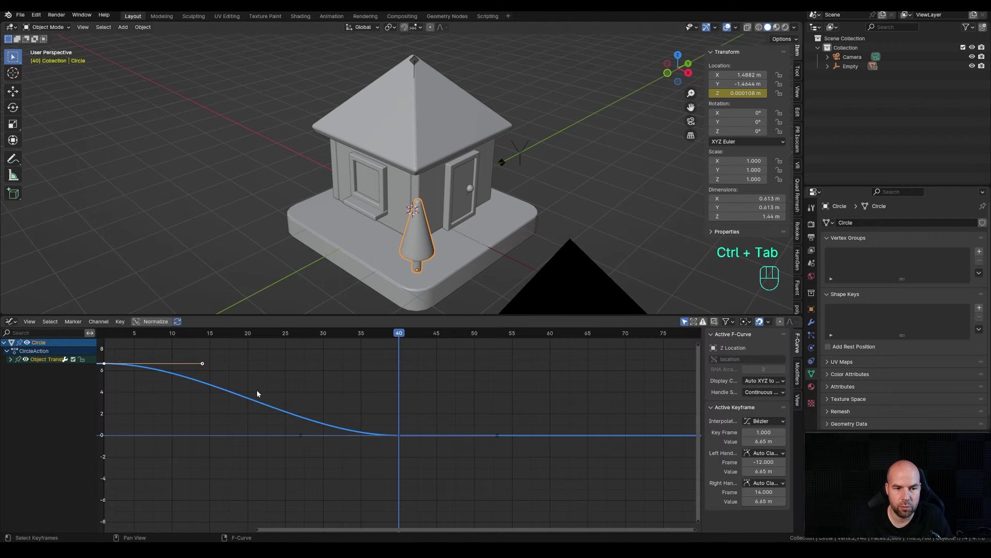
In the Graph Editor select the rounded base's scale keyframes and give them Bounce interpolation.
scroll(down, 3)
middle_click(340, 388)
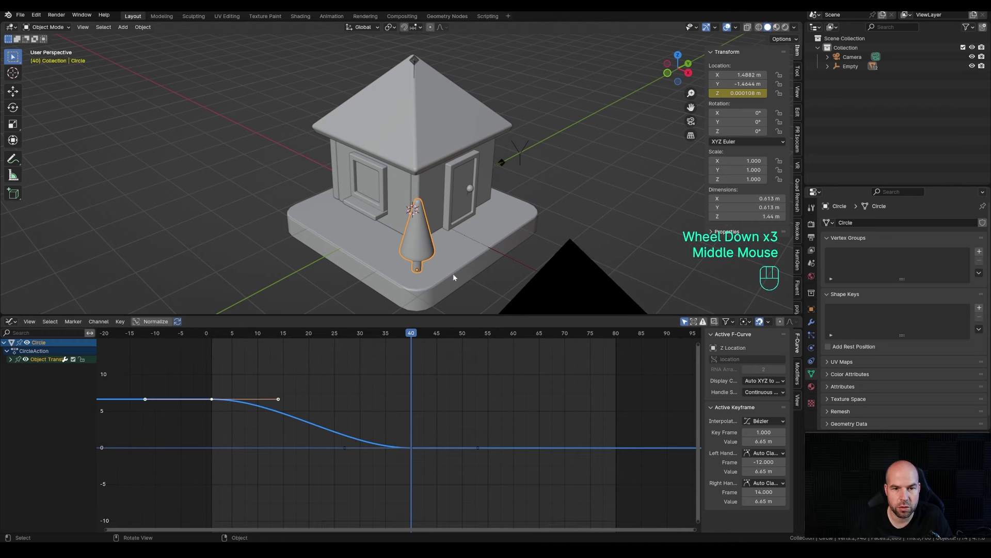
click(518, 220)
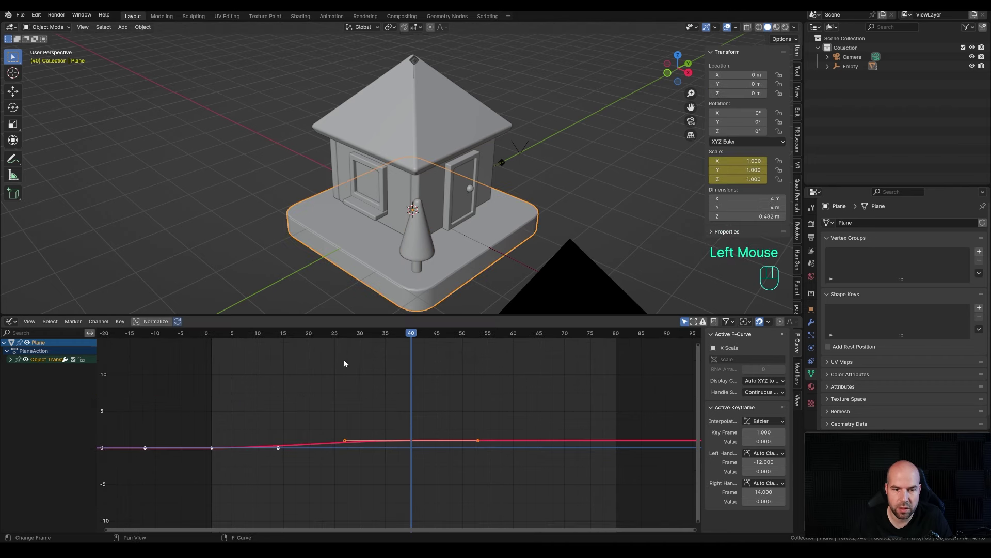
click(12, 362)
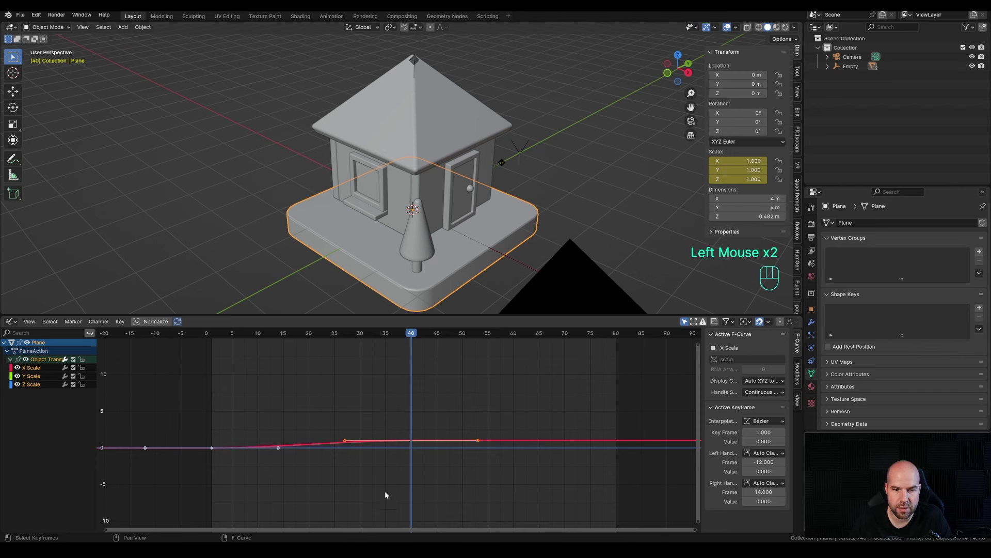
click(233, 469)
drag(203, 426, 238, 481)
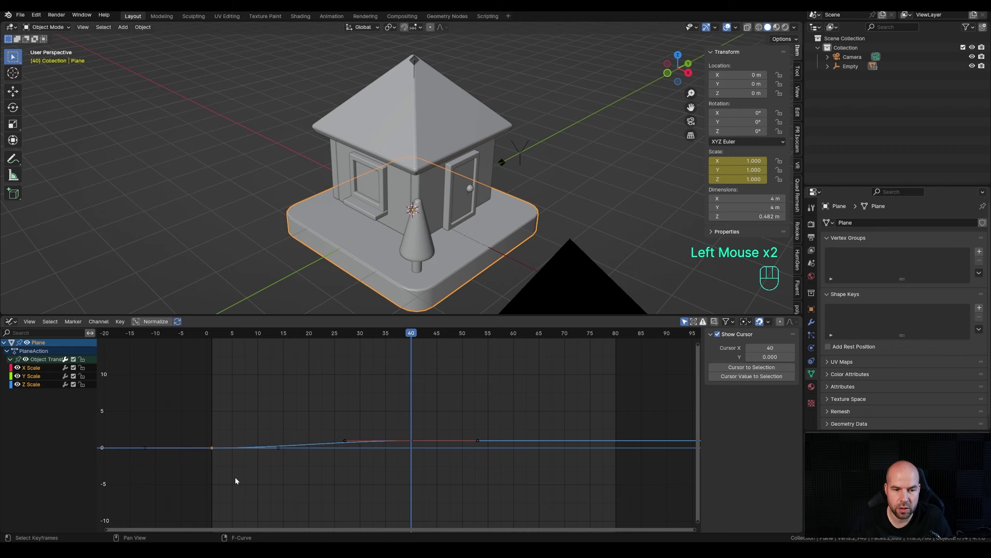
key(t)
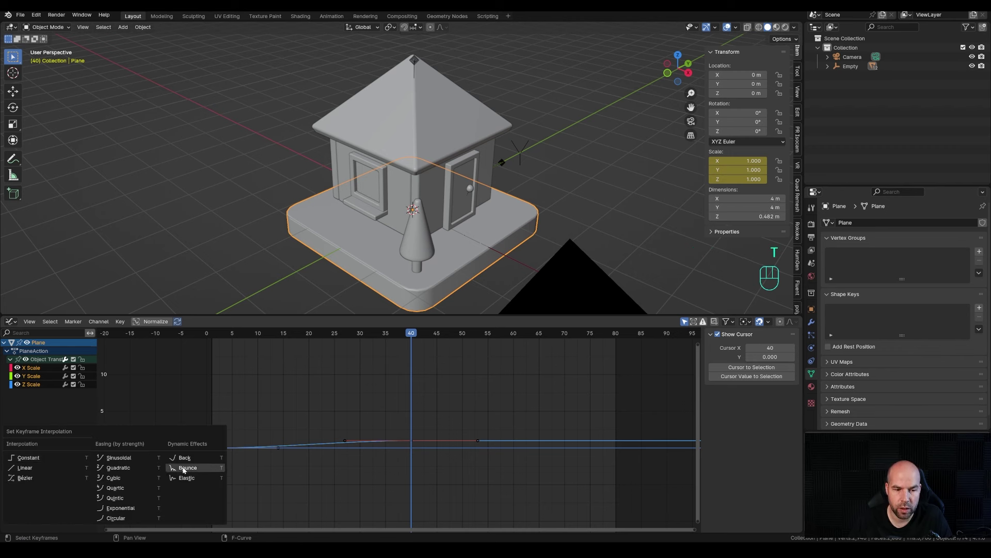
drag(358, 334, 318, 395)
Shift the base's scale keys earlier to around frame 20 along X and play back to check the bounce.
key(space)
key(space)
drag(401, 421, 425, 470)
key(g)
key(x)
click(319, 447)
drag(259, 336, 221, 346)
key(space)
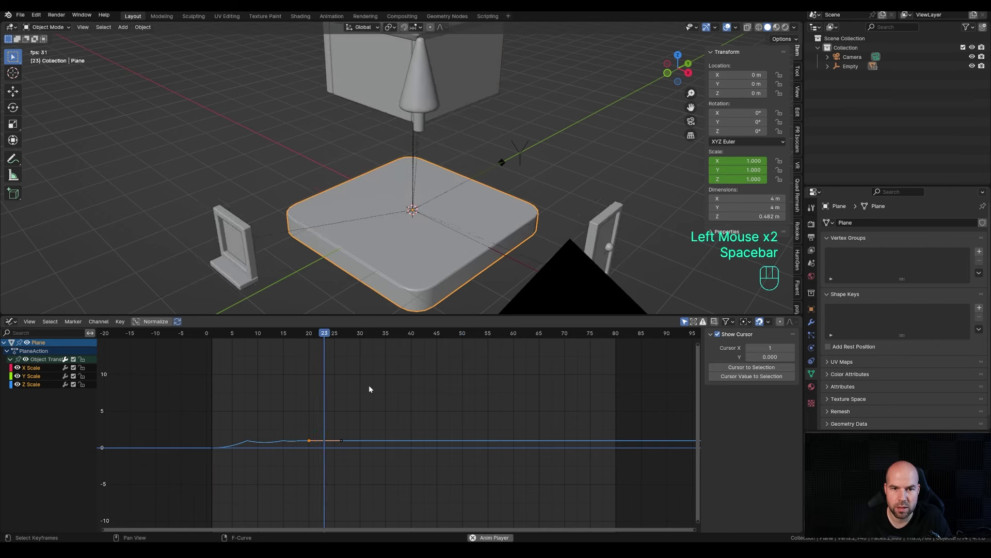
Stop playback, return to frame 1 and select a raised wall piece in the viewport.
key(space)
drag(228, 338, 216, 350)
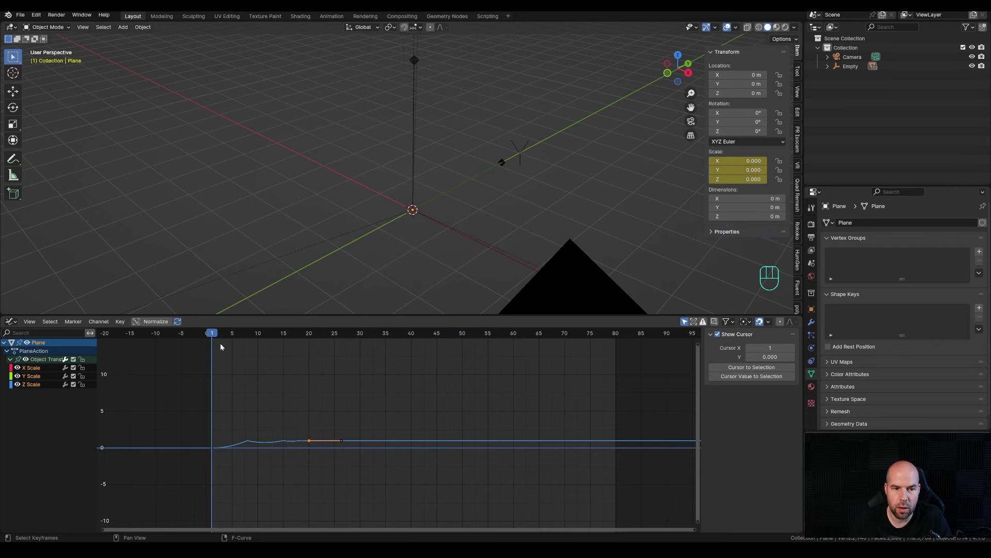
drag(224, 336, 380, 210)
scroll(up, 3)
scroll(down, 3)
drag(453, 104, 387, 81)
click(386, 95)
drag(368, 119, 412, 142)
scroll(up, 3)
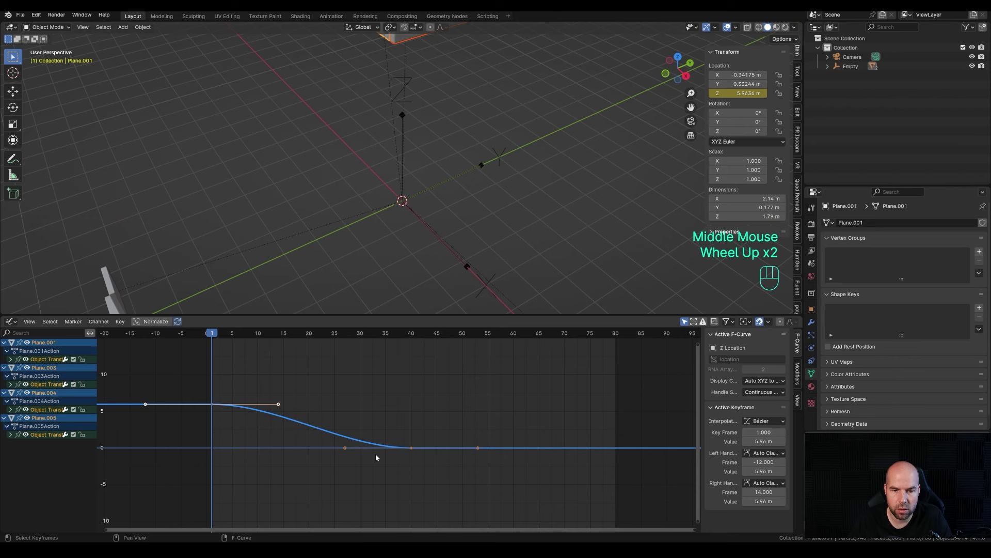
Shift the walls' fall keyframes 13 frames earlier along the time axis.
drag(401, 419, 424, 490)
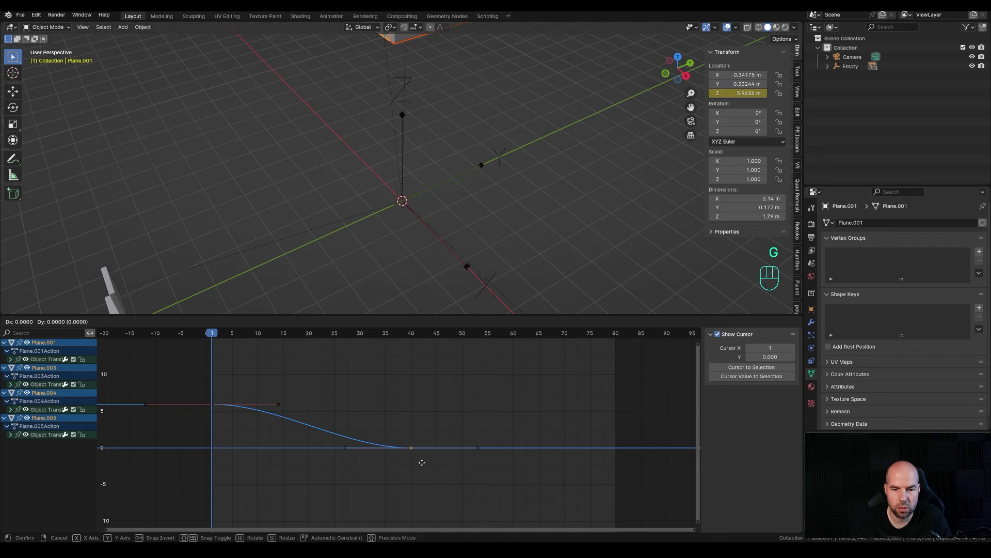
key(x)
key(Escape)
key(g)
key(x)
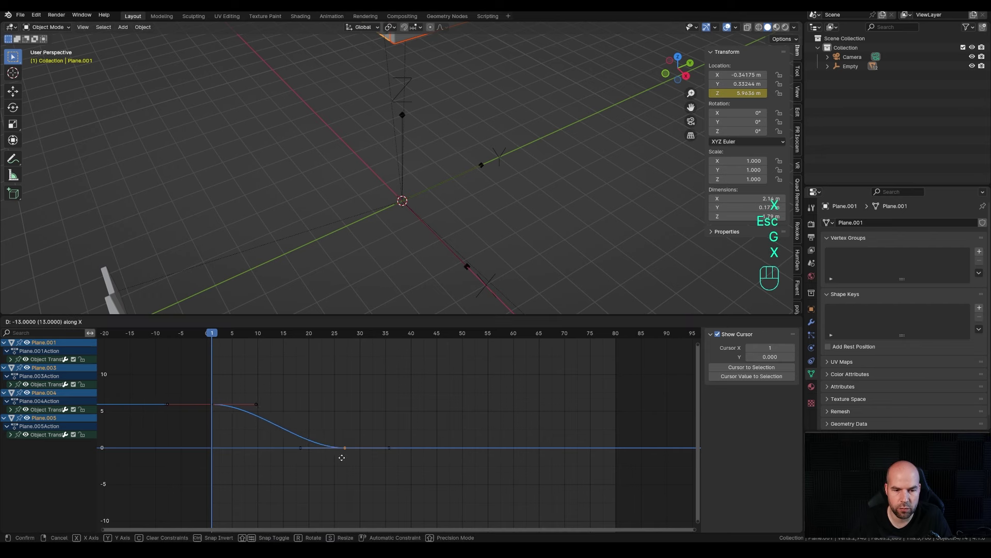
middle_click(343, 450)
right_click(344, 450)
scroll(down, 3)
Isolate a single wall's fall curve and grab its first keyframe handle for a steep drop.
click(429, 99)
click(239, 433)
click(255, 407)
click(255, 406)
click(256, 408)
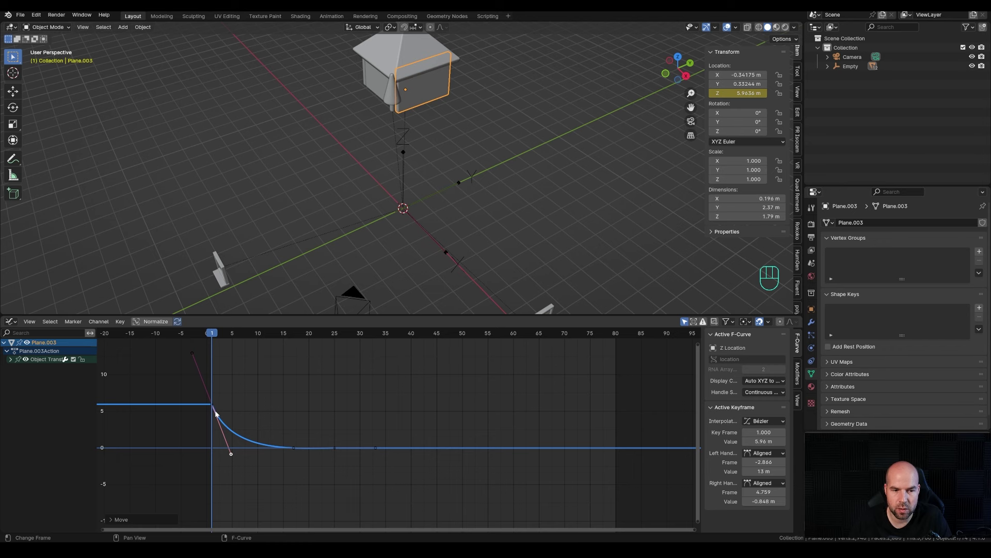
click(233, 457)
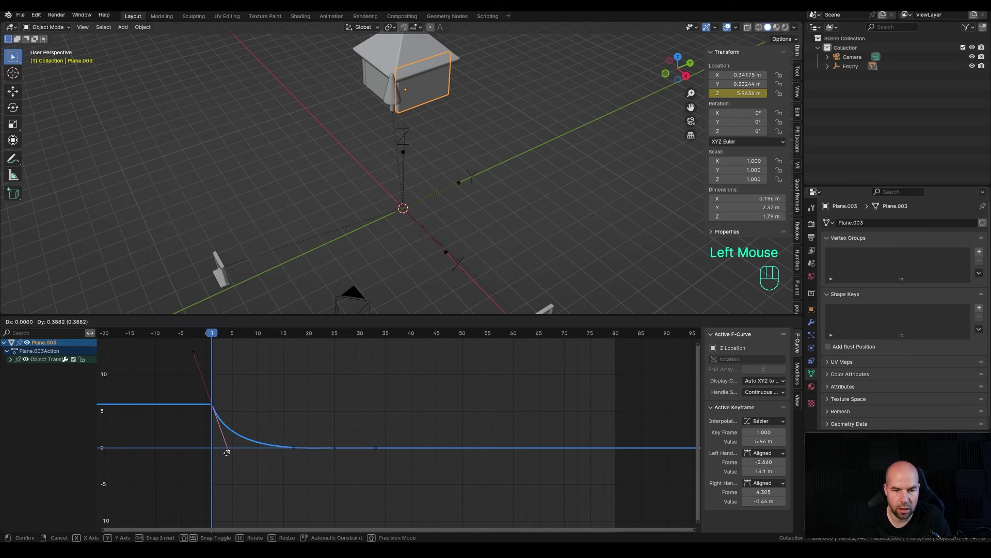
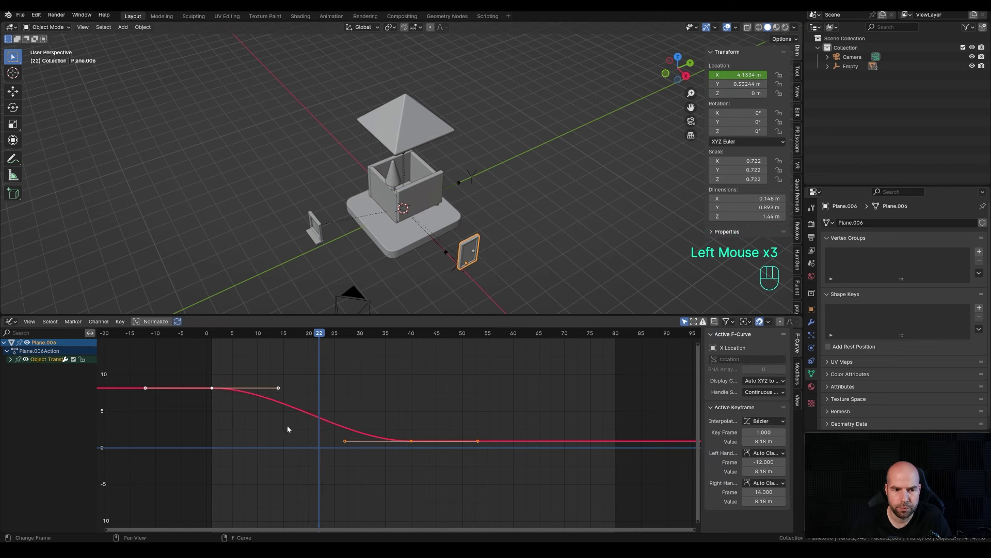
Reshape the door and window curves so they fly in fast then ease to a stop, and play back.
click(277, 393)
click(281, 395)
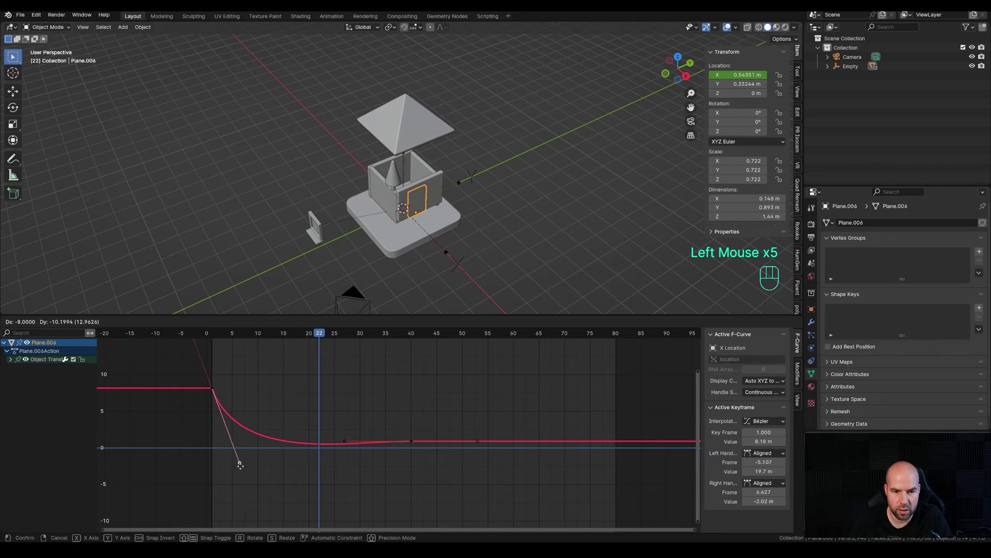
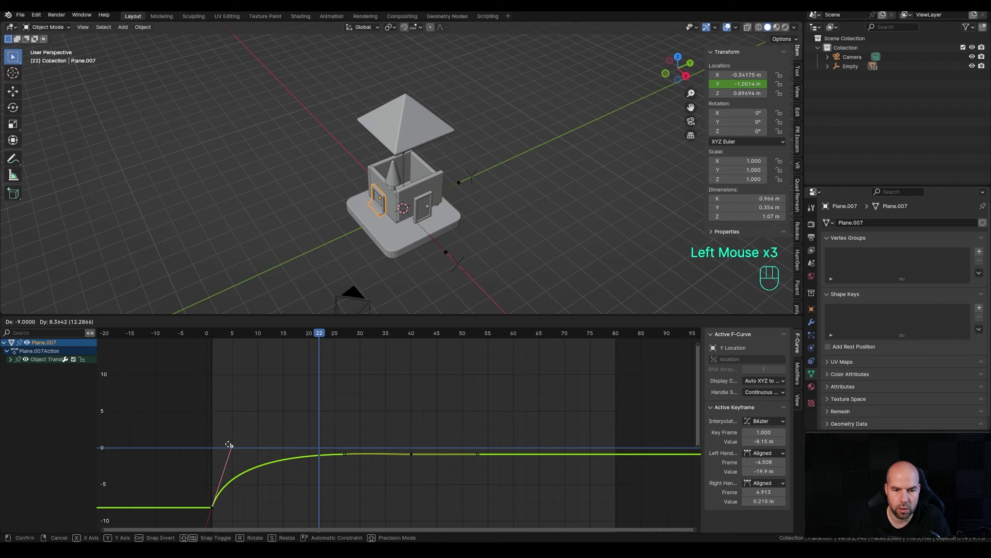
drag(224, 339, 191, 339)
key(space)
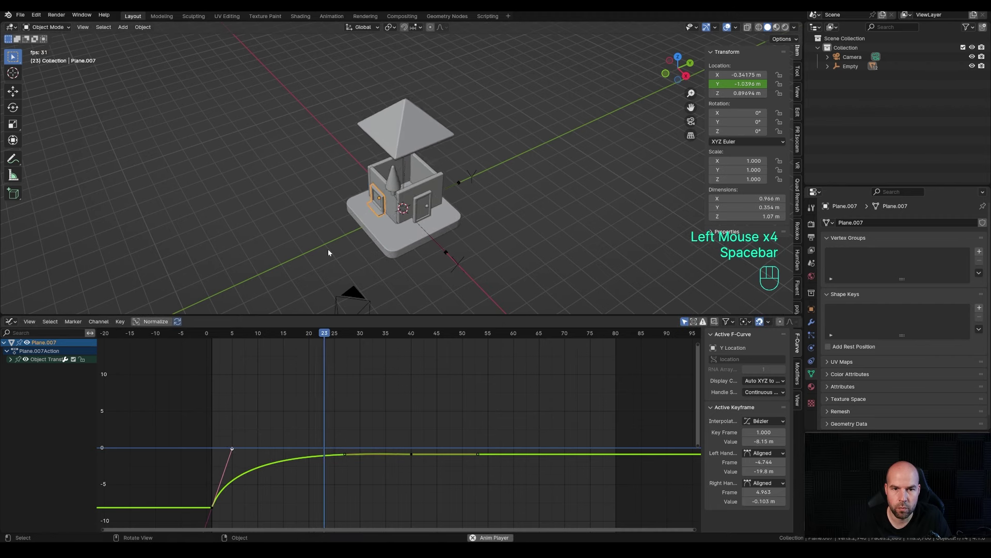
key(space)
Retime the window's keyframes later along X, stop playback, and select the roof.
drag(411, 437, 428, 478)
key(g)
key(x)
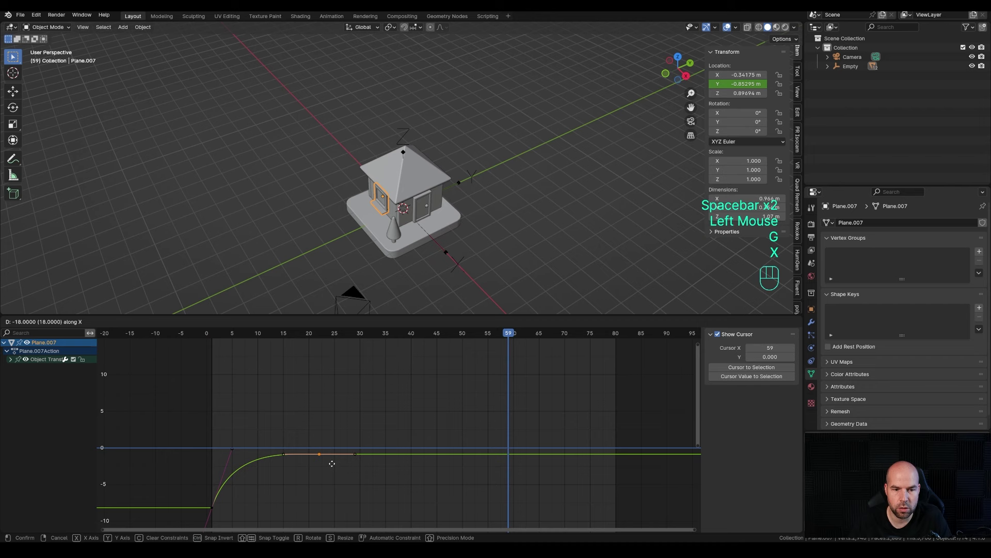
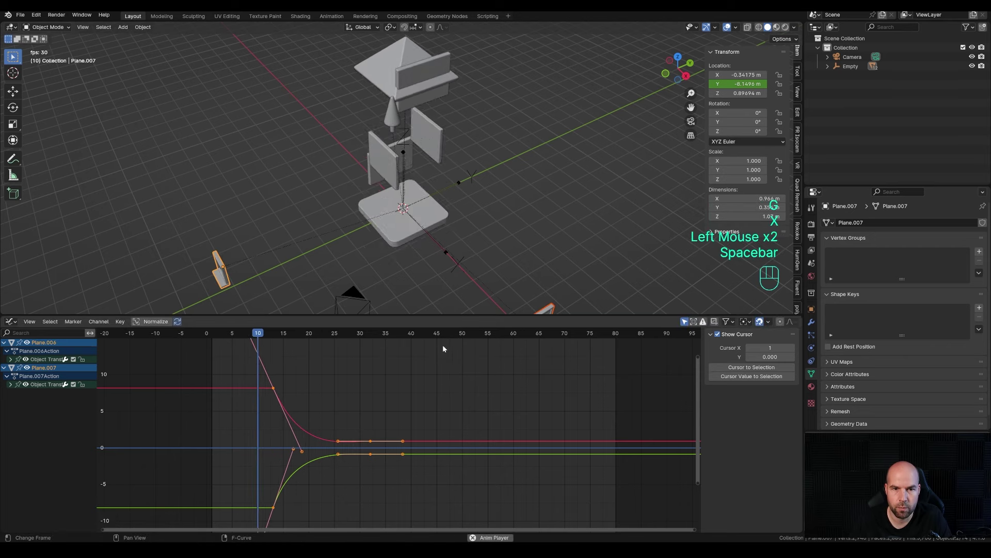
key(space)
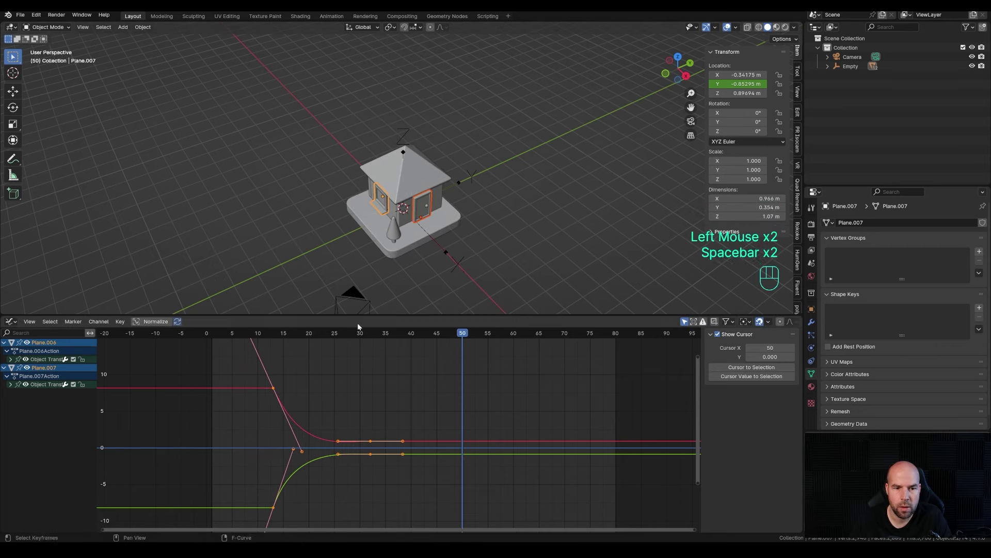
click(425, 177)
Give the roof's fall keyframes Bounce interpolation and play back to check the landing.
drag(228, 335, 406, 359)
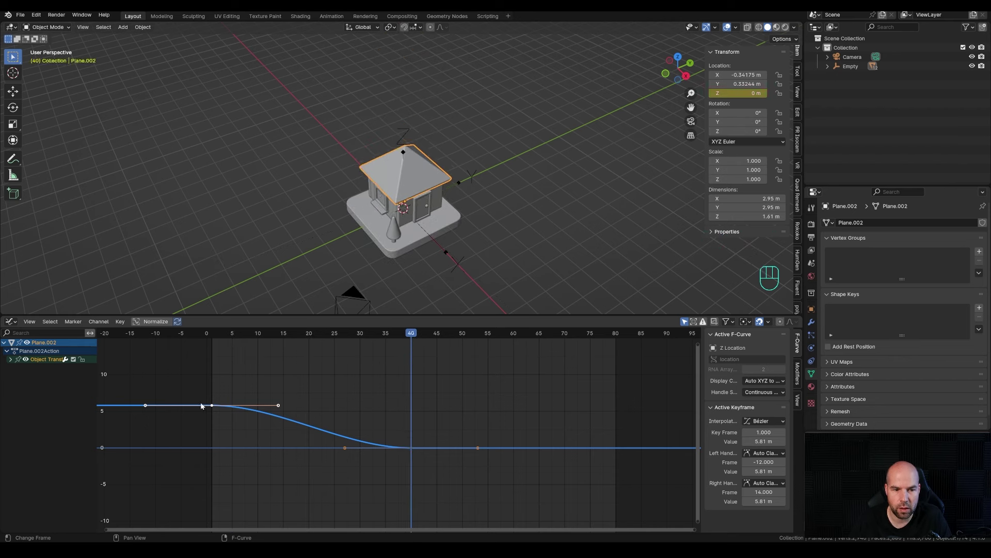
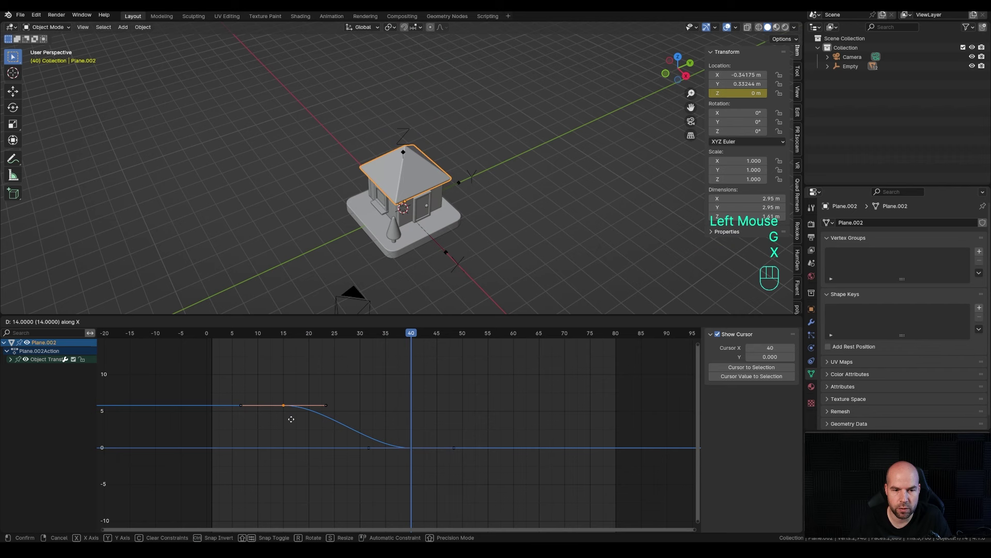
click(294, 422)
click(329, 406)
click(329, 410)
drag(286, 408, 302, 412)
key(t)
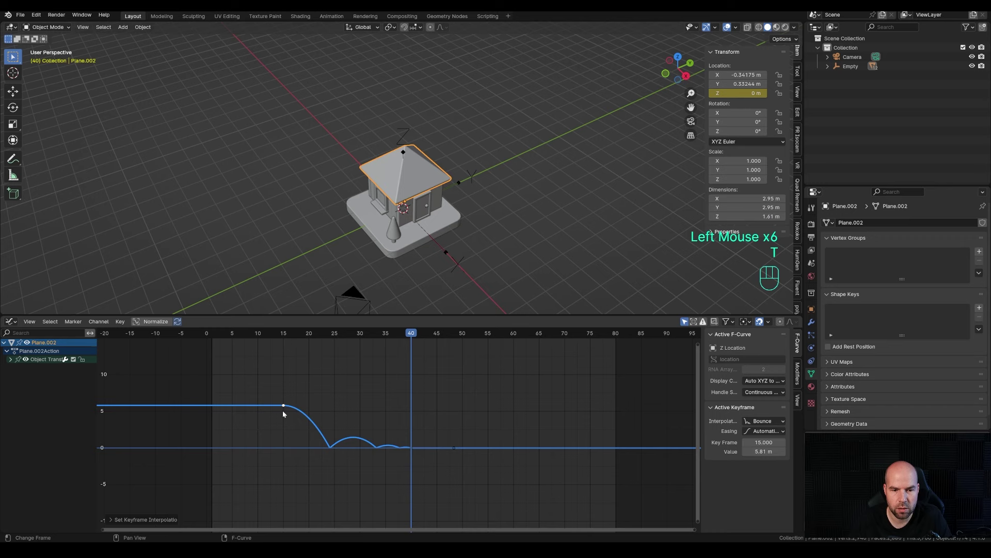
drag(291, 339, 250, 353)
key(space)
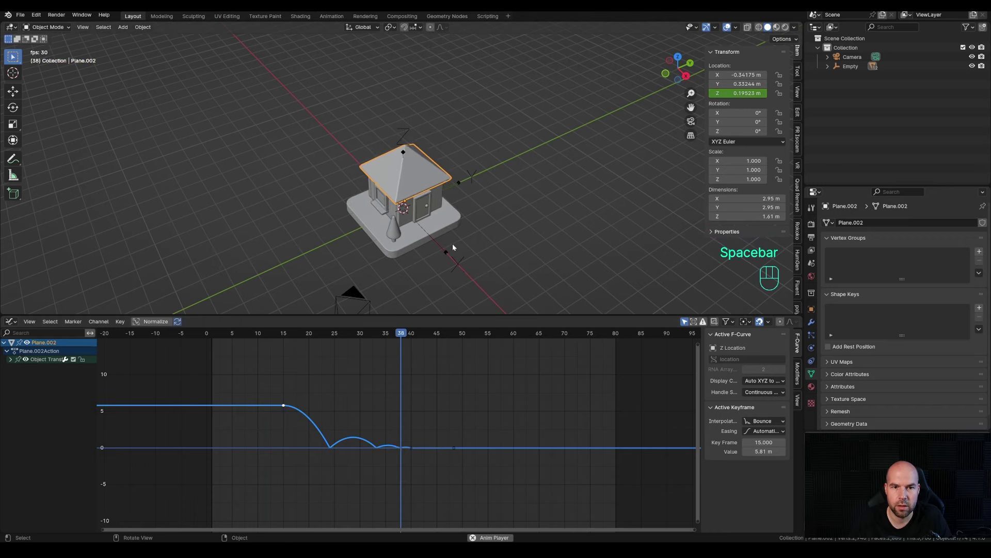
key(space)
Delay the tree's drop by 18 frames and reshape its first handle so it falls fast then eases.
drag(292, 333, 387, 217)
click(395, 140)
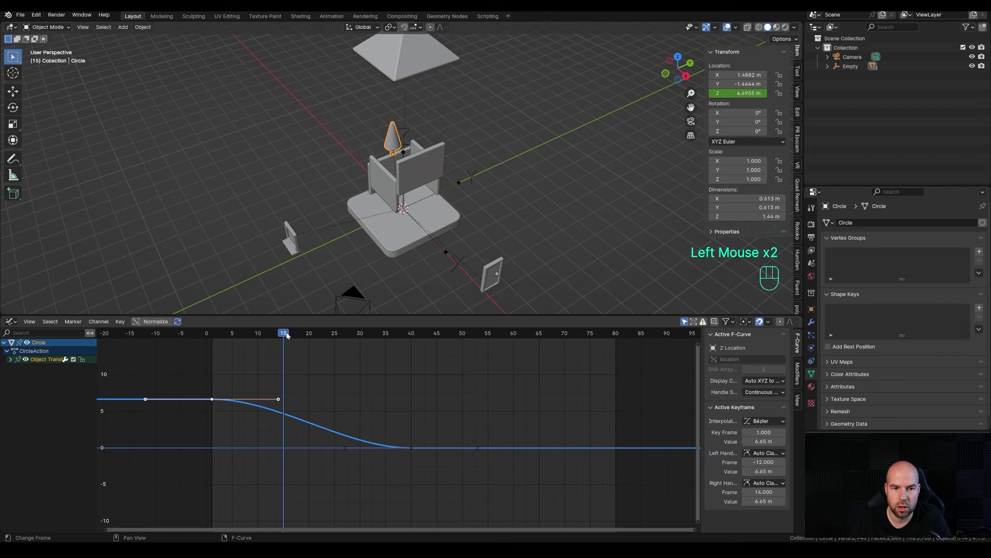
click(182, 380)
key(g)
key(x)
click(402, 463)
click(536, 449)
key(g)
key(y)
key(x)
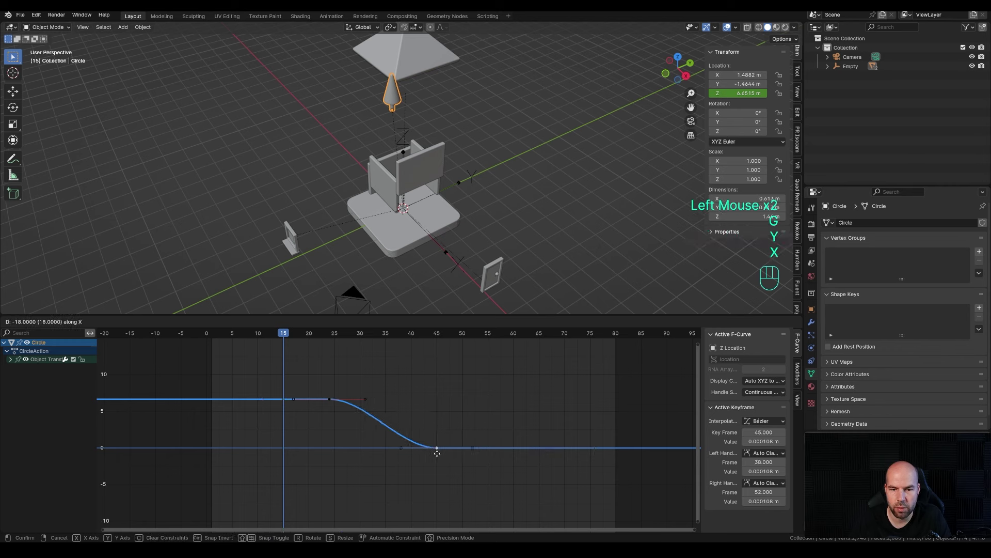
click(438, 457)
double_click(367, 402)
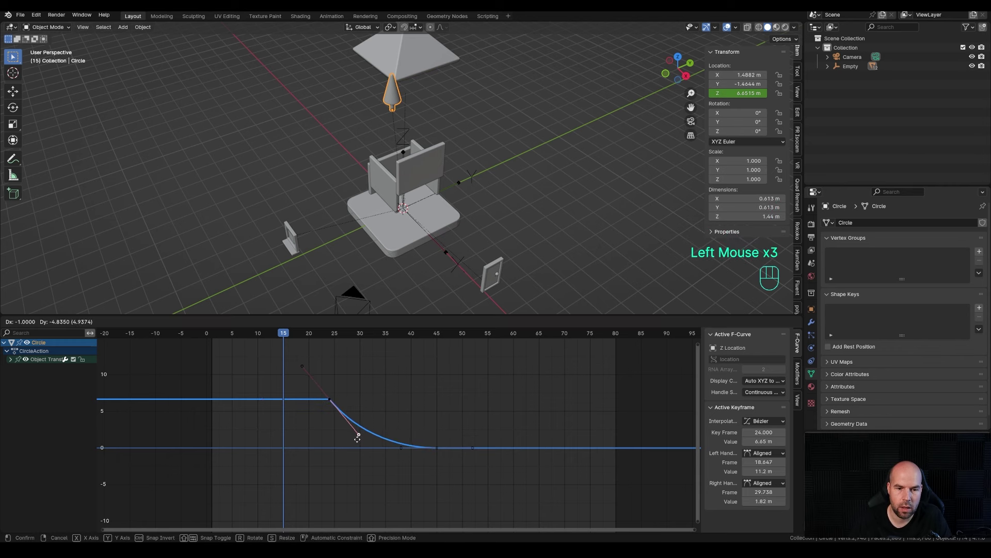
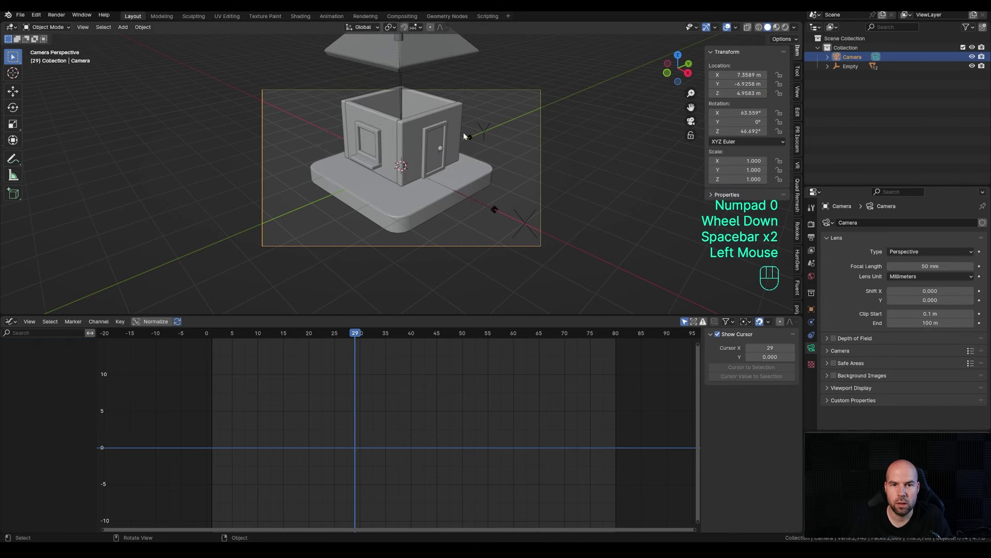
Dolly the camera back along its local depth axis so the whole house fits in frame.
scroll(down, 3)
key(g)
key(z)
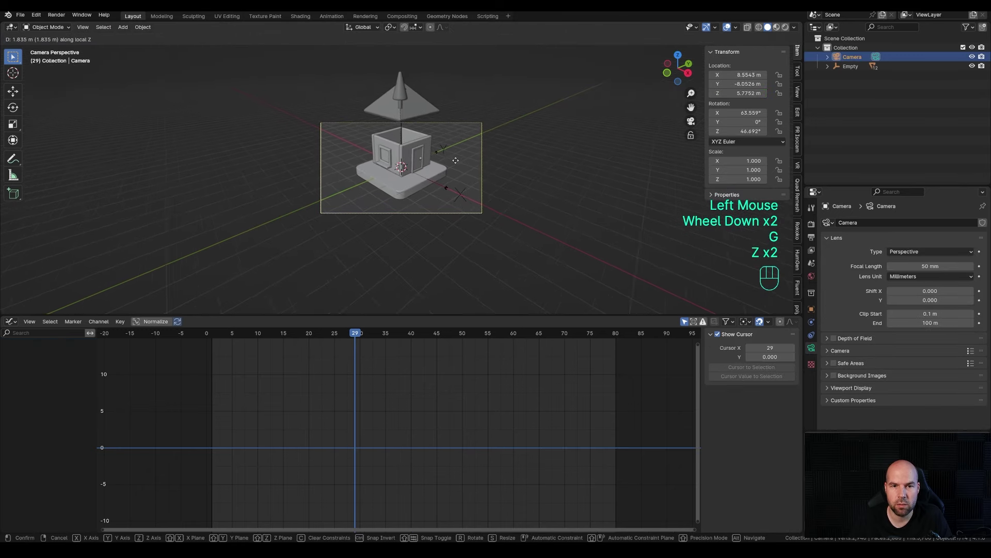
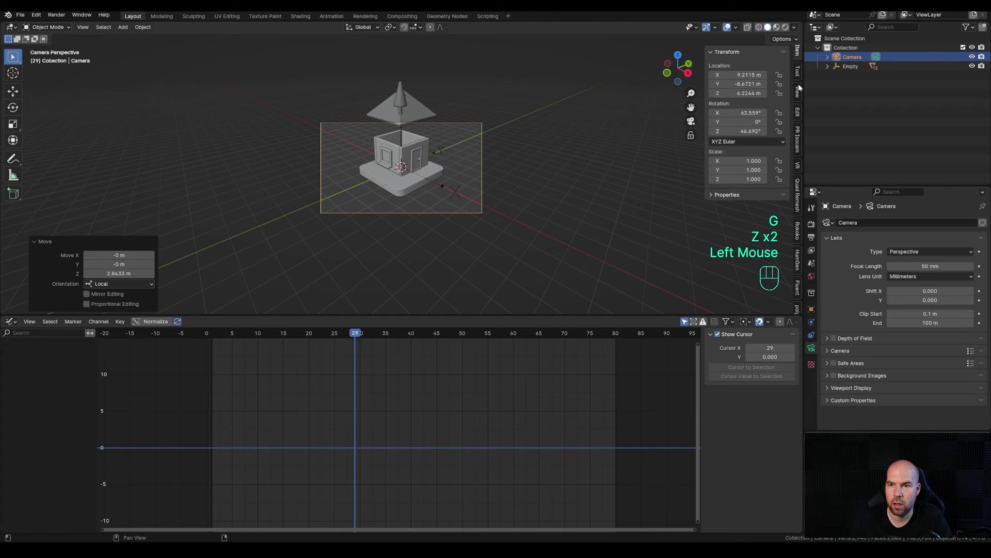
click(801, 94)
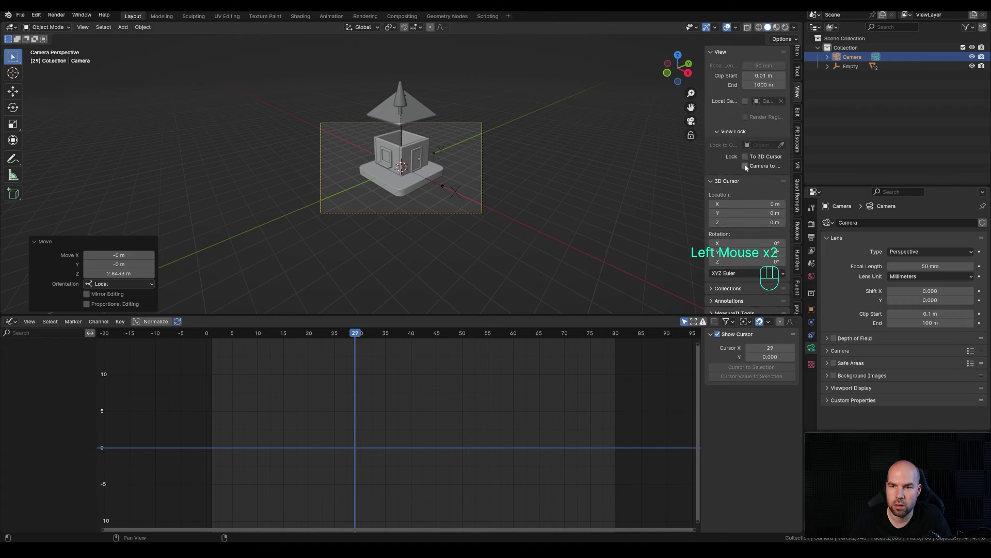
click(747, 167)
Zoom the viewport in around the camera frame.
middle_click(488, 184)
middle_click(490, 191)
scroll(up, 3)
middle_click(470, 172)
scroll(down, 3)
middle_click(467, 183)
scroll(down, 3)
middle_click(466, 178)
scroll(down, 3)
middle_click(468, 184)
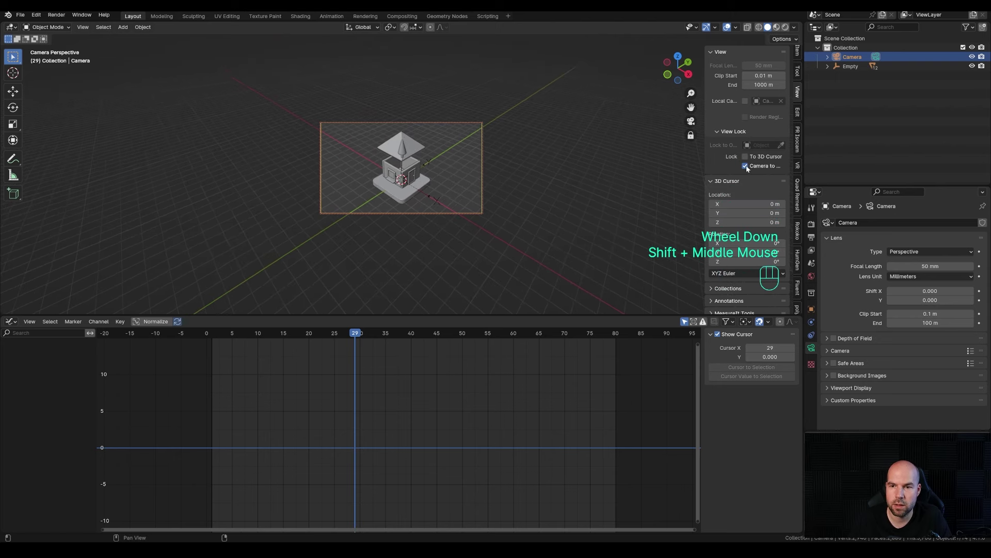
drag(749, 169, 561, 94)
scroll(up, 3)
Play the assembly animation through the camera, then select the empty.
key(space)
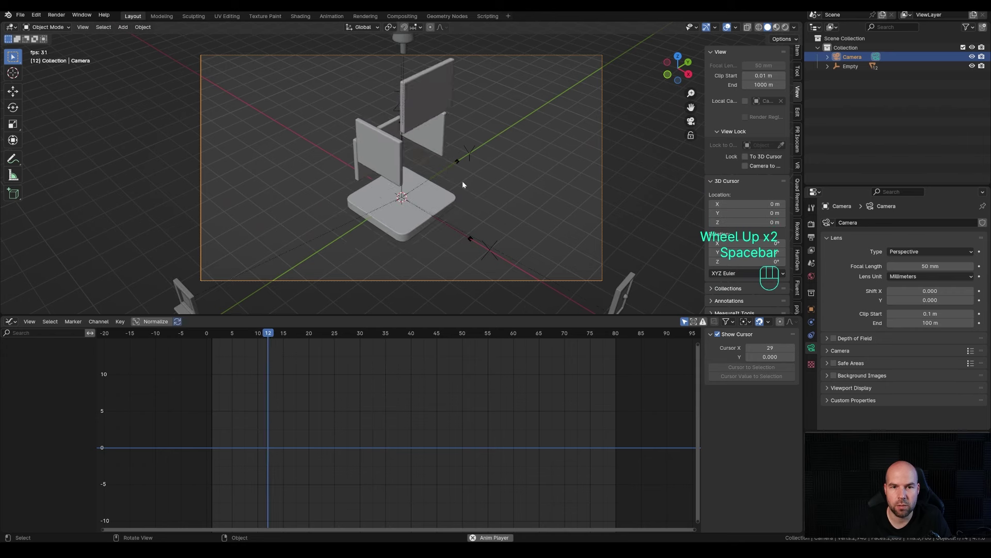
drag(429, 339, 447, 337)
click(496, 244)
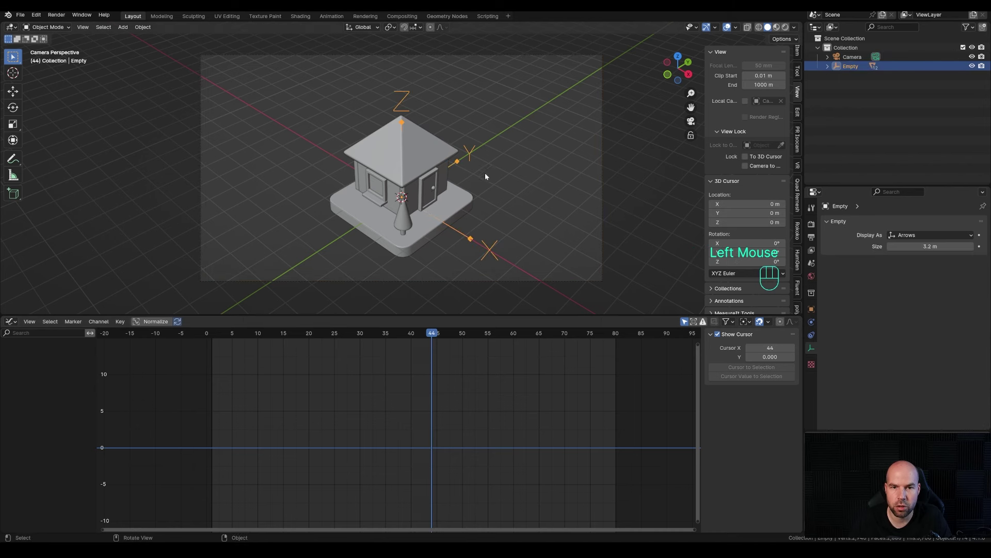
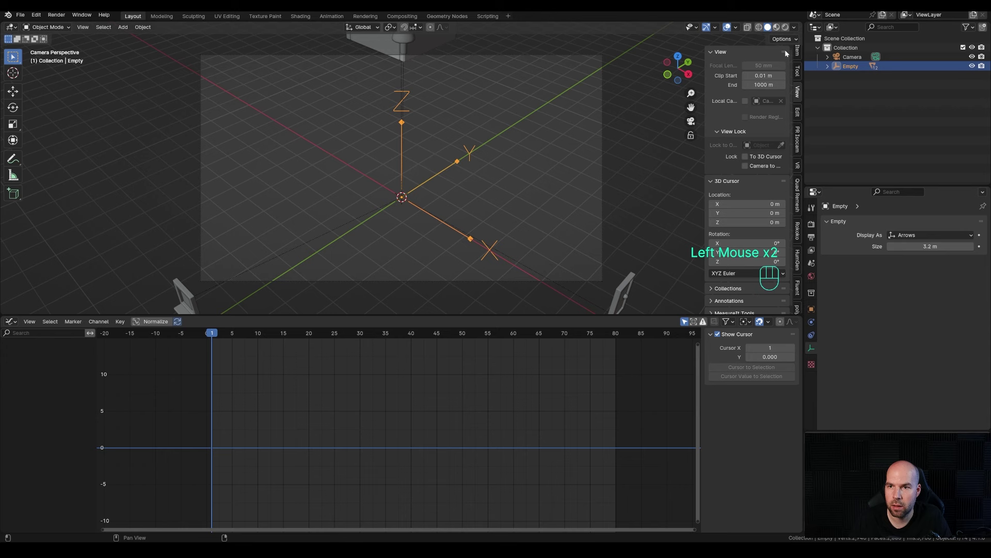
Keyframe the empty's Z rotation from 0° to 360° over frames 1-40 and scrub to the overshoot.
click(799, 53)
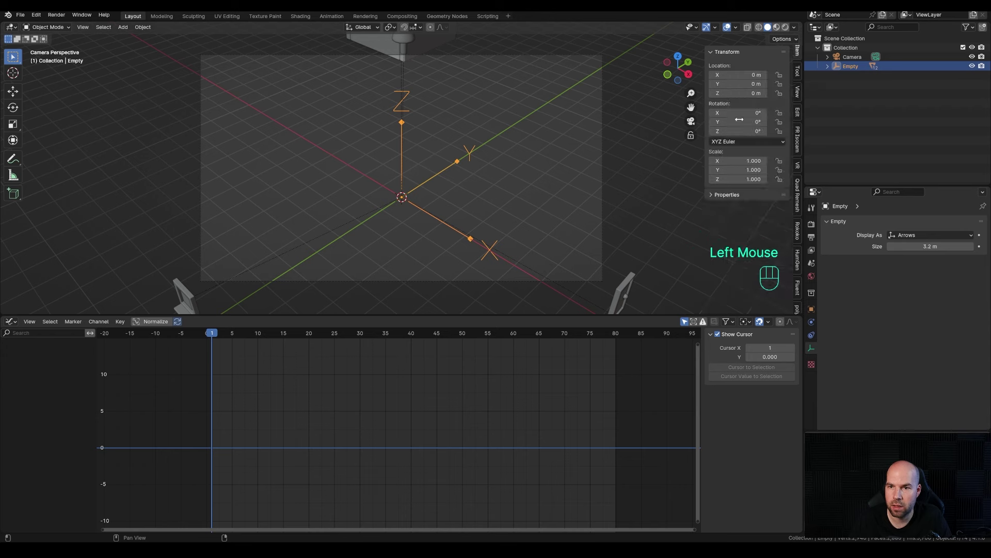
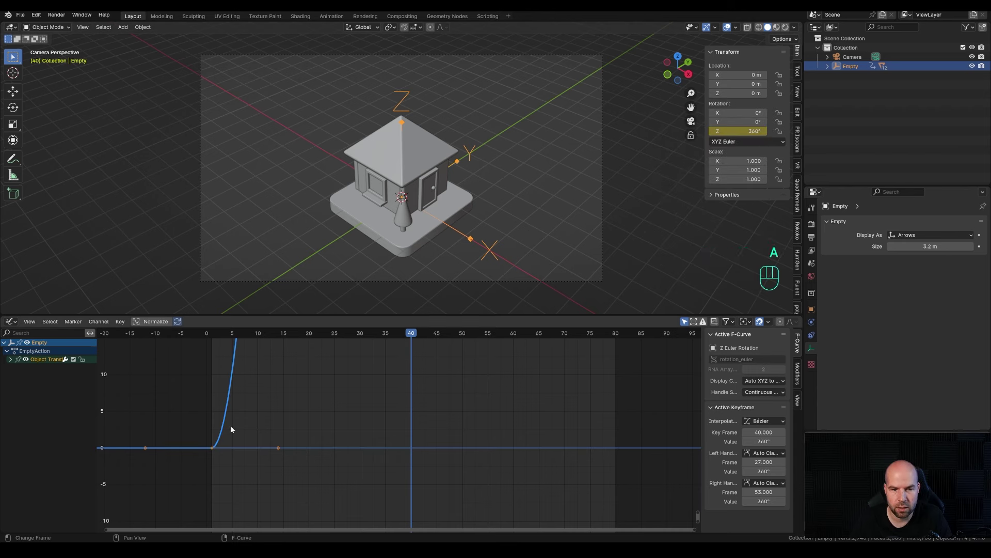
key(KP_Decimal)
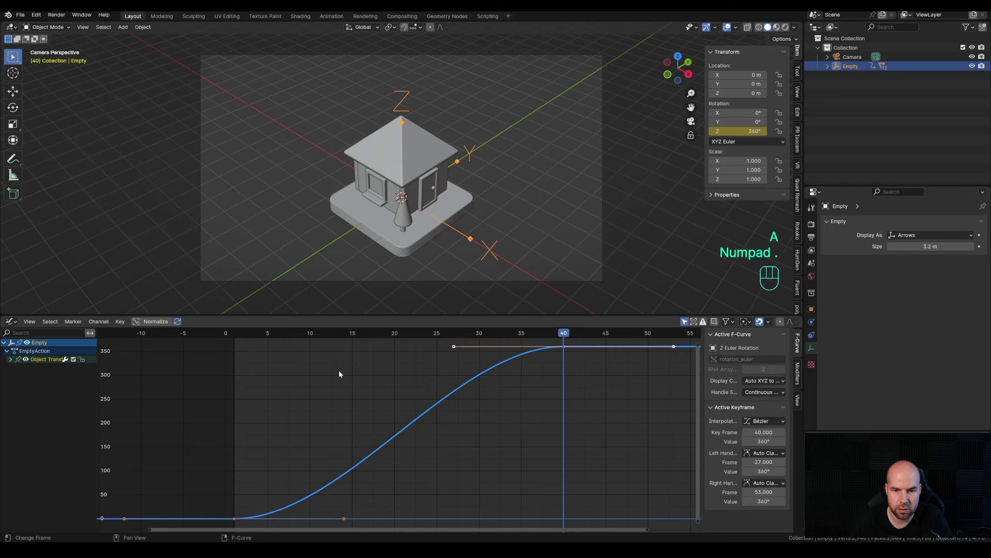
scroll(down, 3)
middle_click(329, 386)
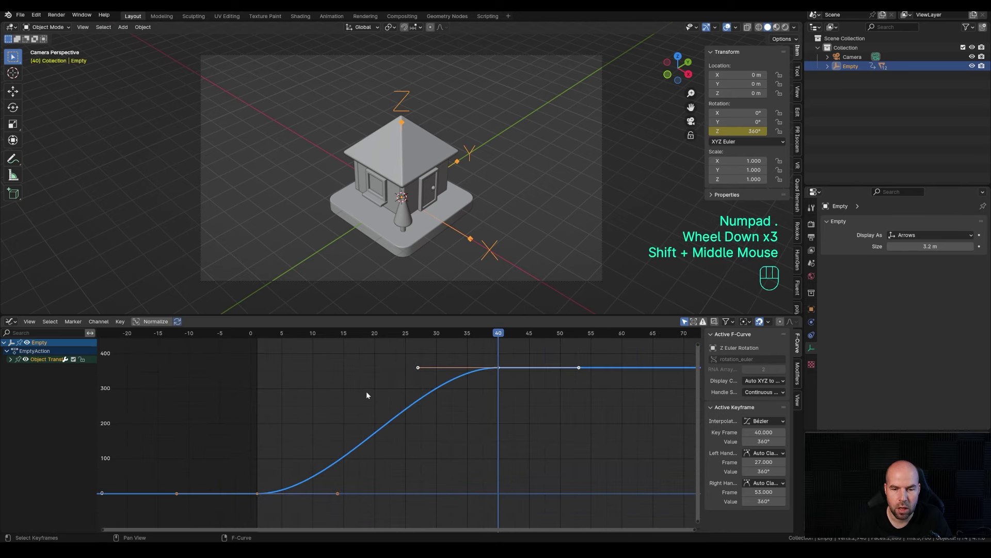
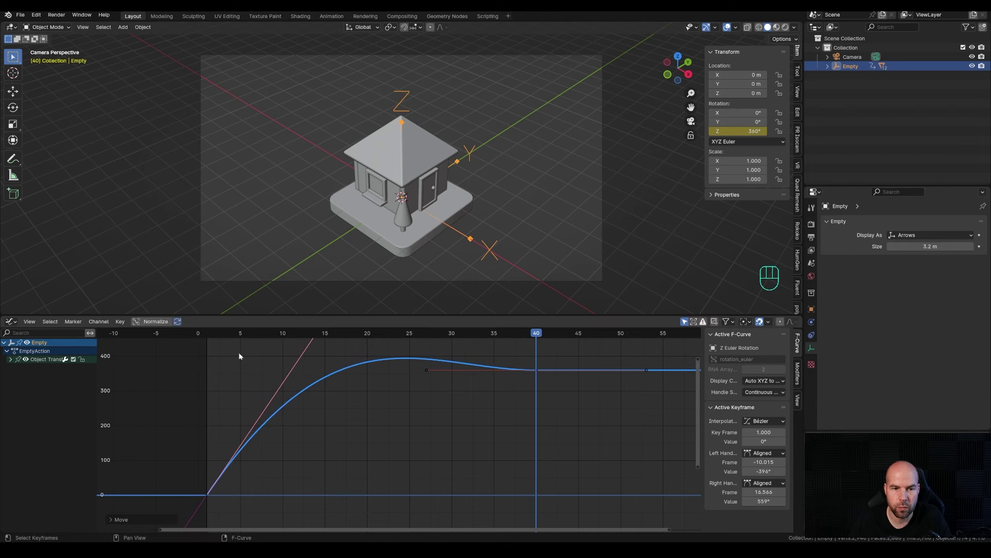
drag(217, 337, 521, 362)
drag(521, 335, 492, 343)
click(427, 339)
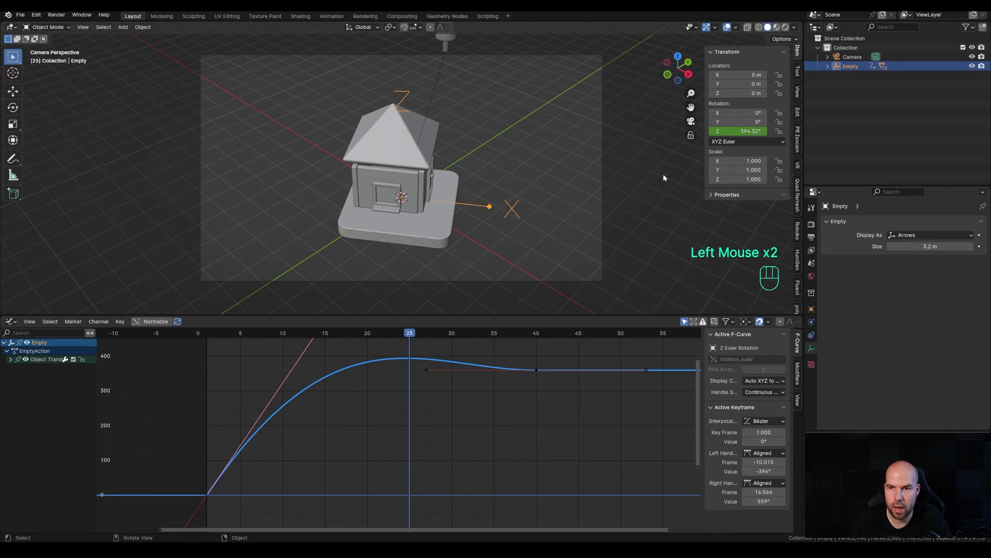
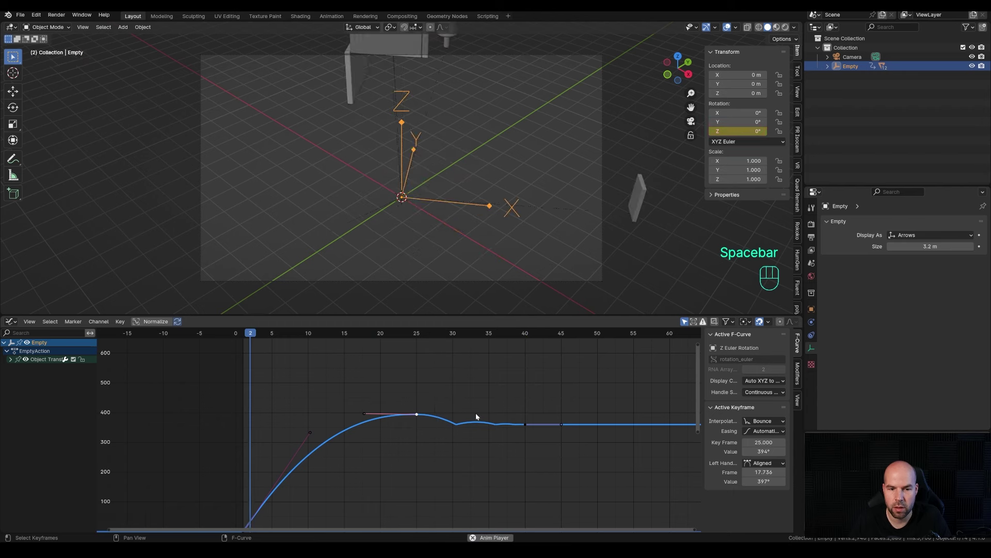
key(space)
Drag the spin curve's handles so it overshoots then wobbles before settling, previewing repeatedly, then select the tree.
click(313, 434)
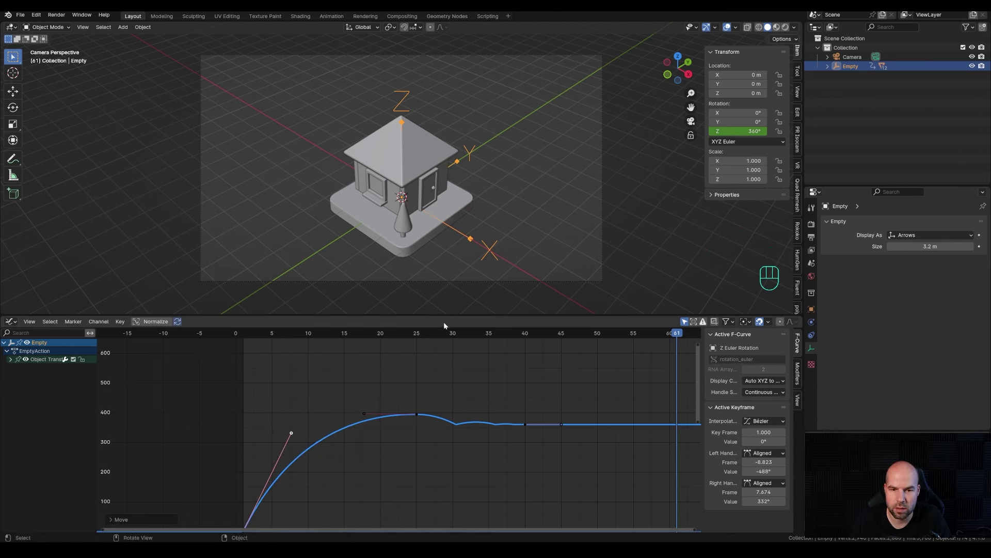
drag(532, 336, 265, 358)
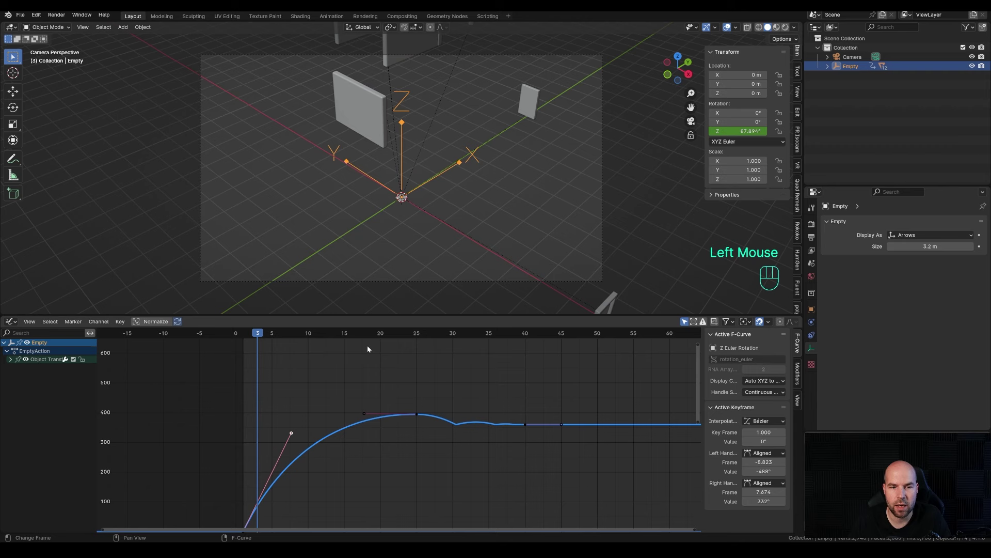
key(space)
key(space)
drag(347, 335, 267, 344)
key(space)
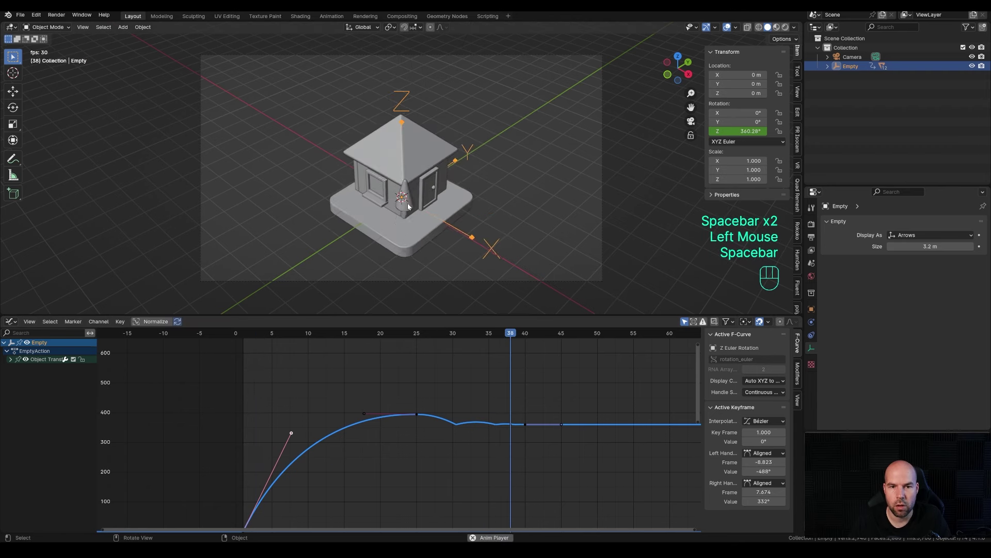
key(space)
drag(351, 334, 495, 335)
click(406, 183)
scroll(down, 3)
Shift the tree's bouncy drop keys 8 frames earlier to start near frame 20 and play back.
key(a)
key(KP_Decimal)
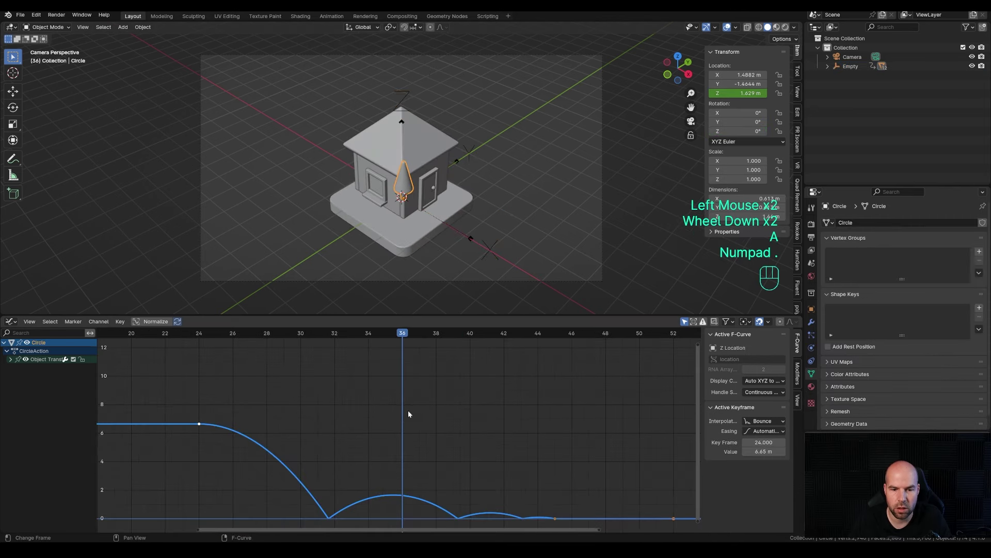
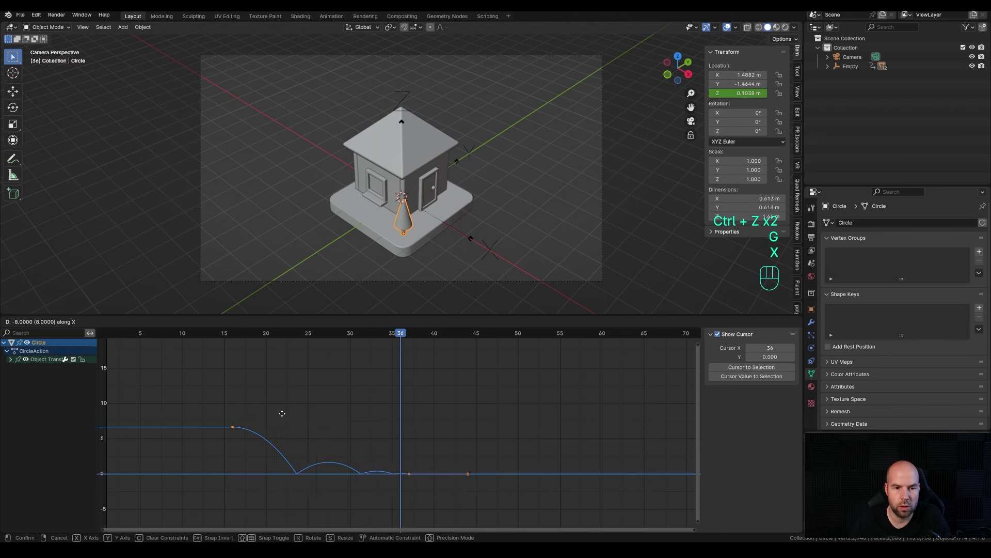
click(307, 420)
middle_click(407, 336)
scroll(down, 3)
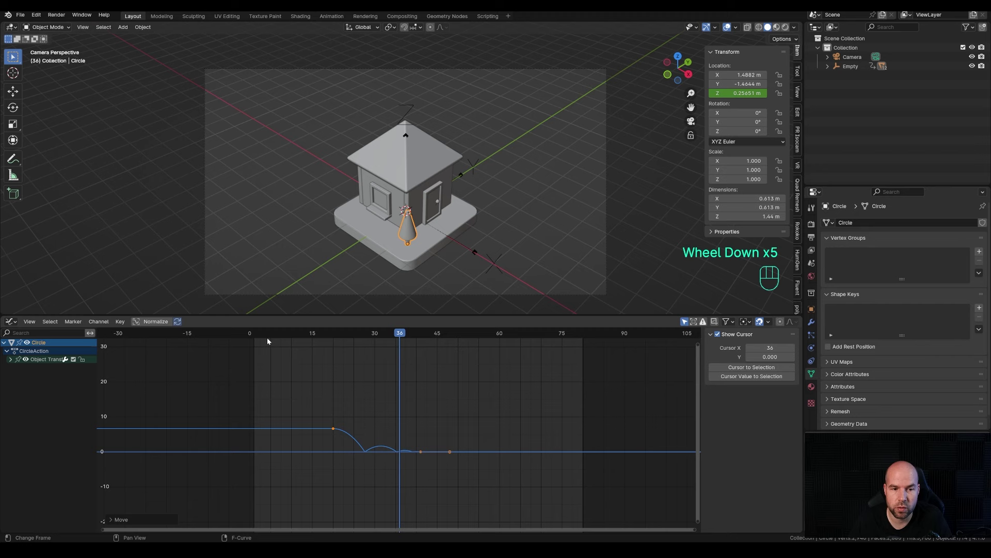
scroll(down, 3)
drag(261, 341, 250, 359)
key(space)
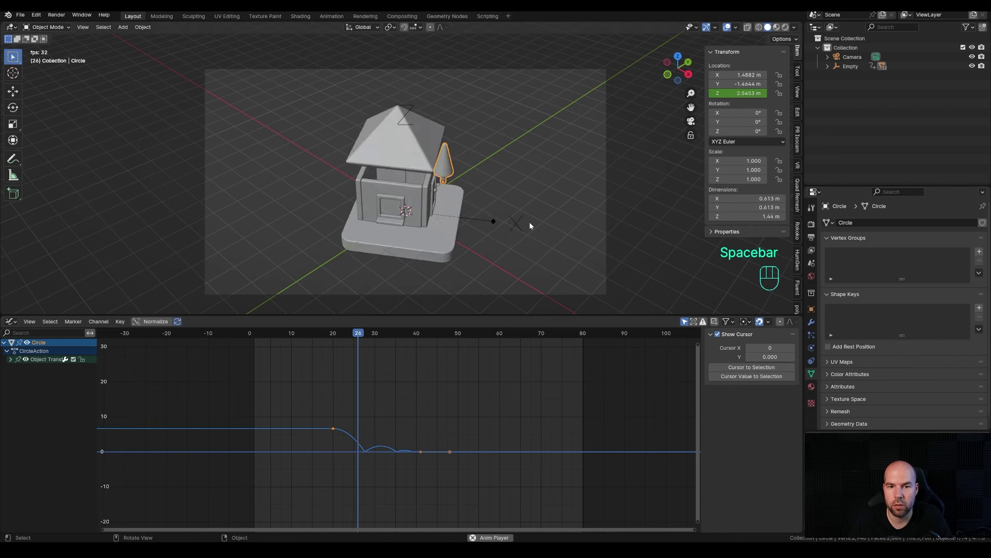
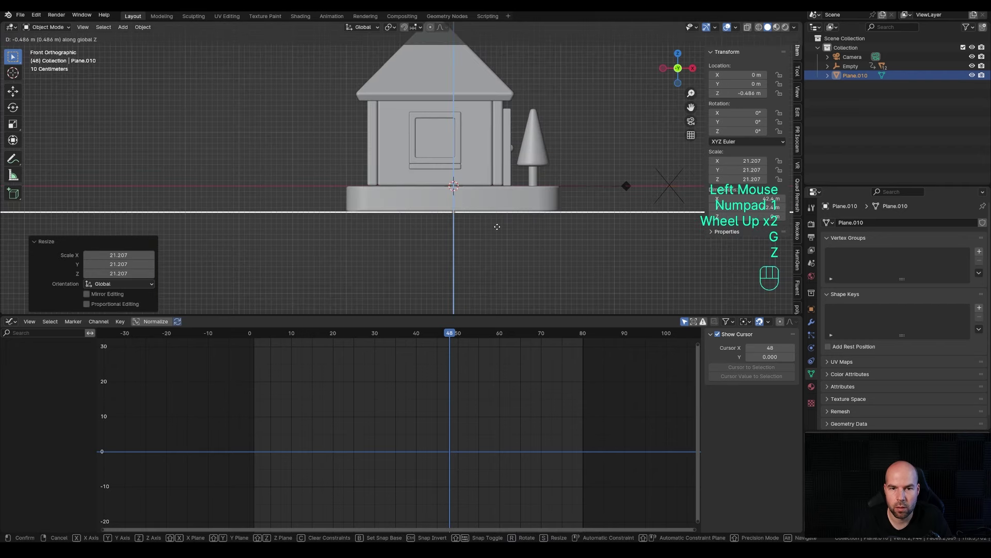
Drop the ground plane to the bottom of the base and return to camera view.
click(499, 228)
key(KP_0)
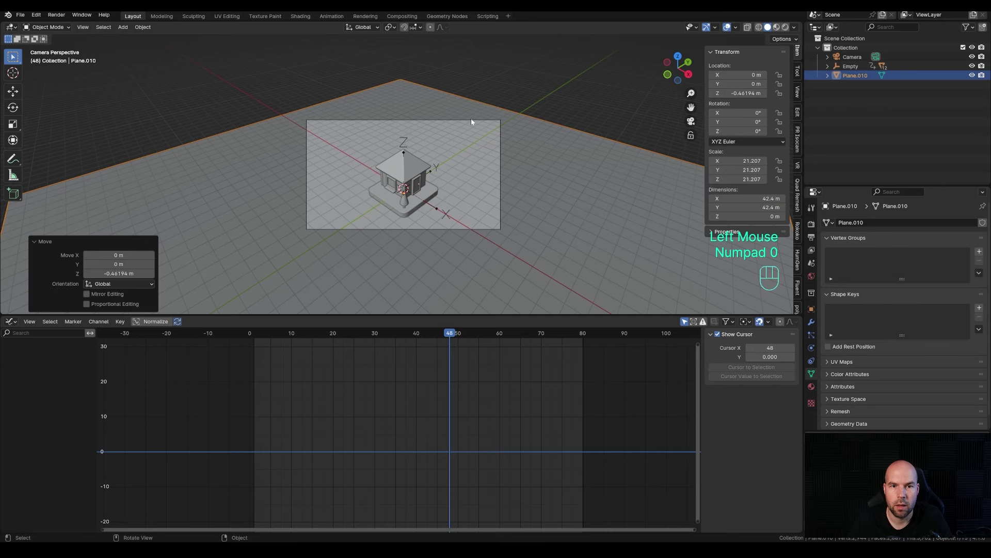
scroll(up, 3)
Move the camera along Z to reframe the house, then scrub to frame 41.
click(465, 89)
key(g)
key(z)
drag(463, 117, 463, 186)
scroll(up, 3)
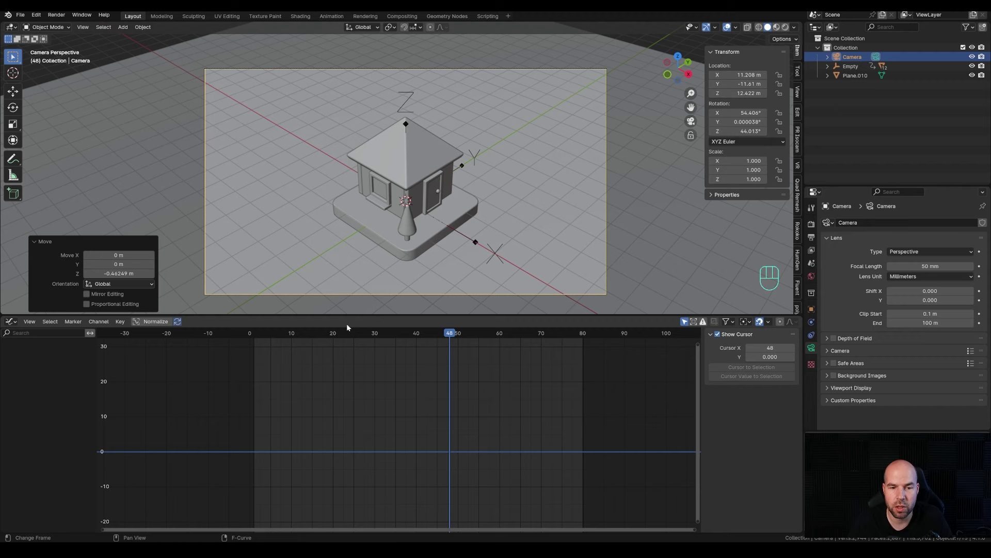
drag(269, 337, 448, 342)
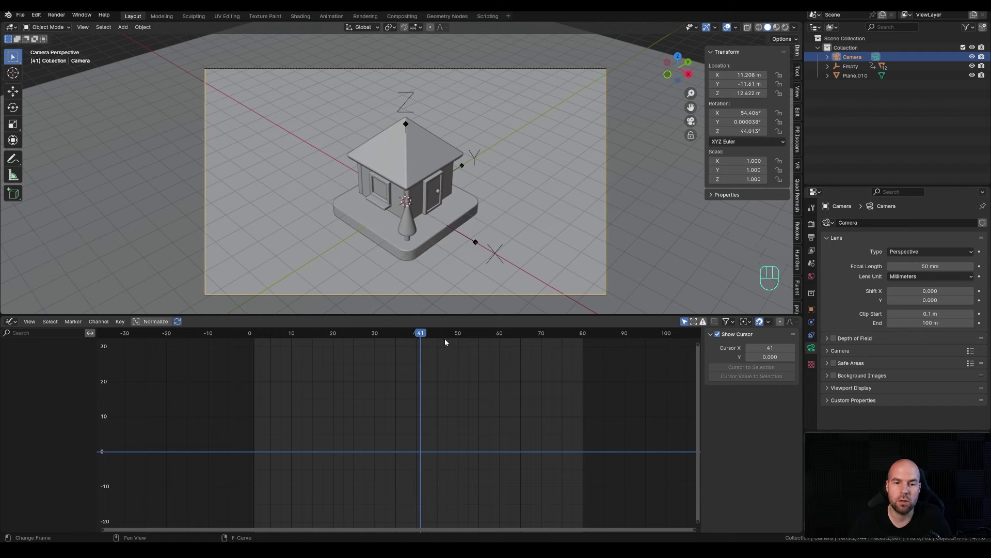